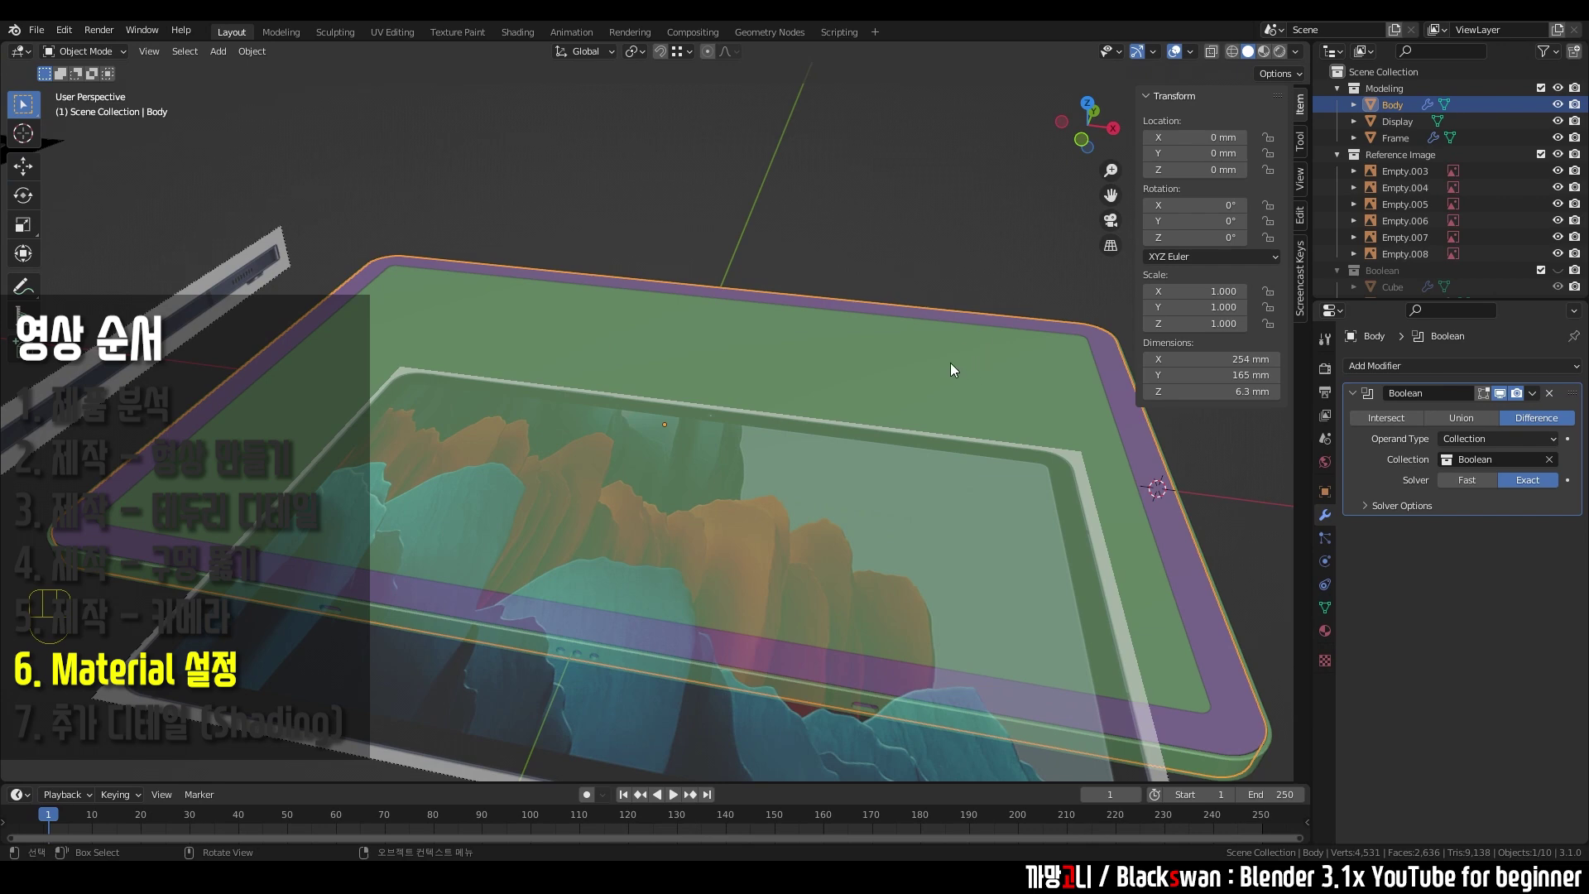
- Orbit and zoom around the tablet model to inspect it in solid shading
scroll("down", 3)
left_click_drag(788, 373, 649, 608)
left_click(697, 653)
scroll("up", 3)
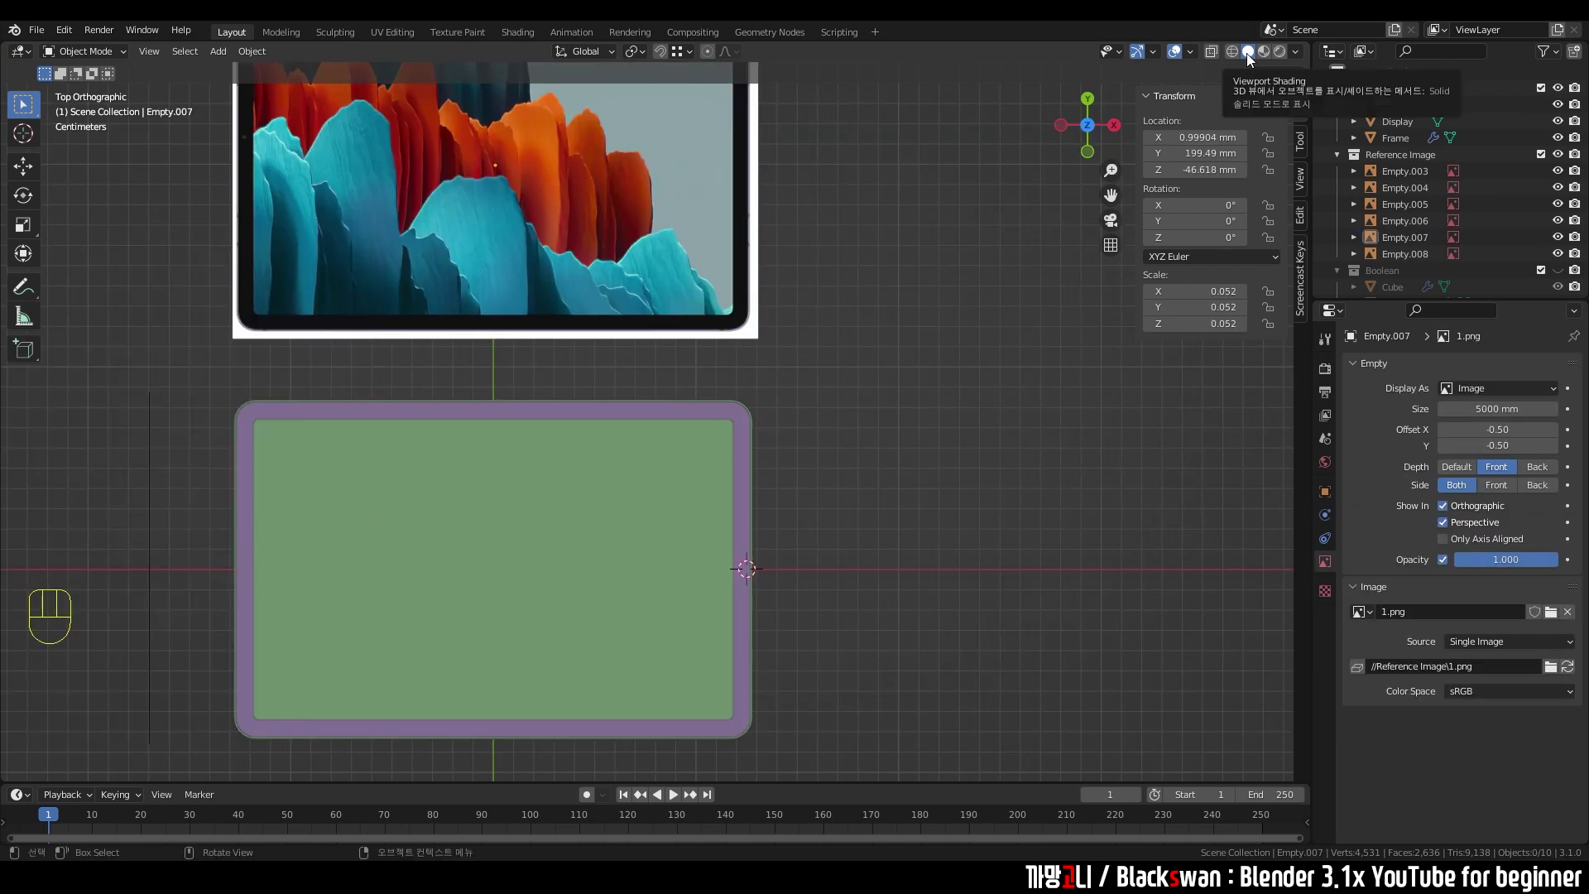
left_click(885, 352)
scroll("up", 3)
left_click_drag(833, 442, 845, 404)
scroll("up", 3)
left_click(797, 388)
left_click(842, 341)
left_click(918, 392)
left_click_drag(854, 360, 841, 298)
scroll("up", 3)
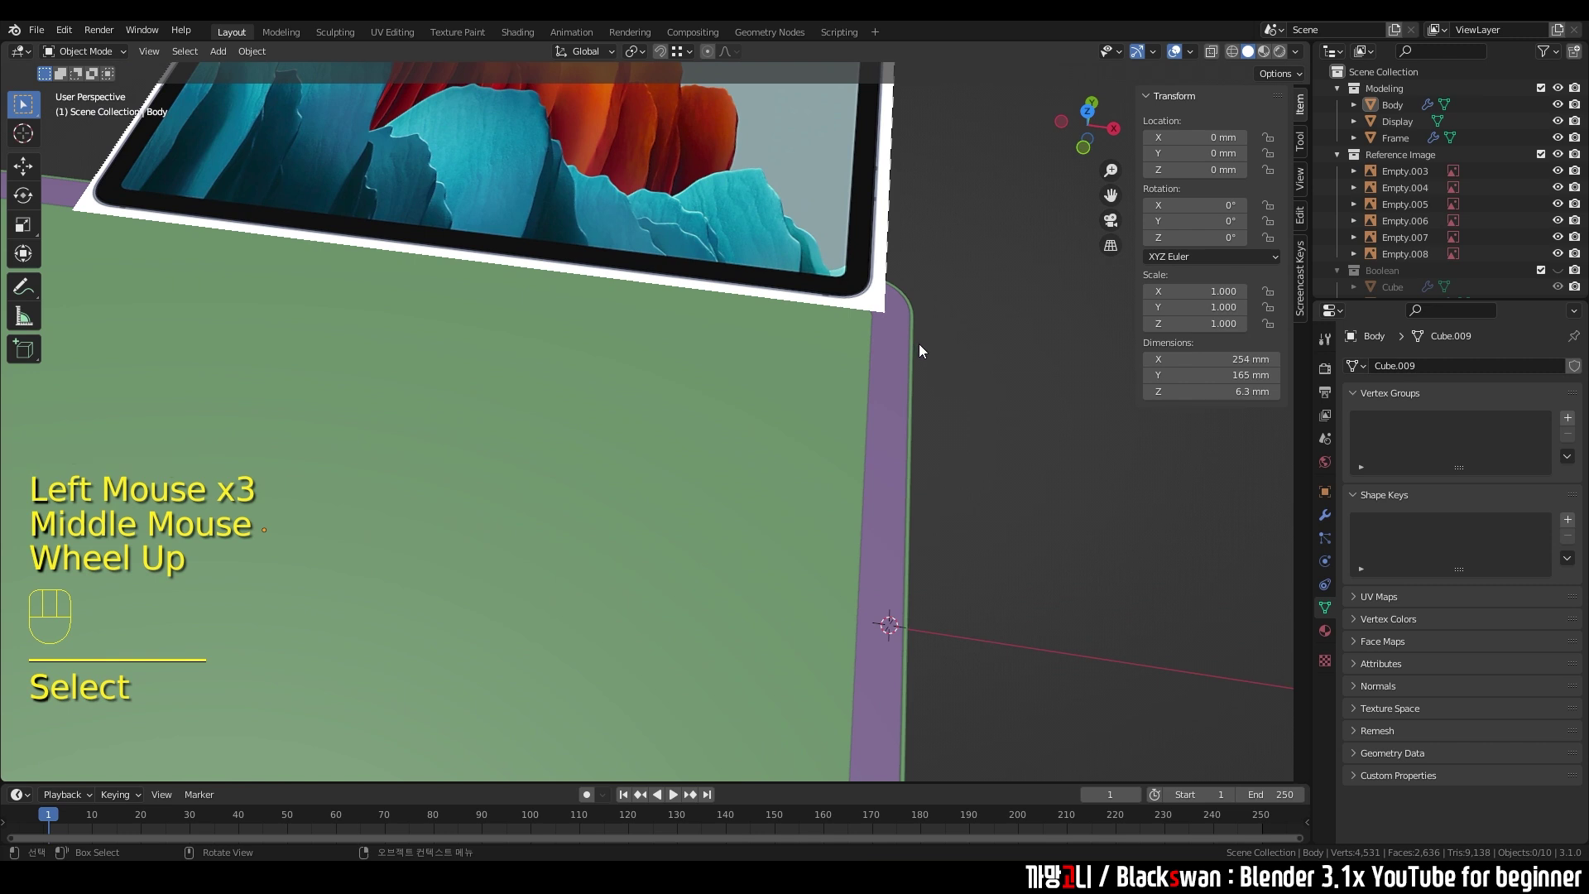
middle_click(930, 394)
- Set reference image Empty.007's Depth from Front to Default in Object Data properties
left_click(957, 361)
left_click(799, 226)
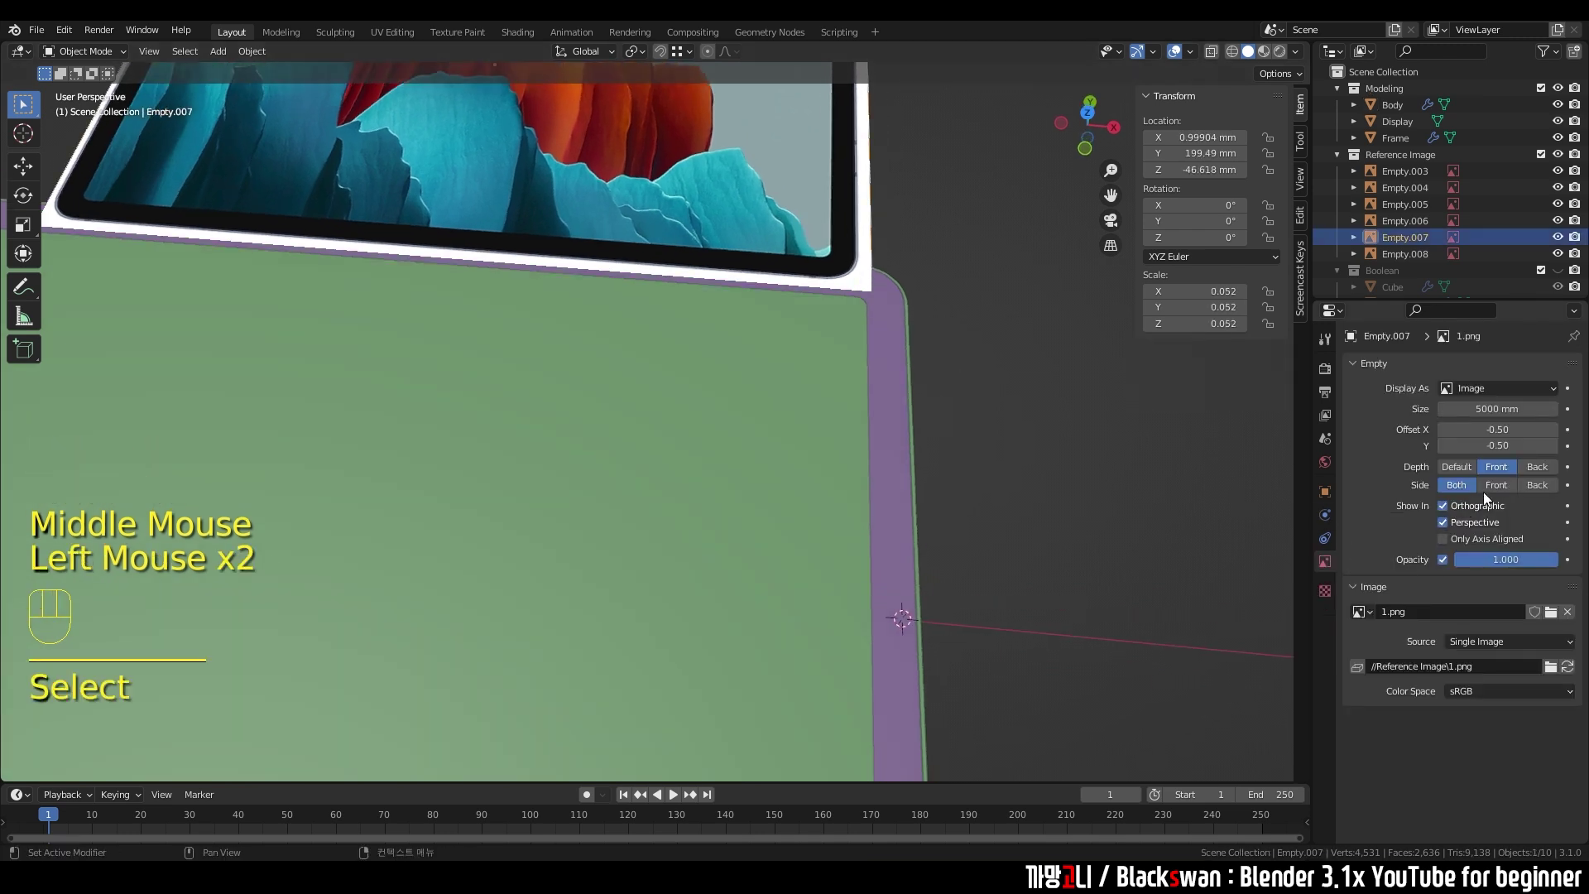
left_click(1473, 474)
left_click(1070, 455)
left_click(985, 474)
scroll("down", 3)
left_click_drag(755, 478, 904, 521)
left_click(953, 502)
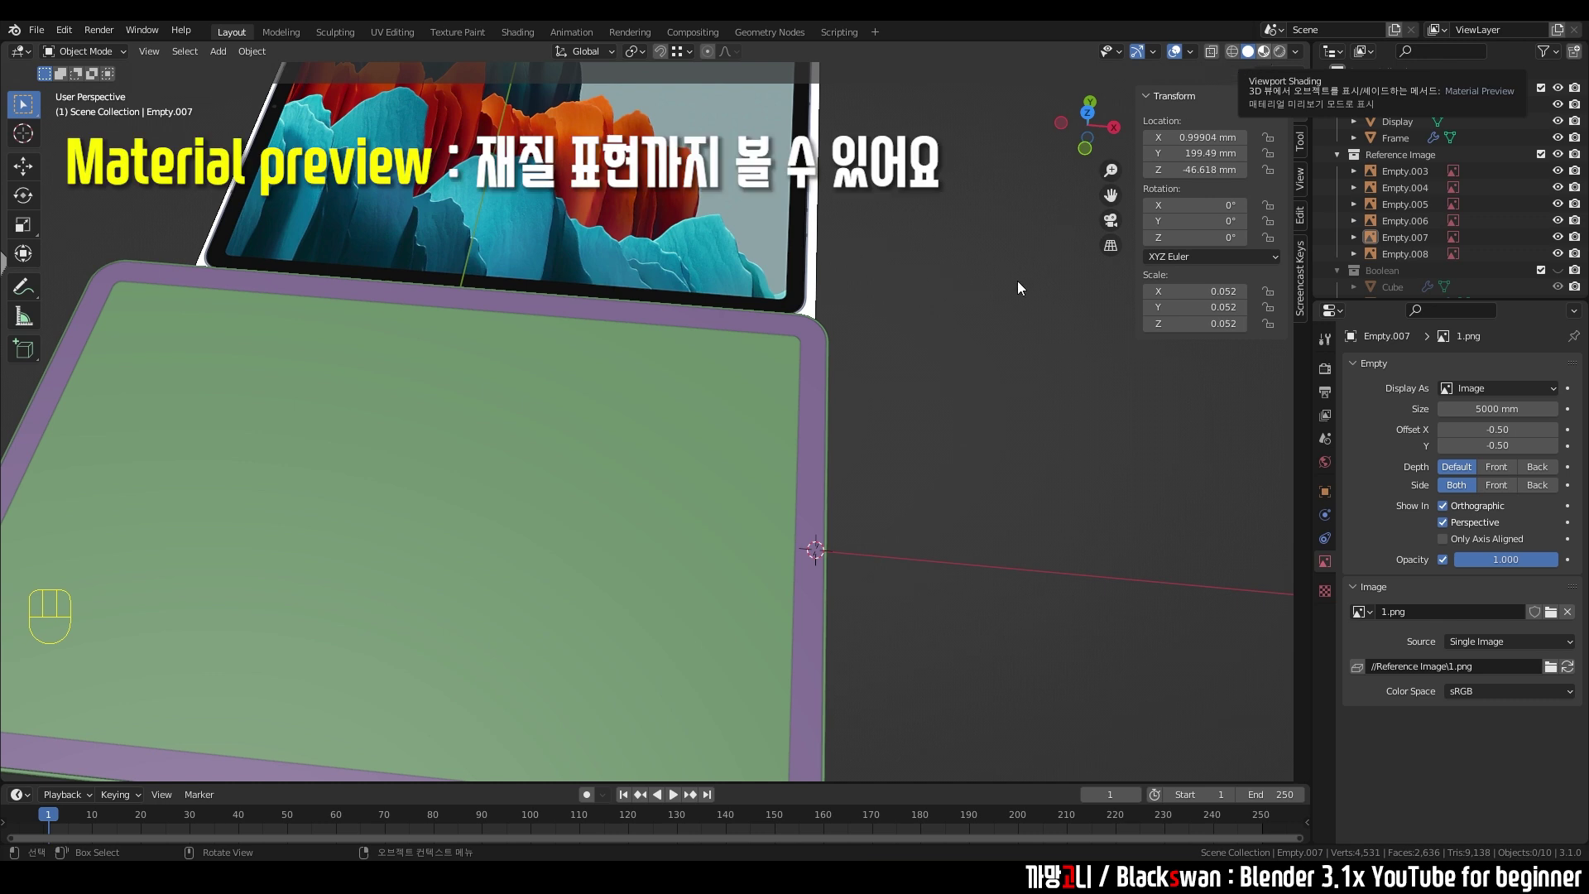
- Switch the viewport to Material Preview shading and orbit to view the white tablet parts
left_click(990, 412)
left_click(947, 427)
scroll("down", 3)
scroll("up", 3)
left_click_drag(871, 437, 884, 424)
left_click_drag(749, 449, 849, 510)
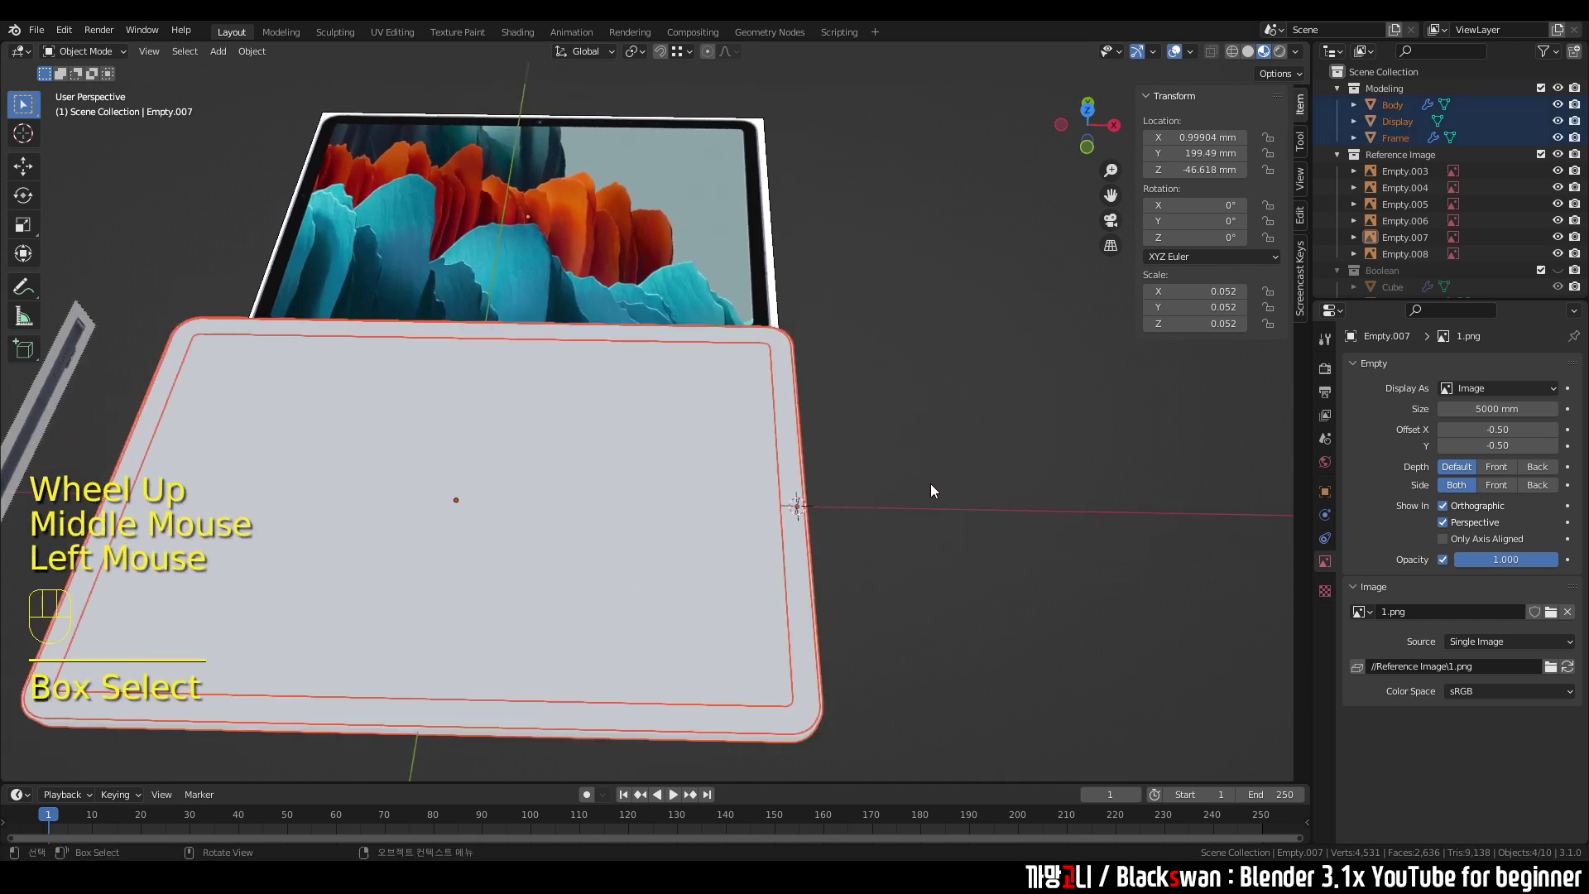
left_click(904, 478)
- Save the file with Ctrl+S and select the Display object
key("ctrl+s")
left_click(896, 481)
middle_click(899, 493)
left_click_drag(870, 527, 860, 480)
left_click_drag(845, 489, 839, 451)
scroll("up", 3)
left_click_drag(921, 338, 966, 371)
left_click(966, 371)
left_click(772, 351)
left_click(569, 411)
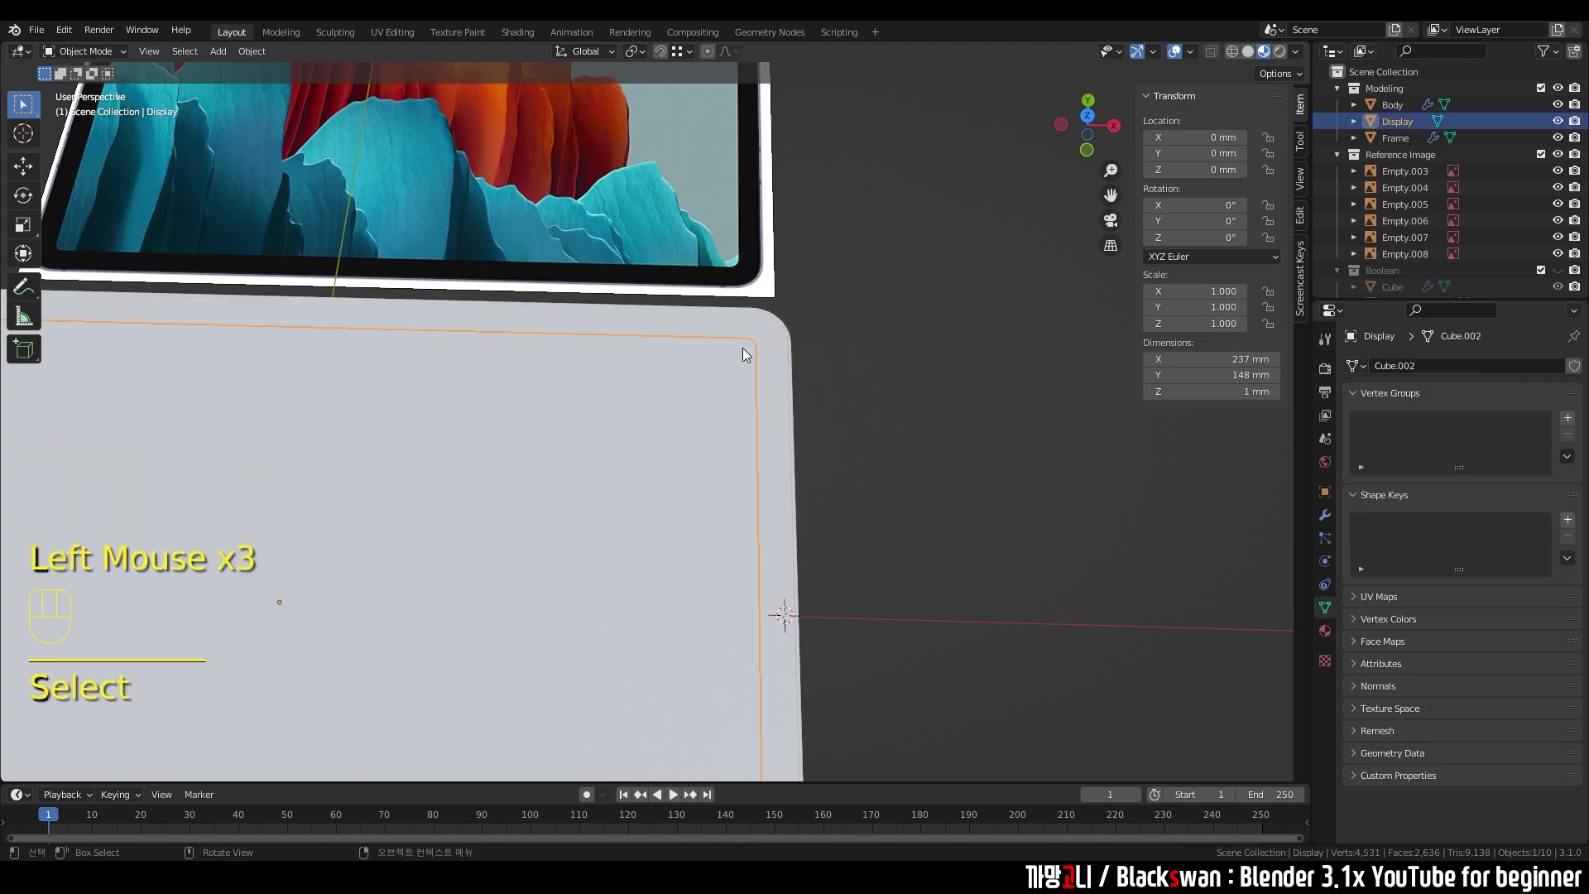
- Create a new material for the Display object and name it Display
scroll("down", 3)
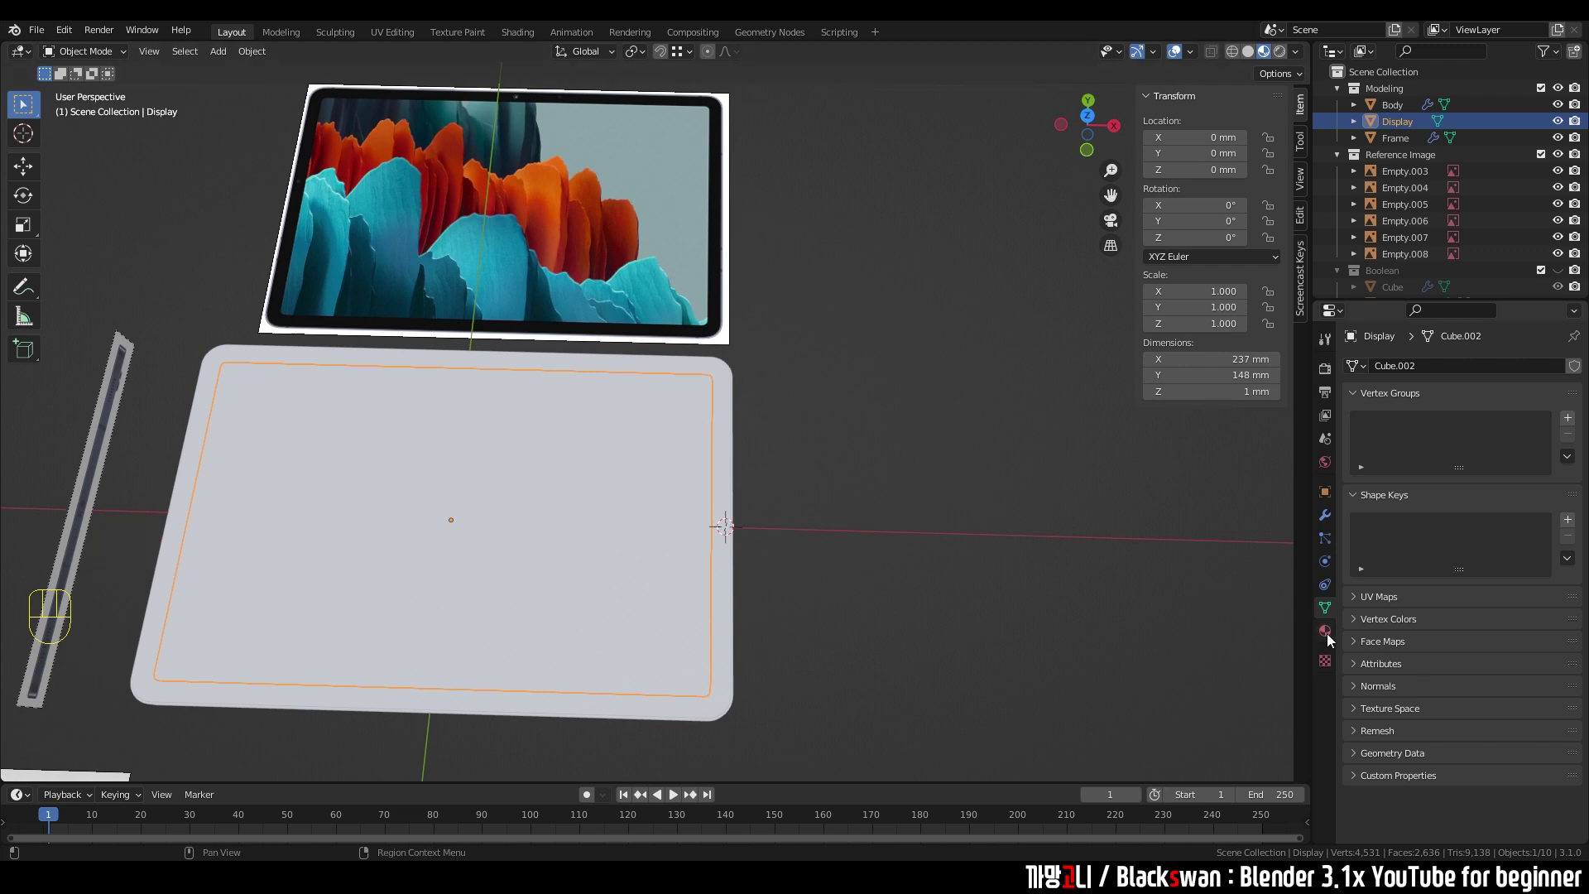
left_click(1330, 641)
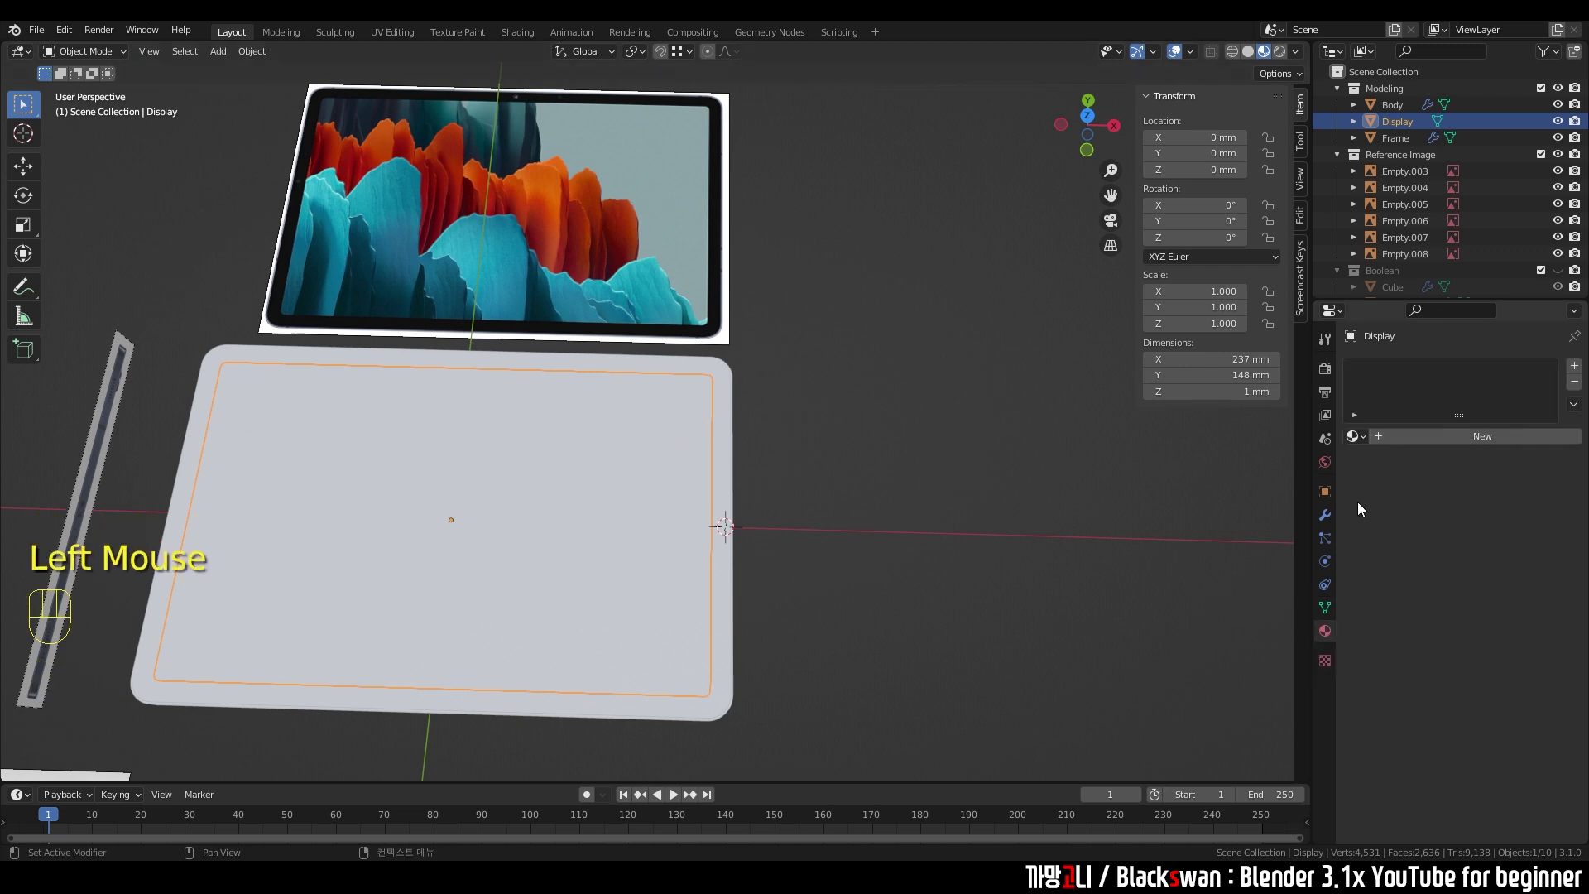
left_click_drag(1483, 445, 1424, 432)
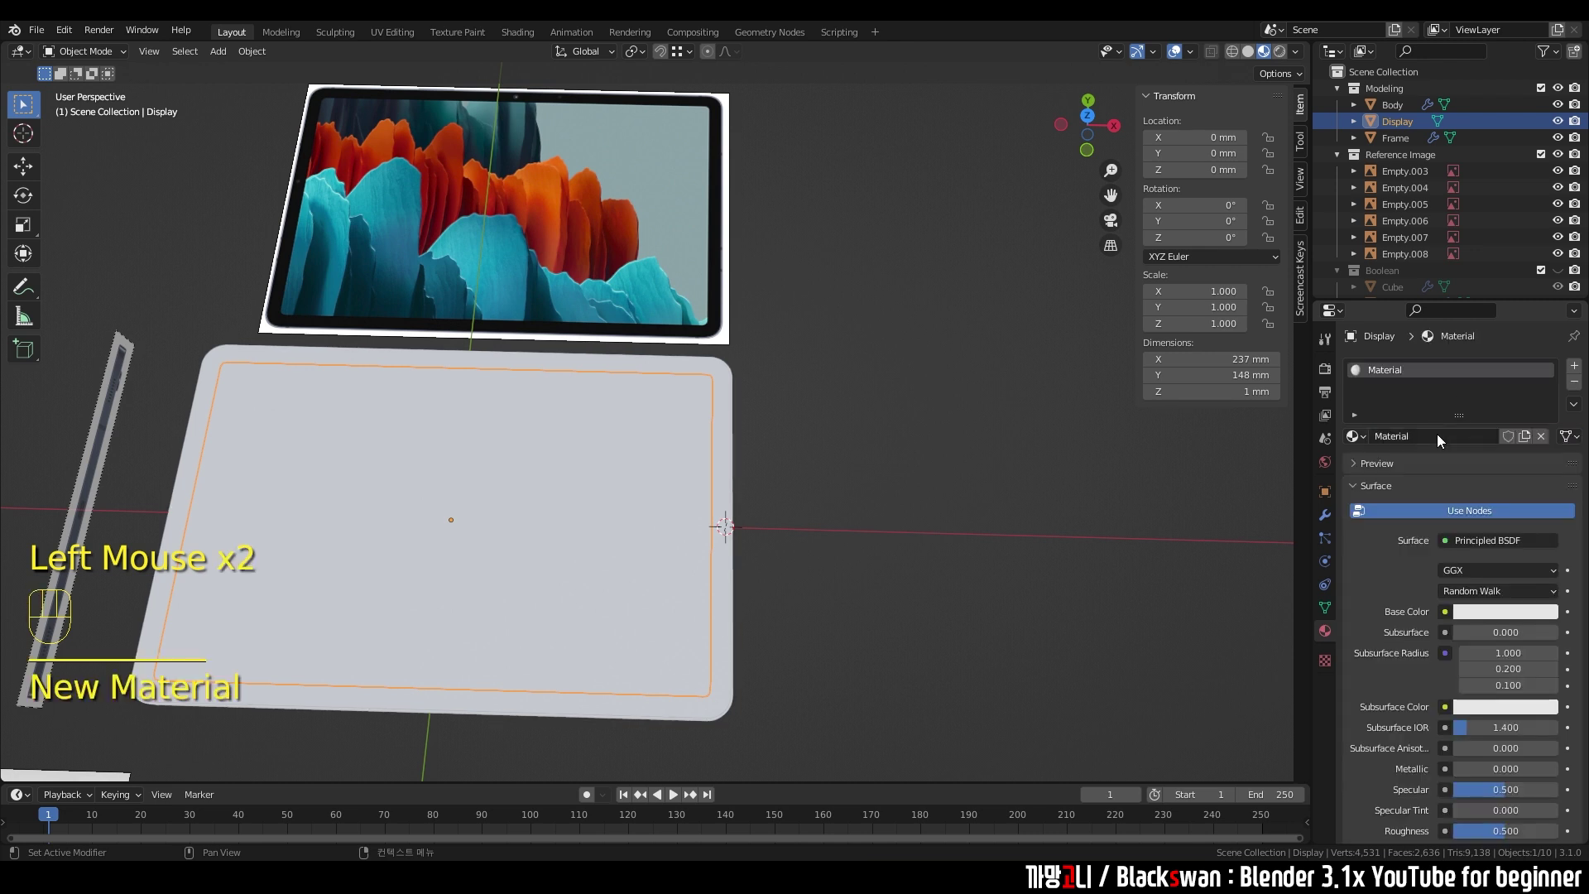
left_click_drag(1429, 448, 1428, 431)
key("BackSpace")
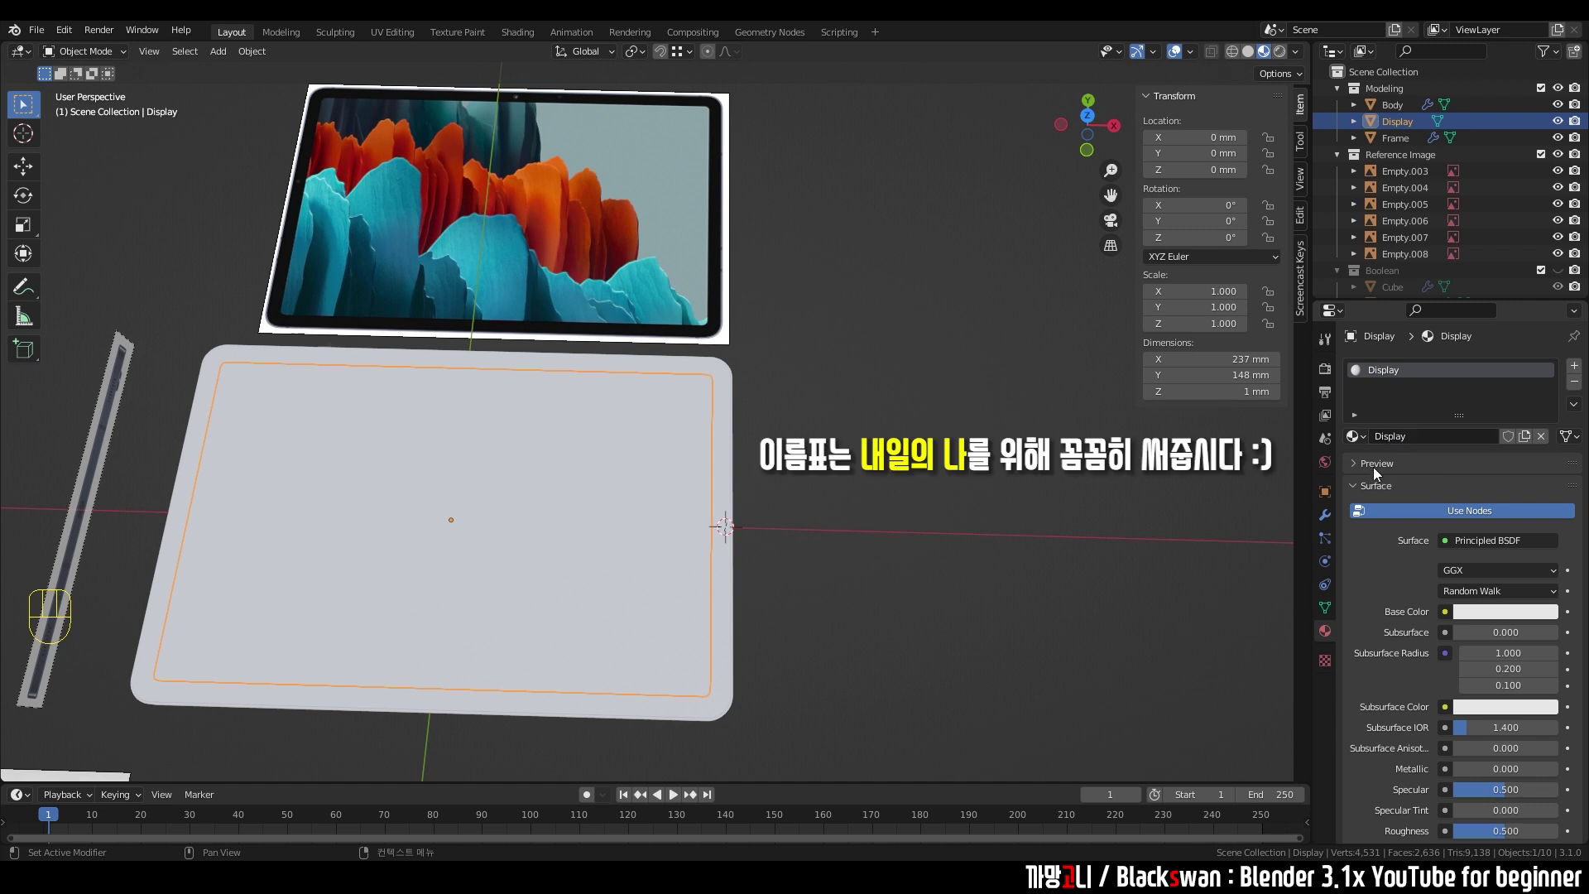
scroll("down", 3)
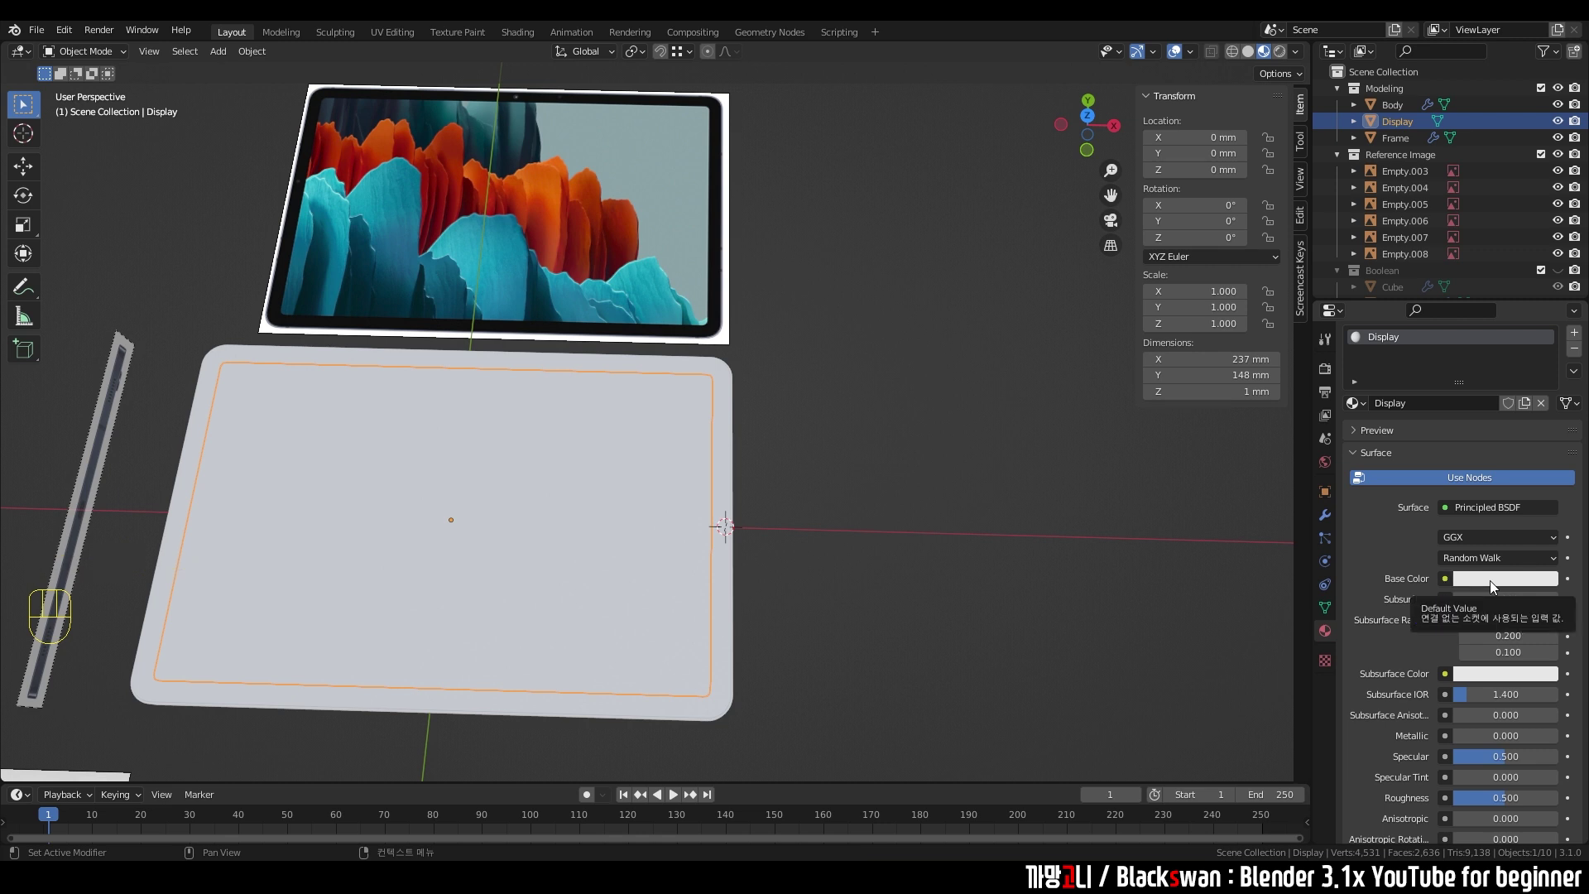
- Darken the Display base colour and set Metallic 0.875, Roughness 0 for a mirror-like screen
left_click(1494, 588)
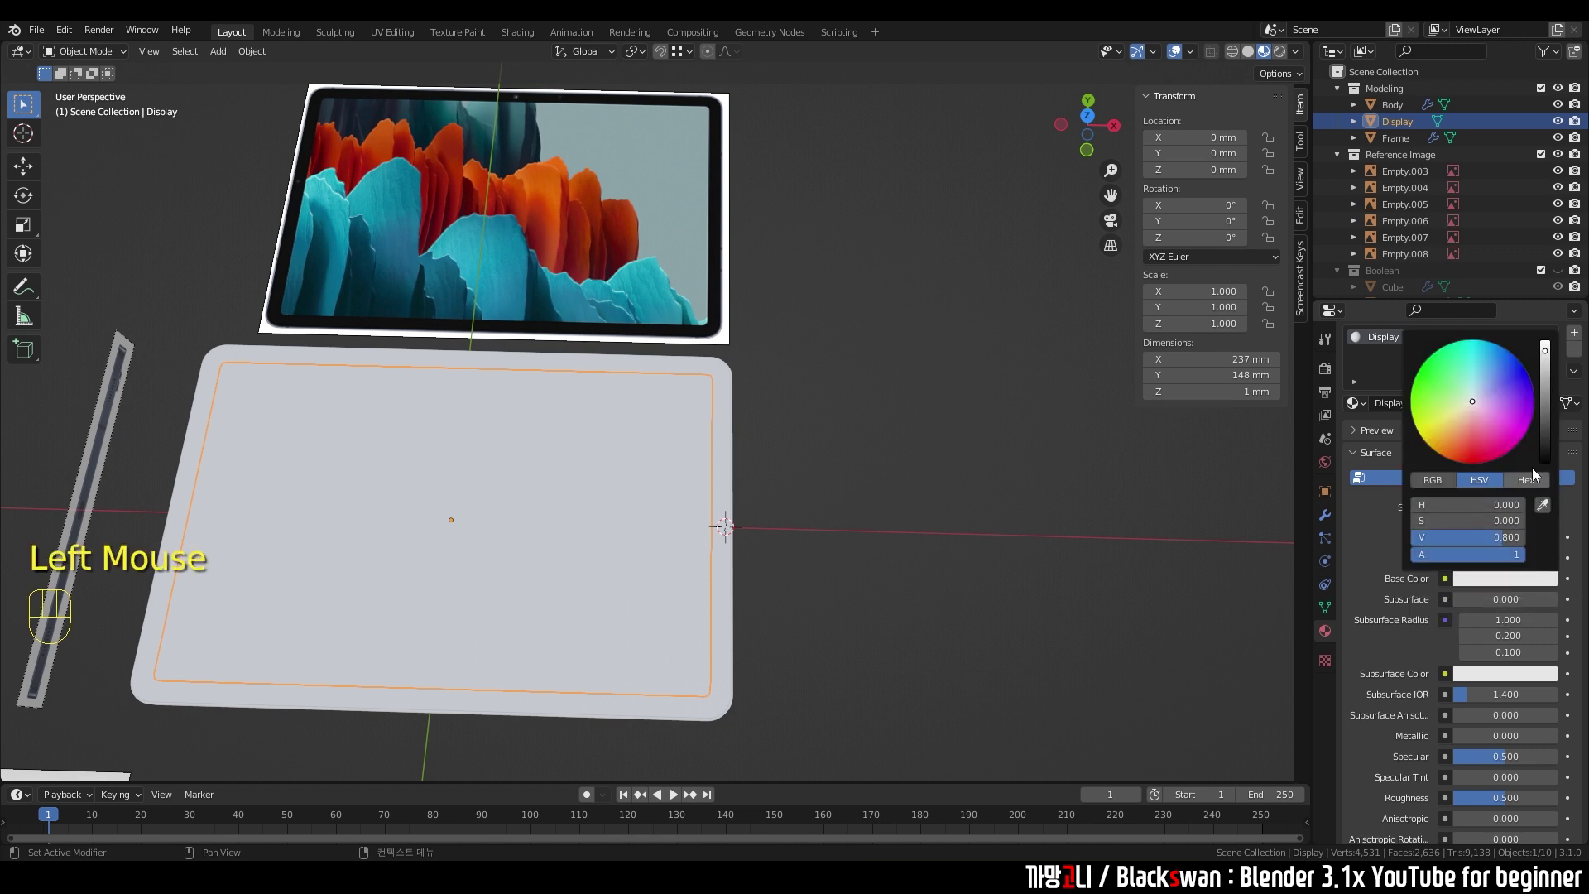
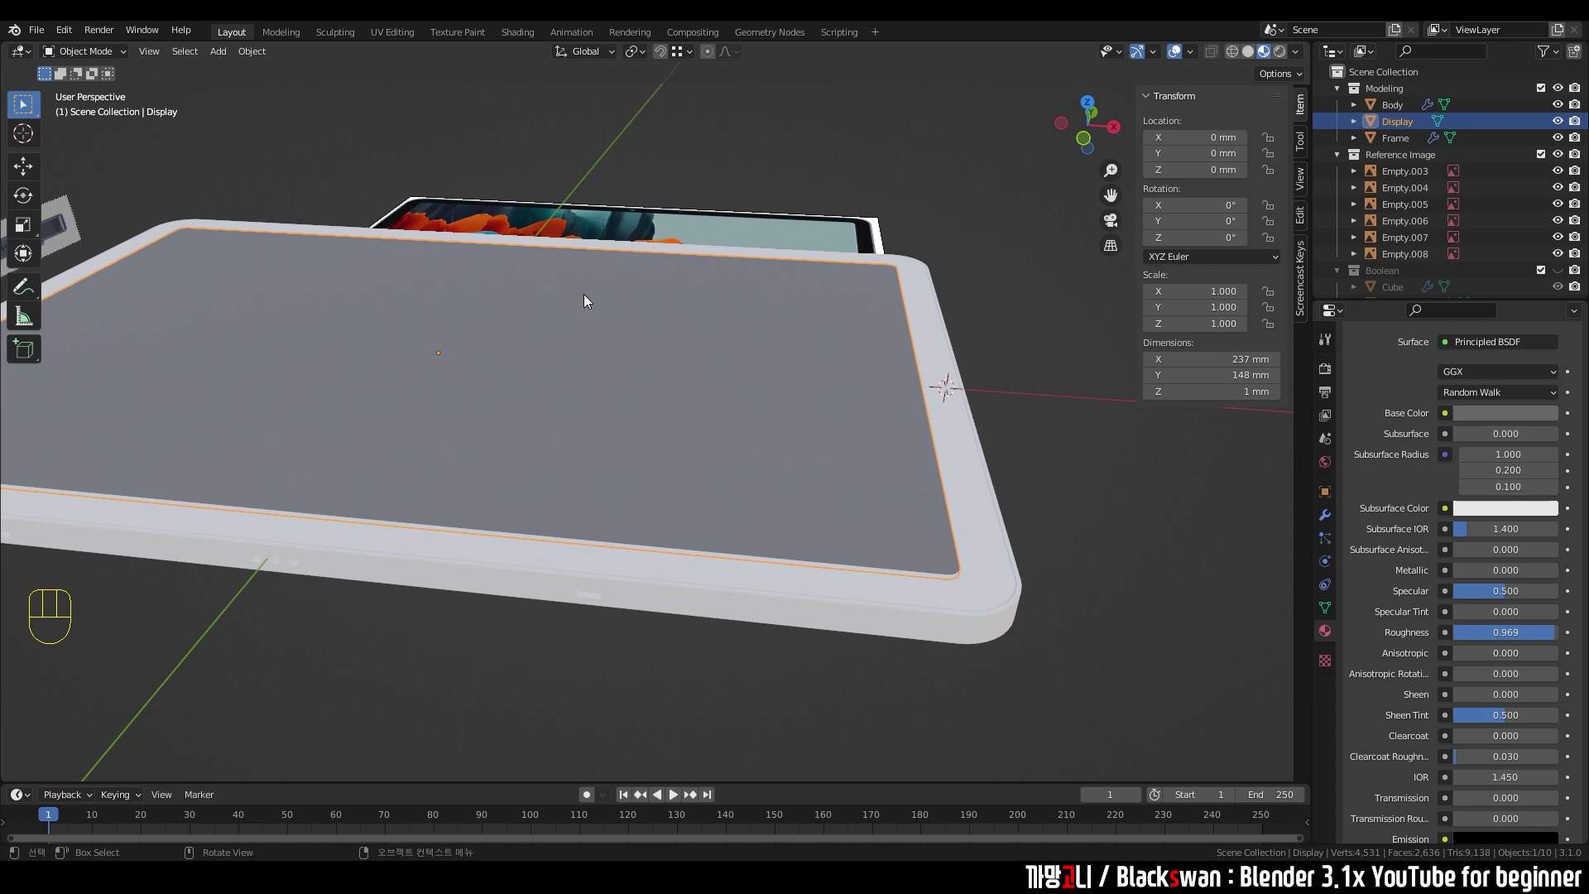
left_click_drag(954, 487, 937, 476)
scroll("up", 3)
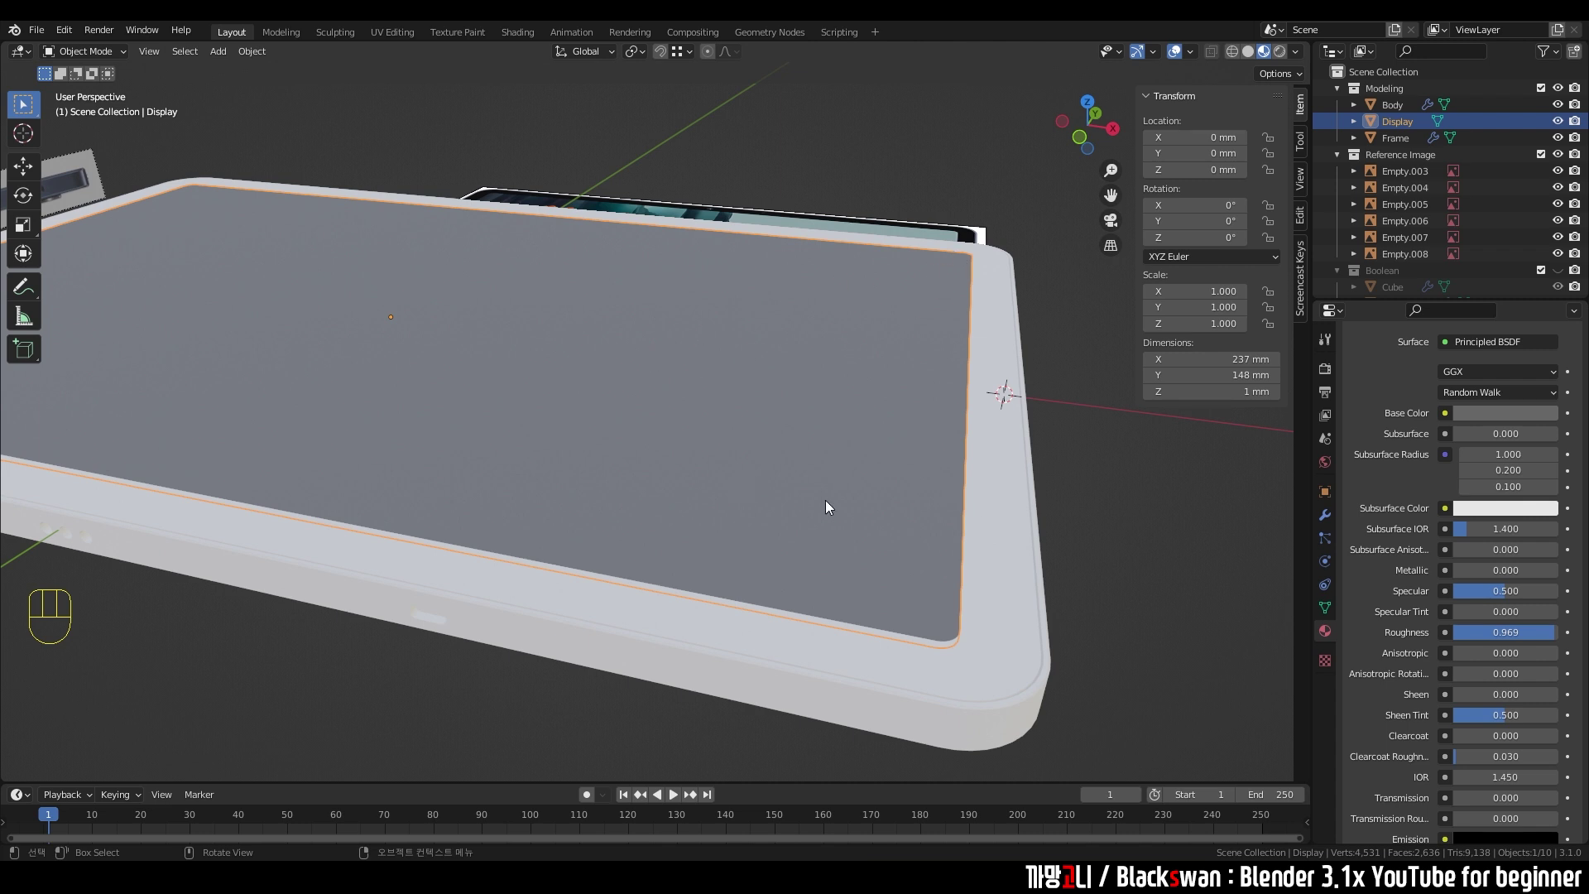
left_click_drag(1531, 638, 1462, 636)
left_click_drag(1466, 636, 1455, 634)
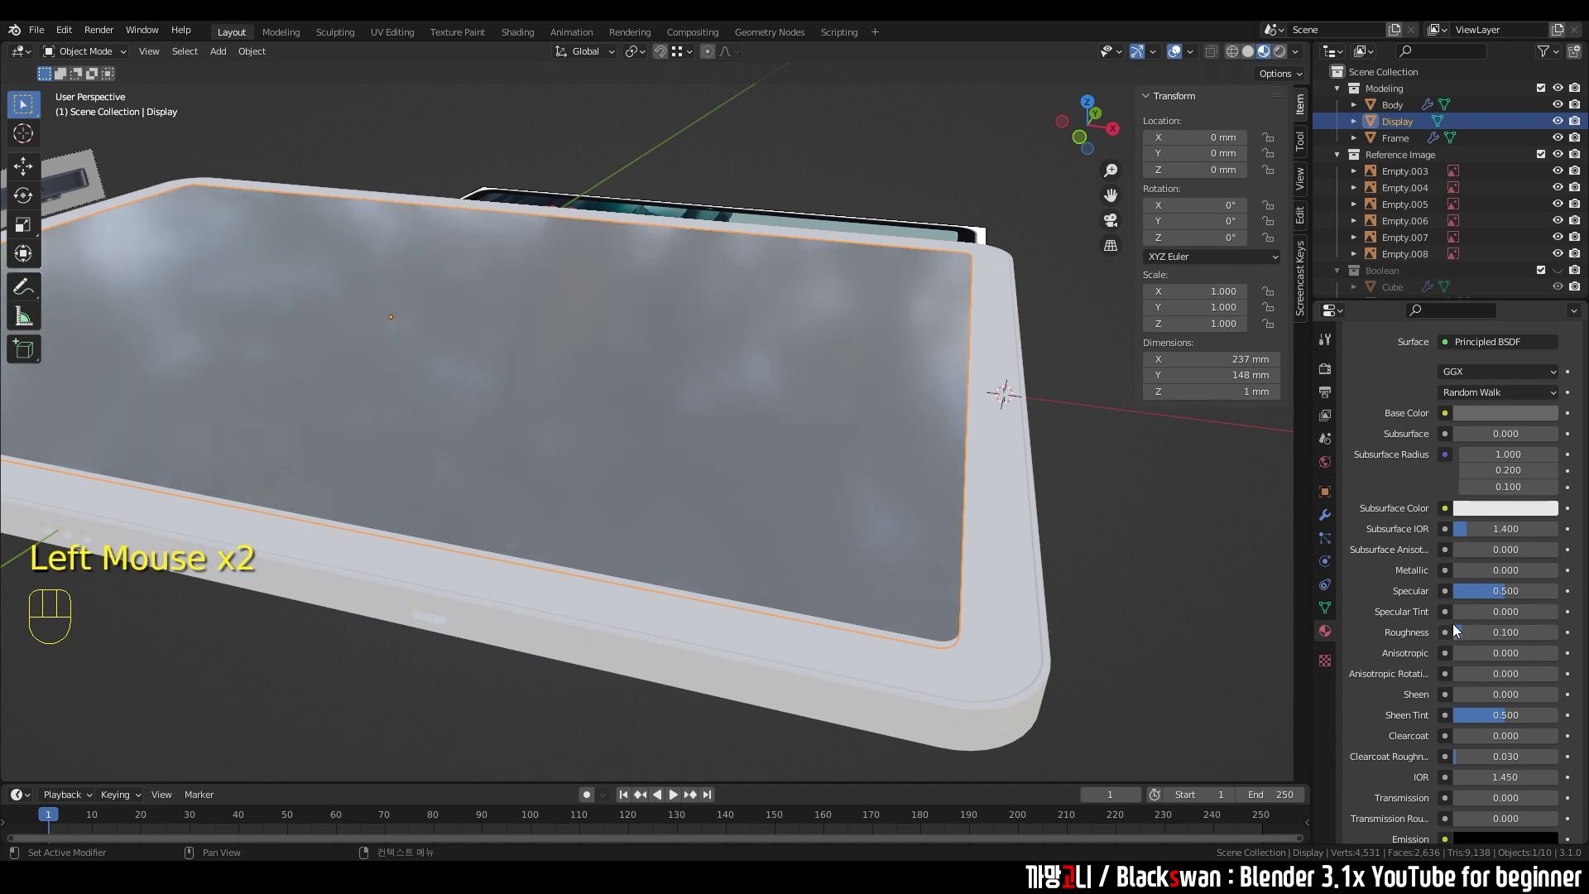
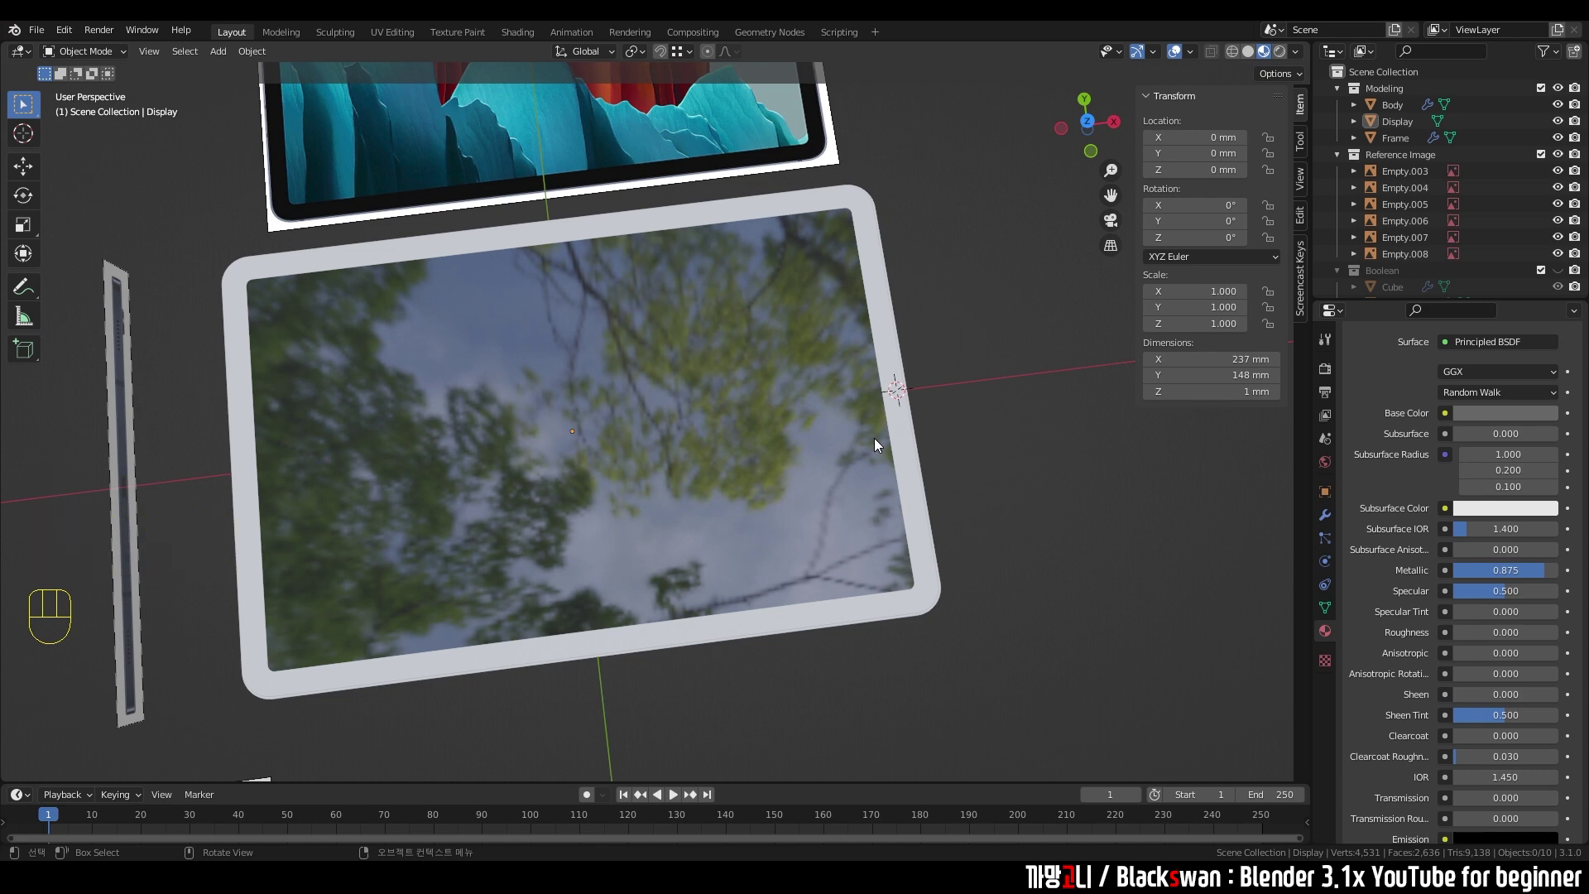
- Soften the Display material to Metallic 0.4 and Roughness 0.2, checking the reflection
scroll("up", 3)
left_click_drag(866, 449, 863, 357)
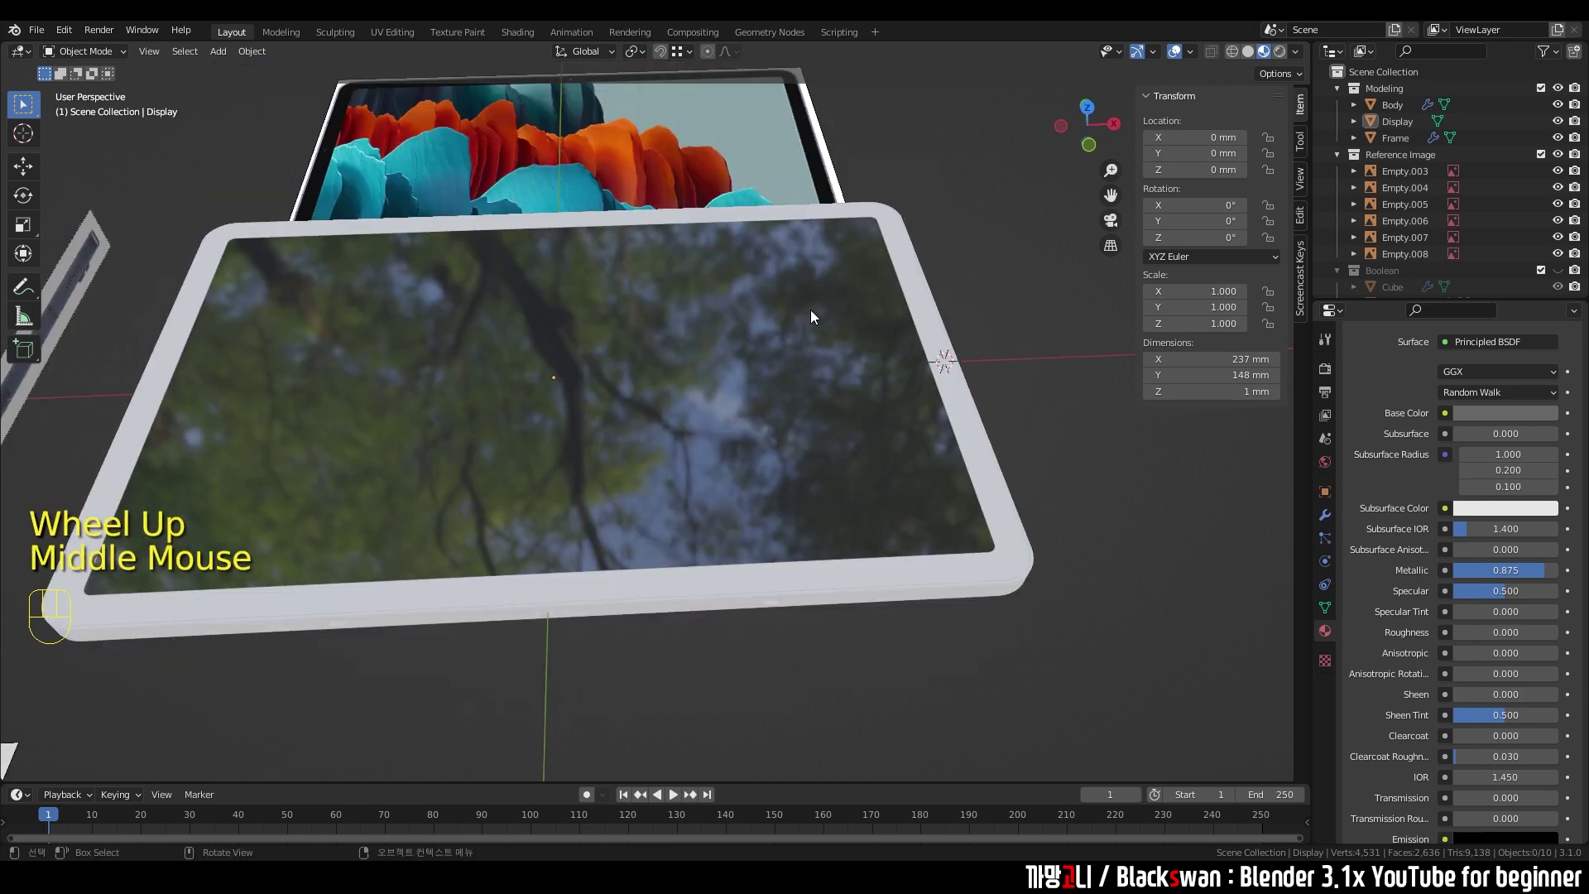
left_click_drag(892, 360, 854, 348)
scroll("up", 3)
scroll("down", 3)
middle_click(1036, 470)
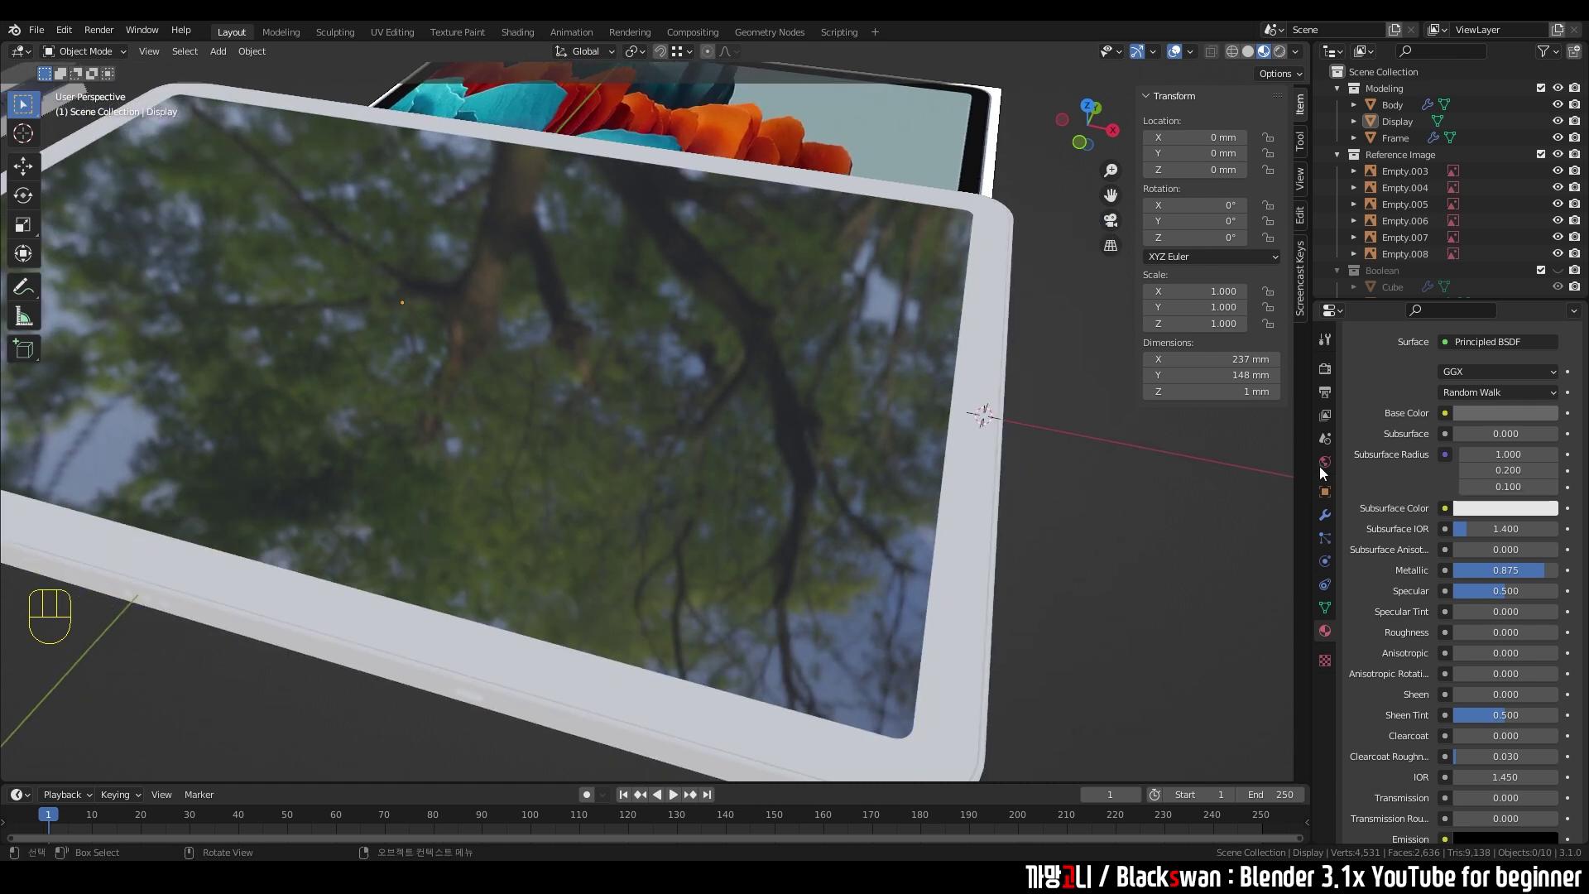
left_click_drag(1510, 577, 1512, 586)
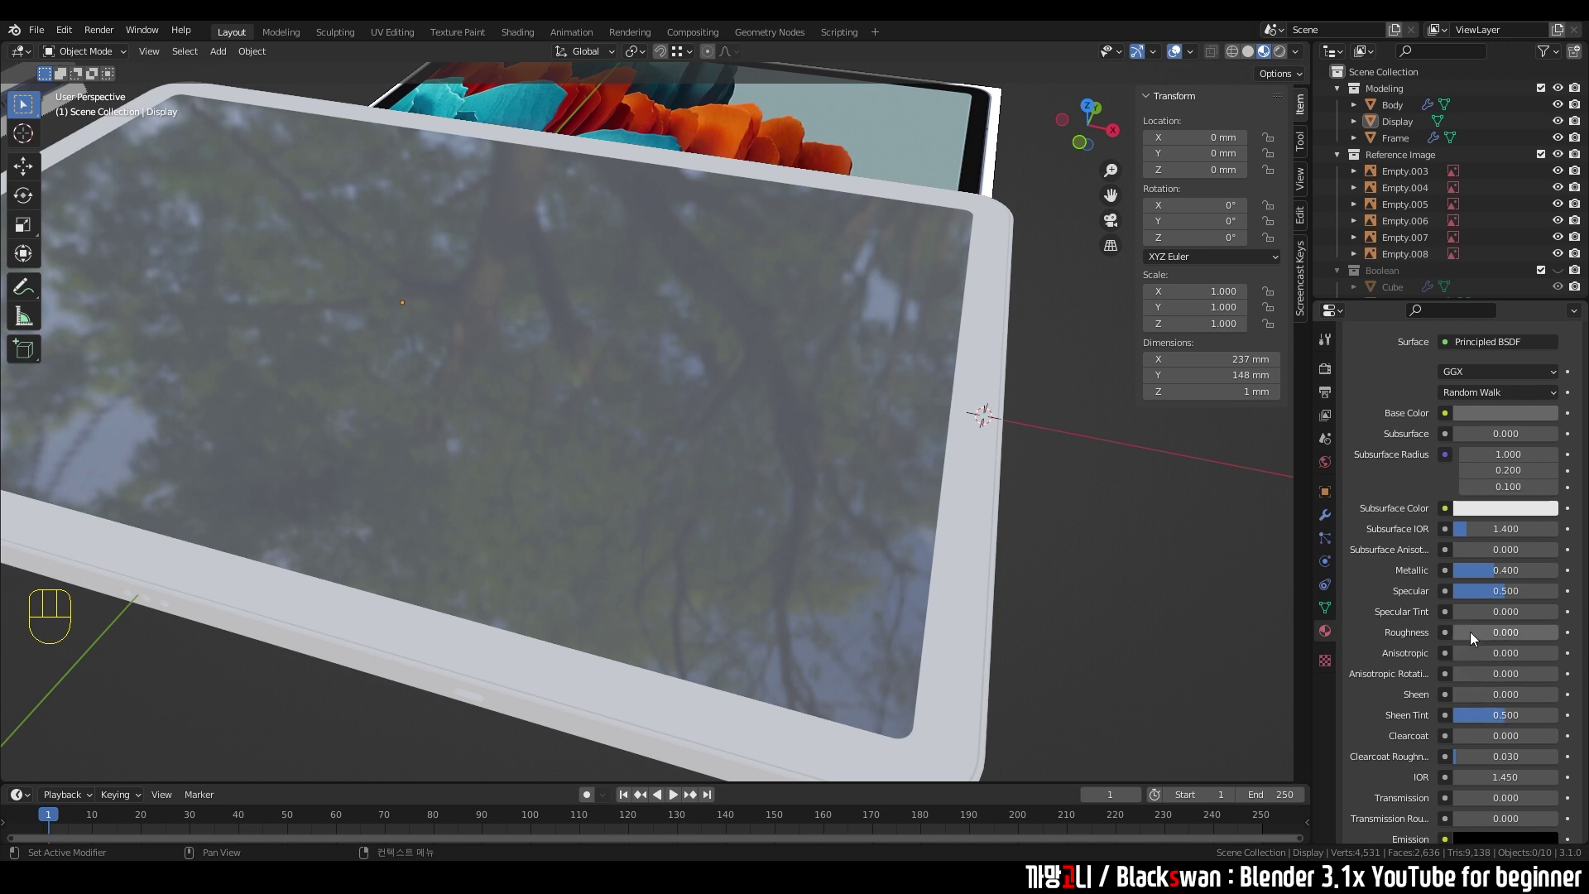
left_click_drag(1475, 638, 1410, 624)
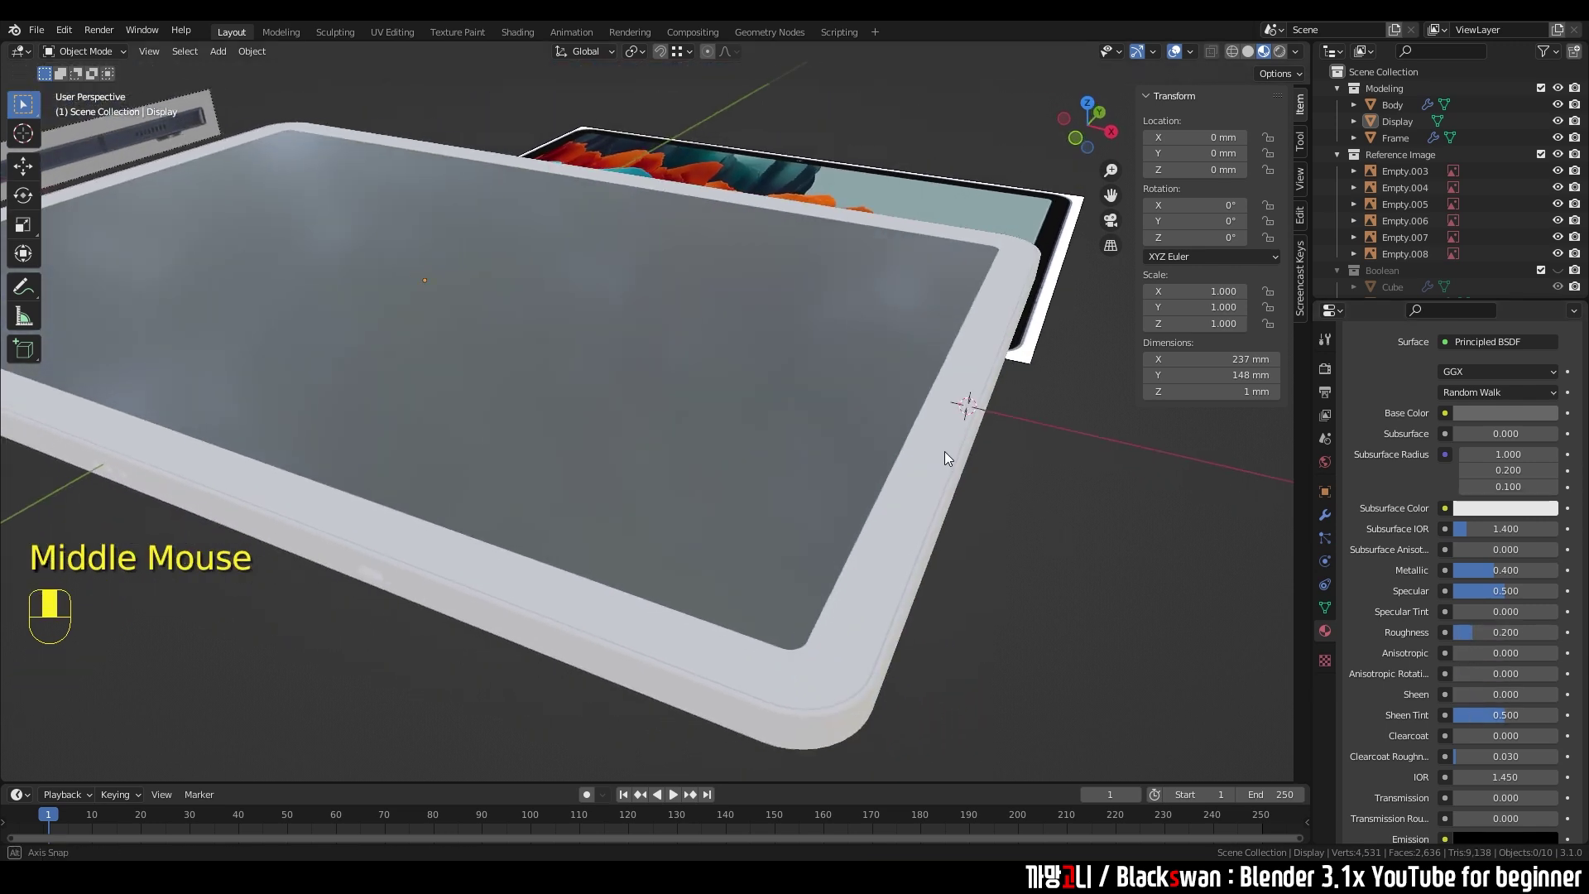
left_click_drag(951, 461, 949, 460)
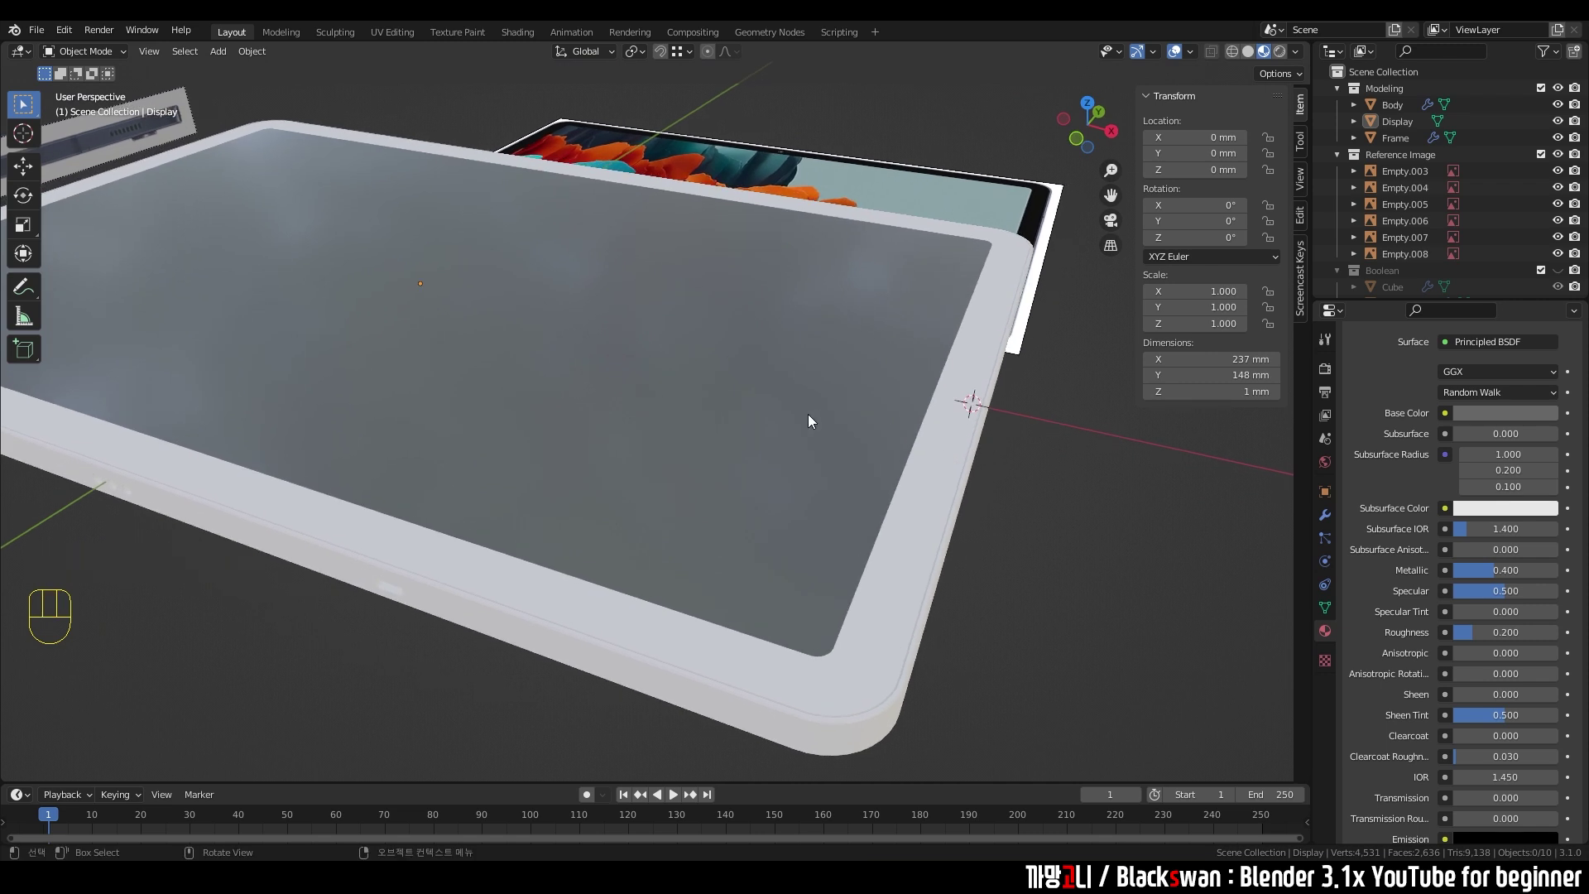
middle_click(813, 433)
scroll("up", 3)
middle_click(849, 409)
- Make the Display base colour pure black and try lowering its Specular from 0.5
left_click(1492, 417)
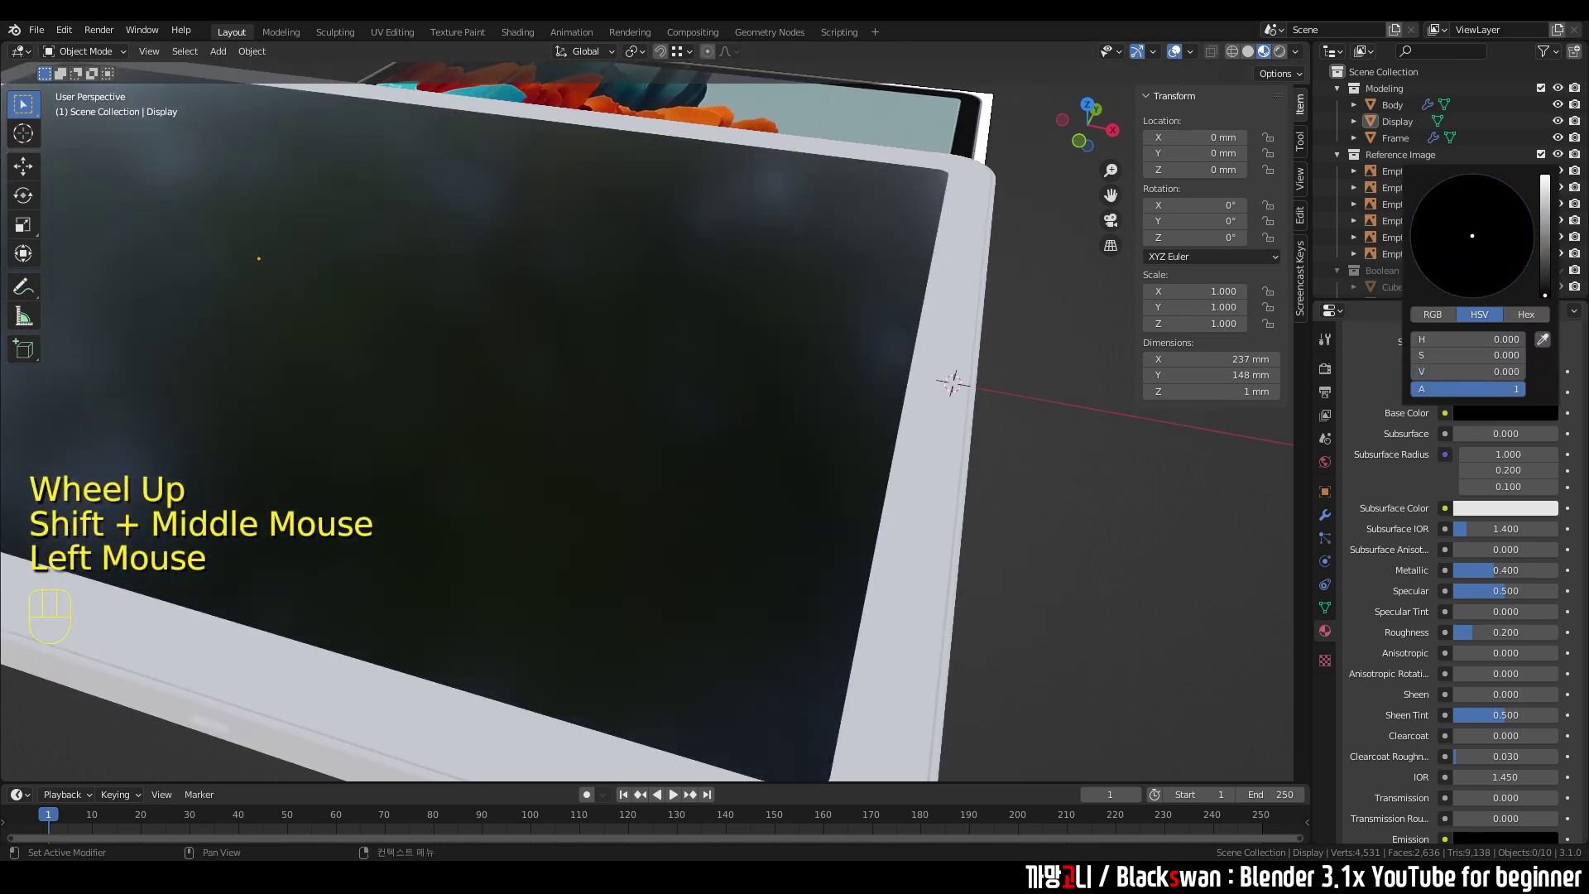
left_click_drag(1134, 532, 1118, 509)
scroll("down", 3)
left_click_drag(817, 548, 824, 536)
scroll("up", 3)
scroll("up", 3)
scroll("down", 3)
middle_click(976, 546)
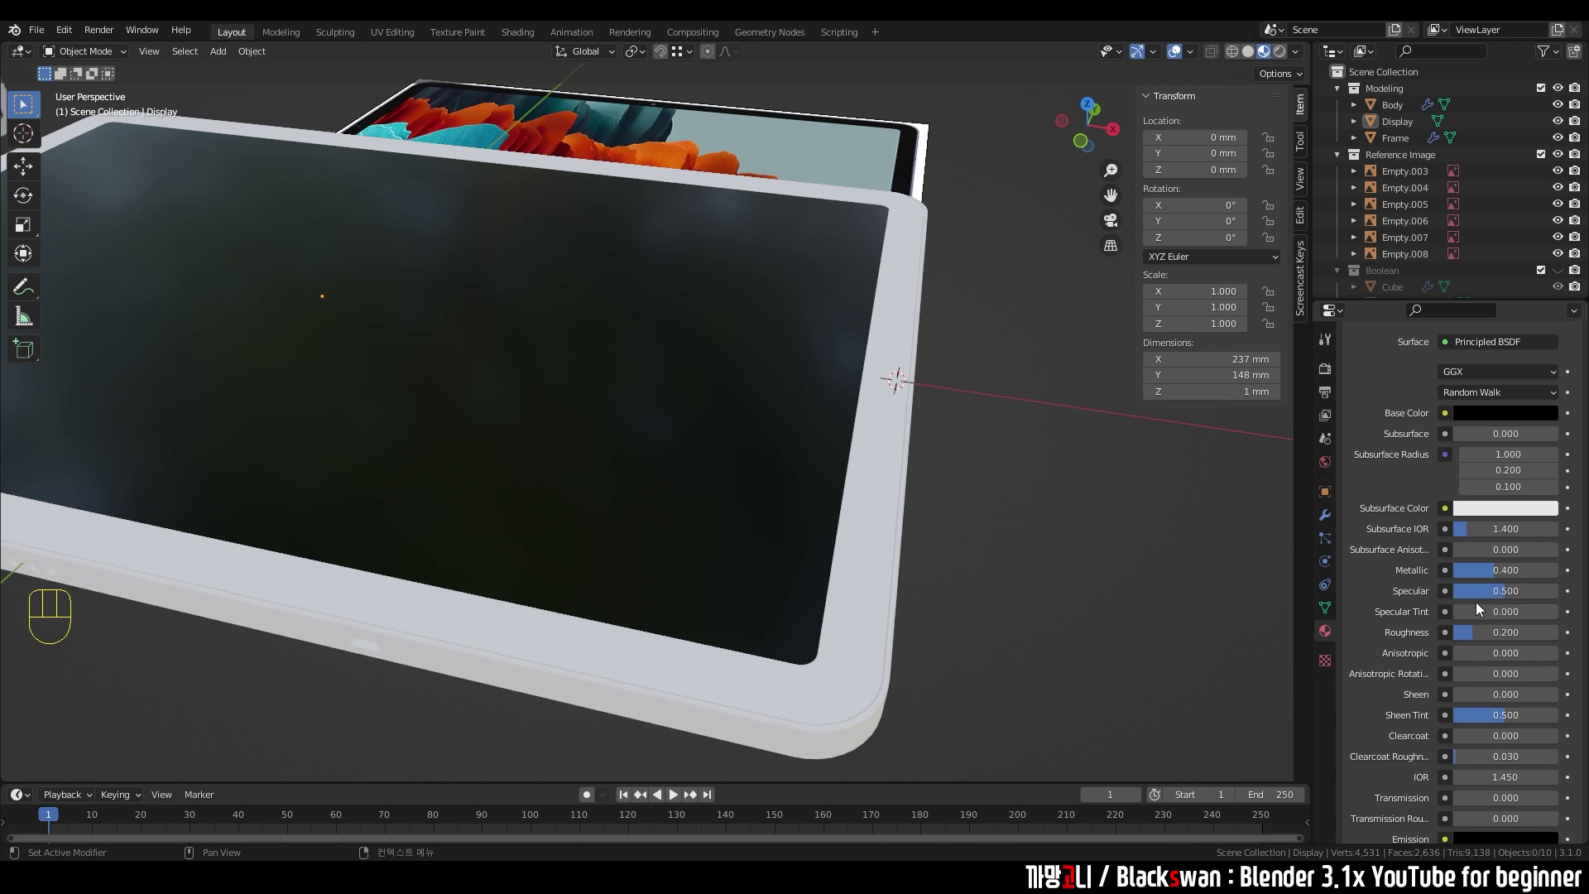
left_click(1485, 586)
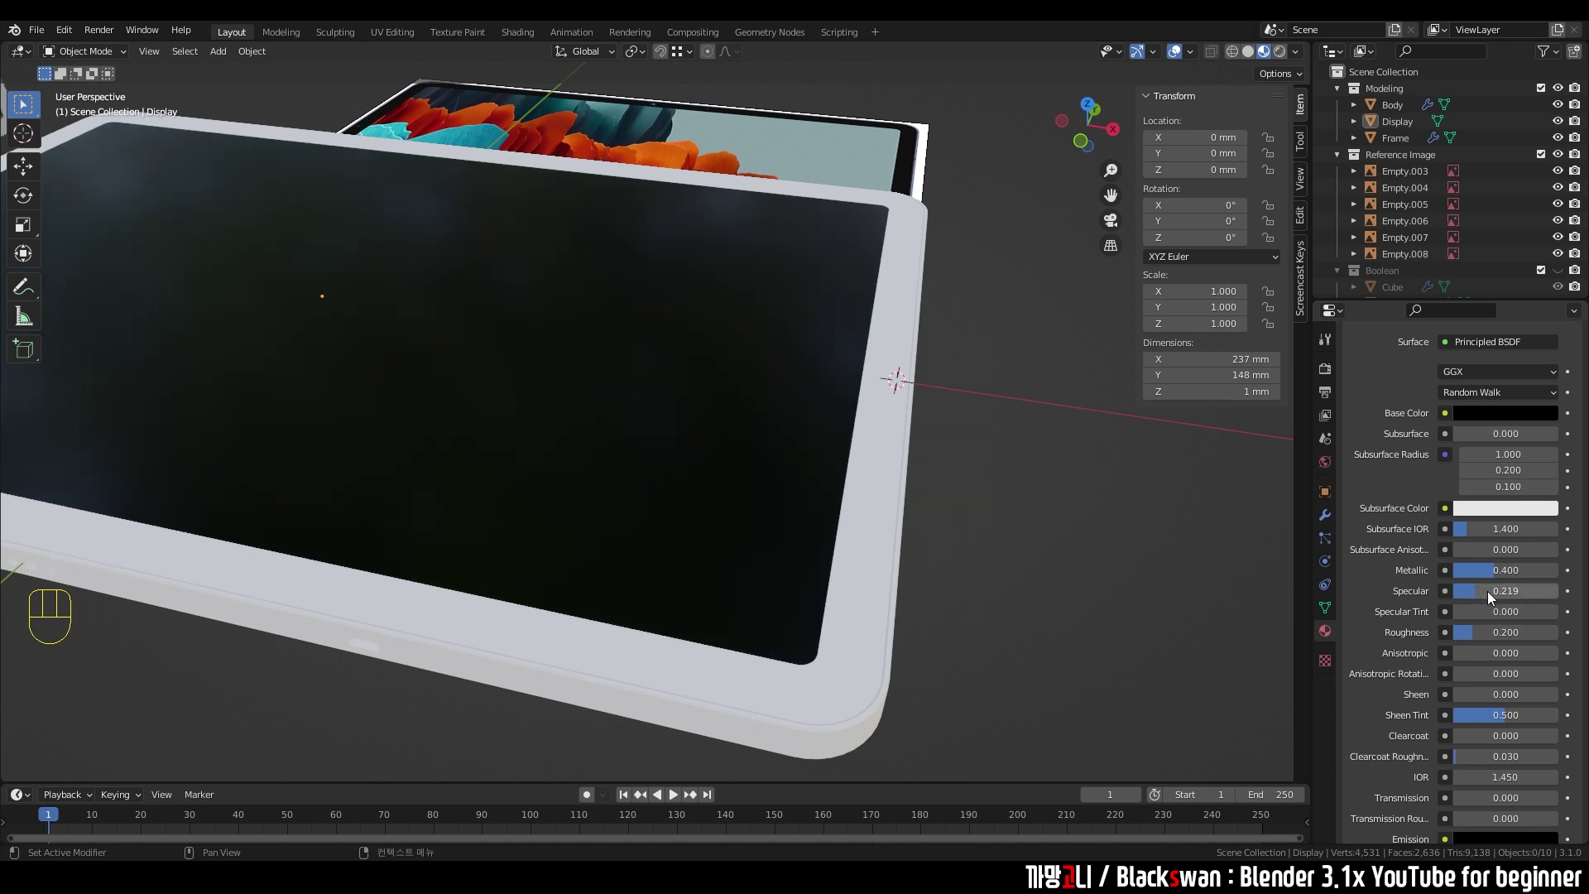
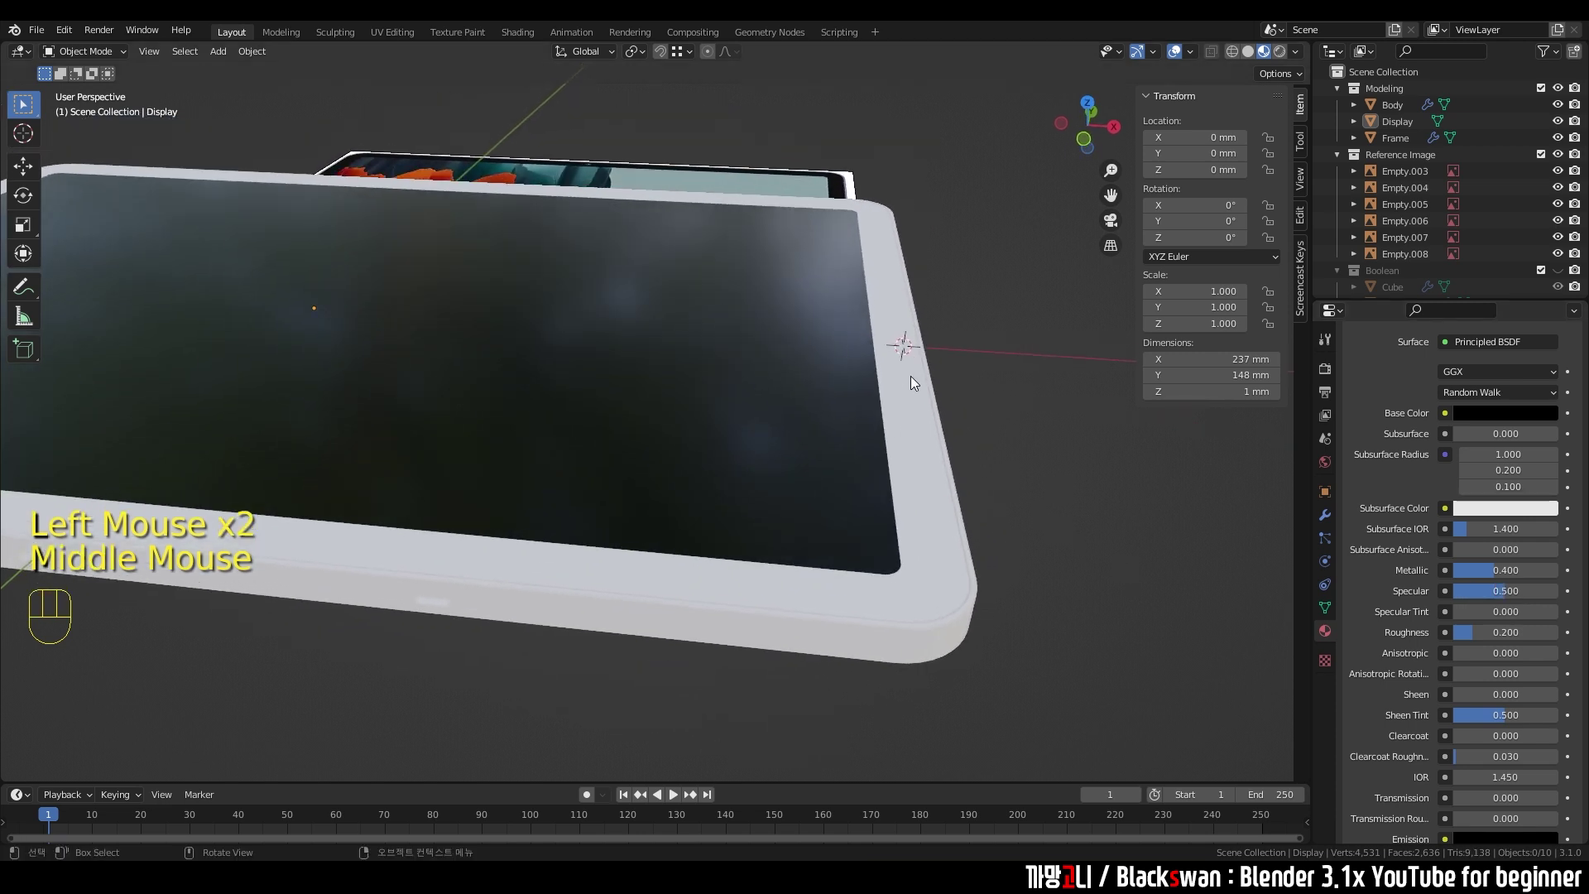
- Select the Body object and create a new material named Body
left_click(899, 387)
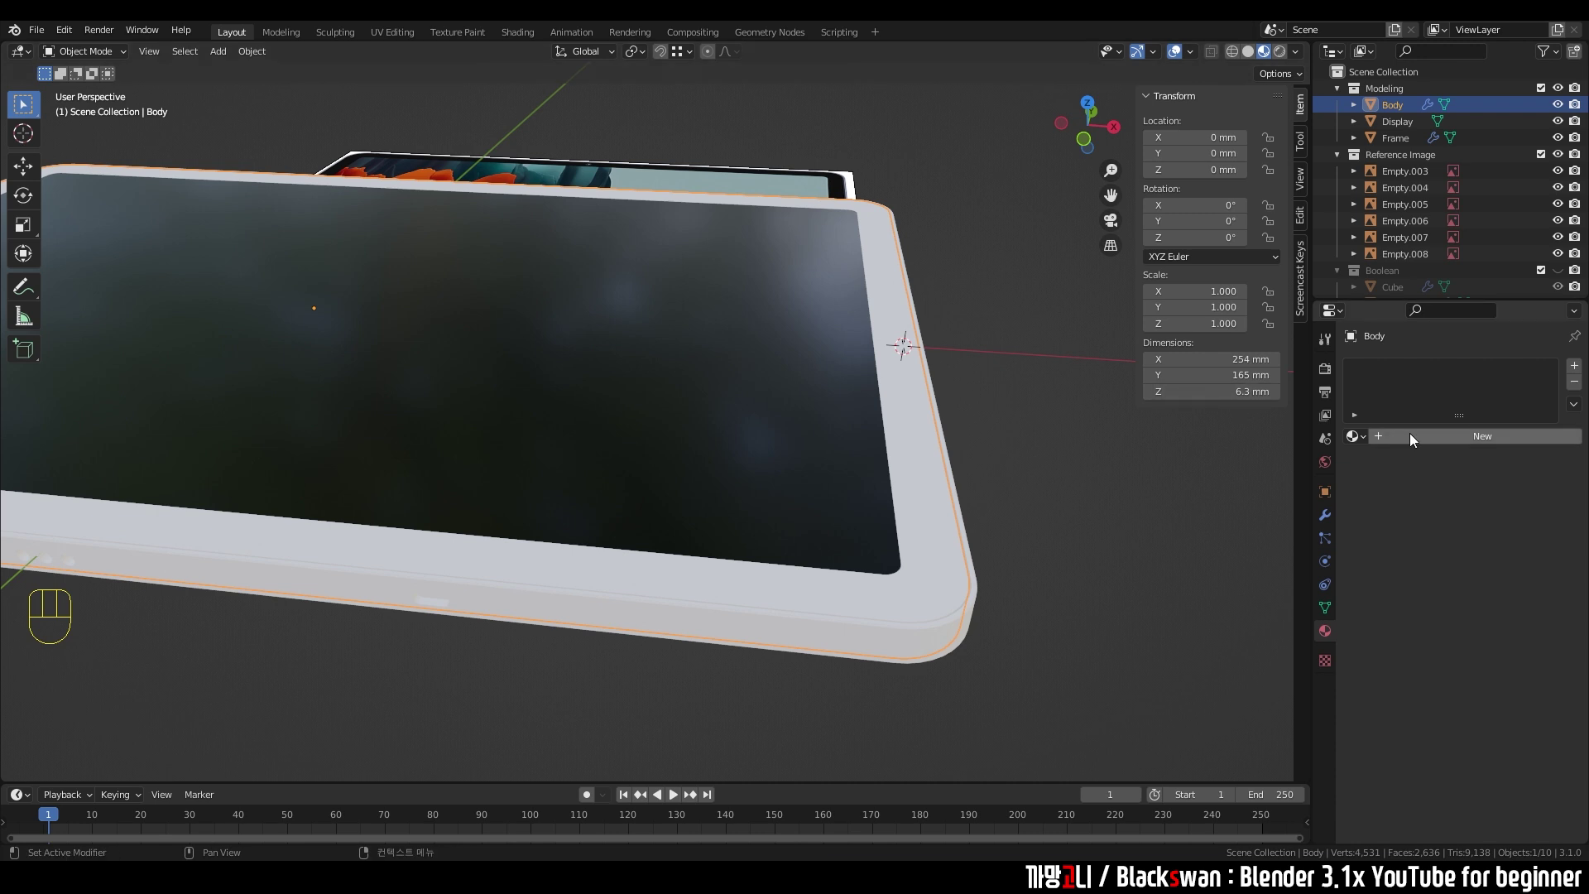
left_click_drag(1447, 447, 1374, 626)
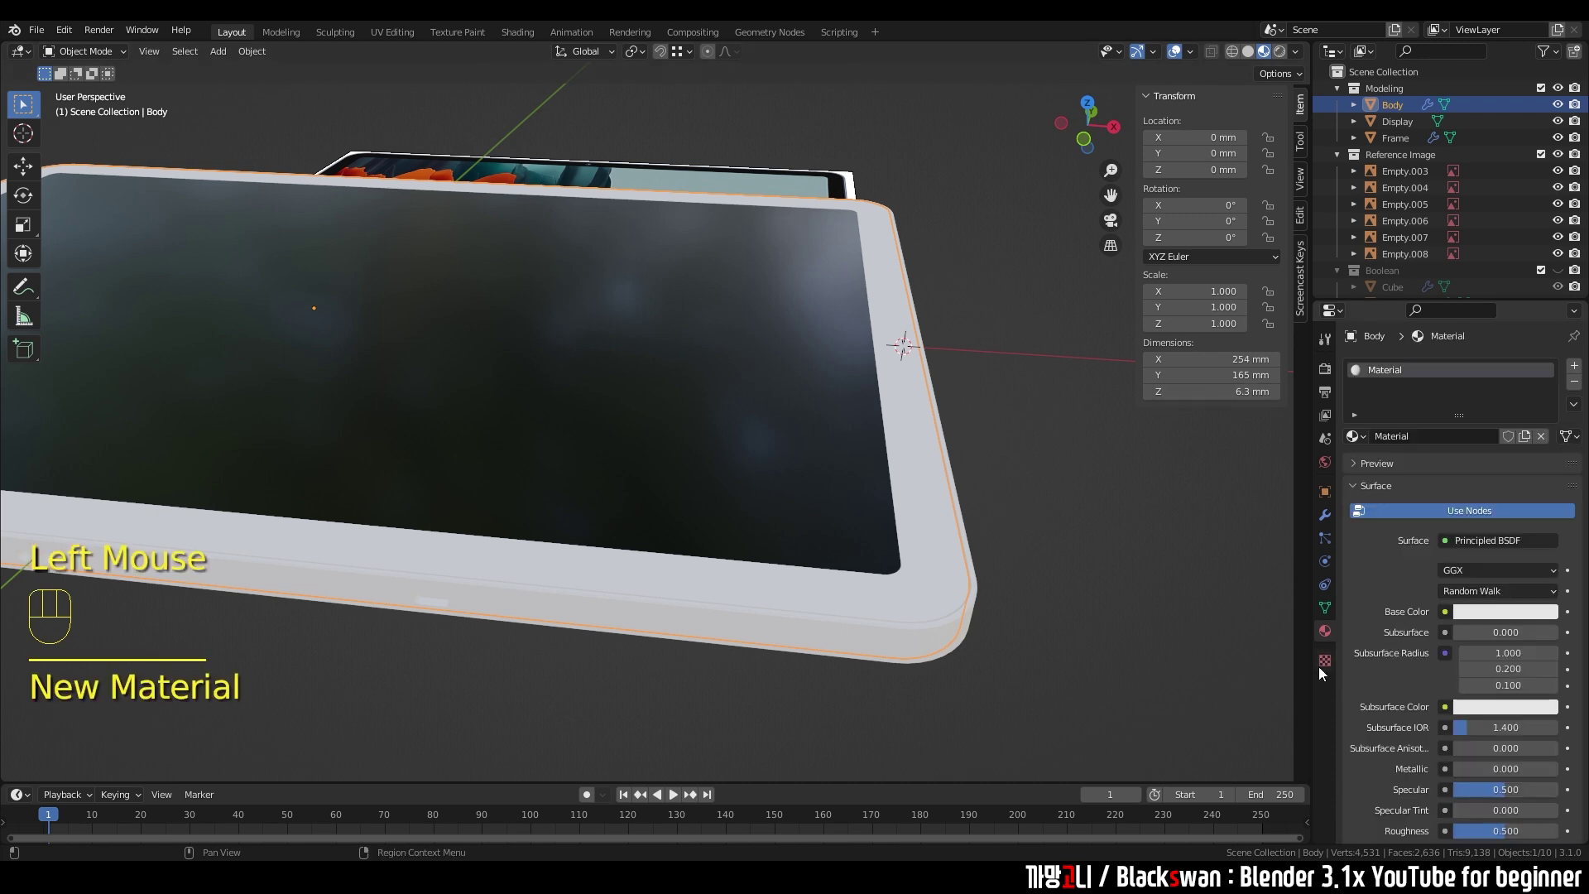
left_click_drag(1433, 444, 1442, 425)
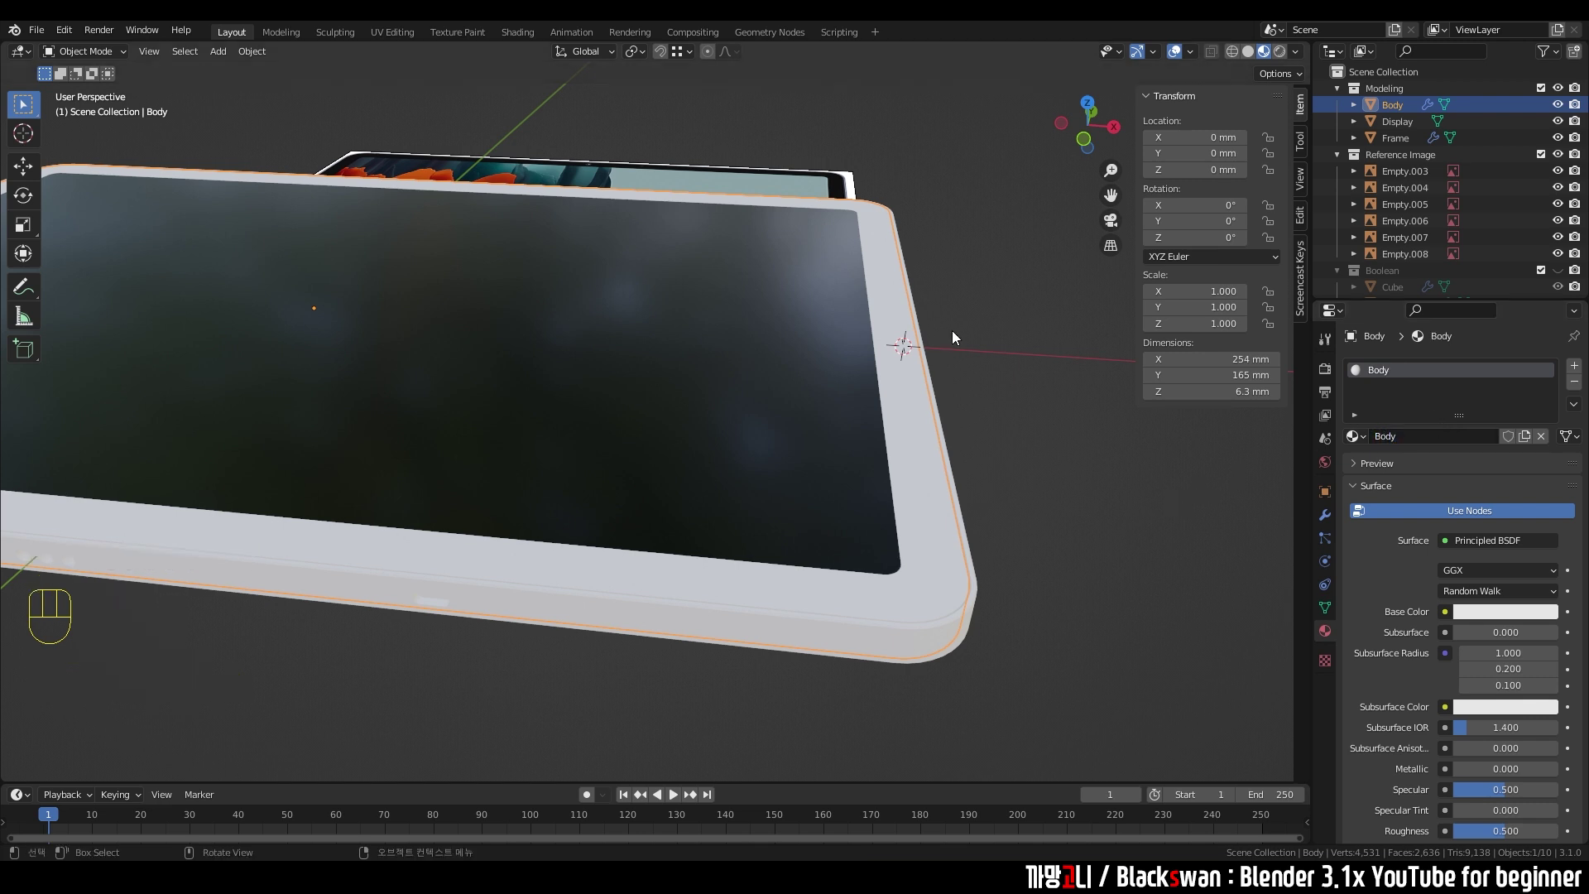
middle_click(909, 387)
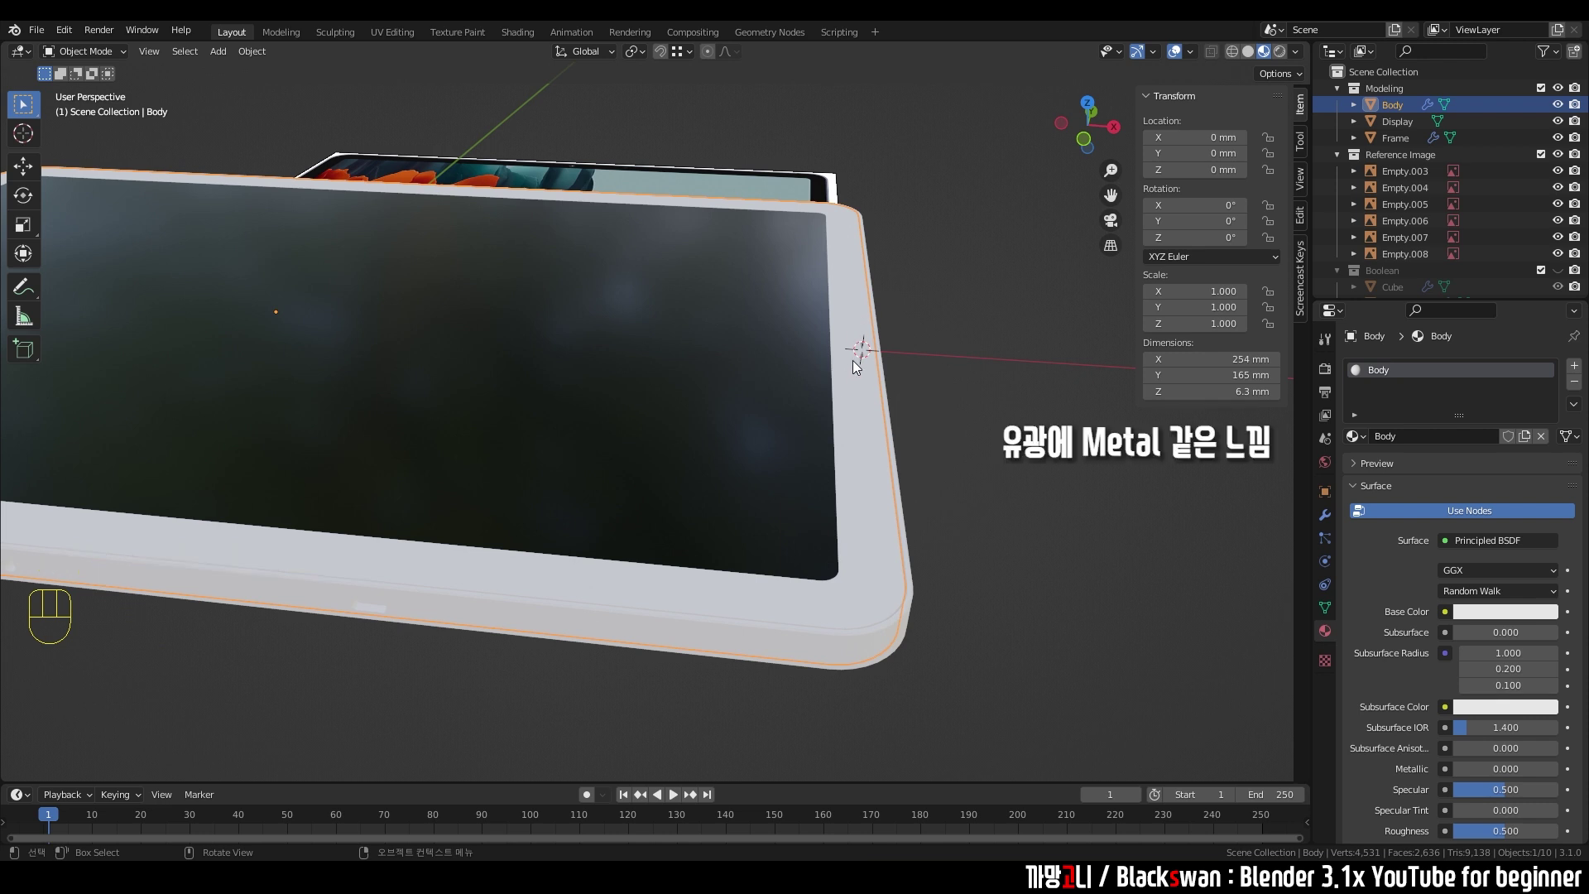
left_click_drag(829, 319, 832, 343)
scroll("down", 3)
left_click_drag(781, 378, 752, 324)
scroll("up", 3)
left_click_drag(747, 403, 796, 462)
left_click_drag(801, 425, 816, 324)
scroll("down", 3)
- Give the Body material a black base colour, Metallic 0.5 and Roughness 0.2
left_click(1484, 418)
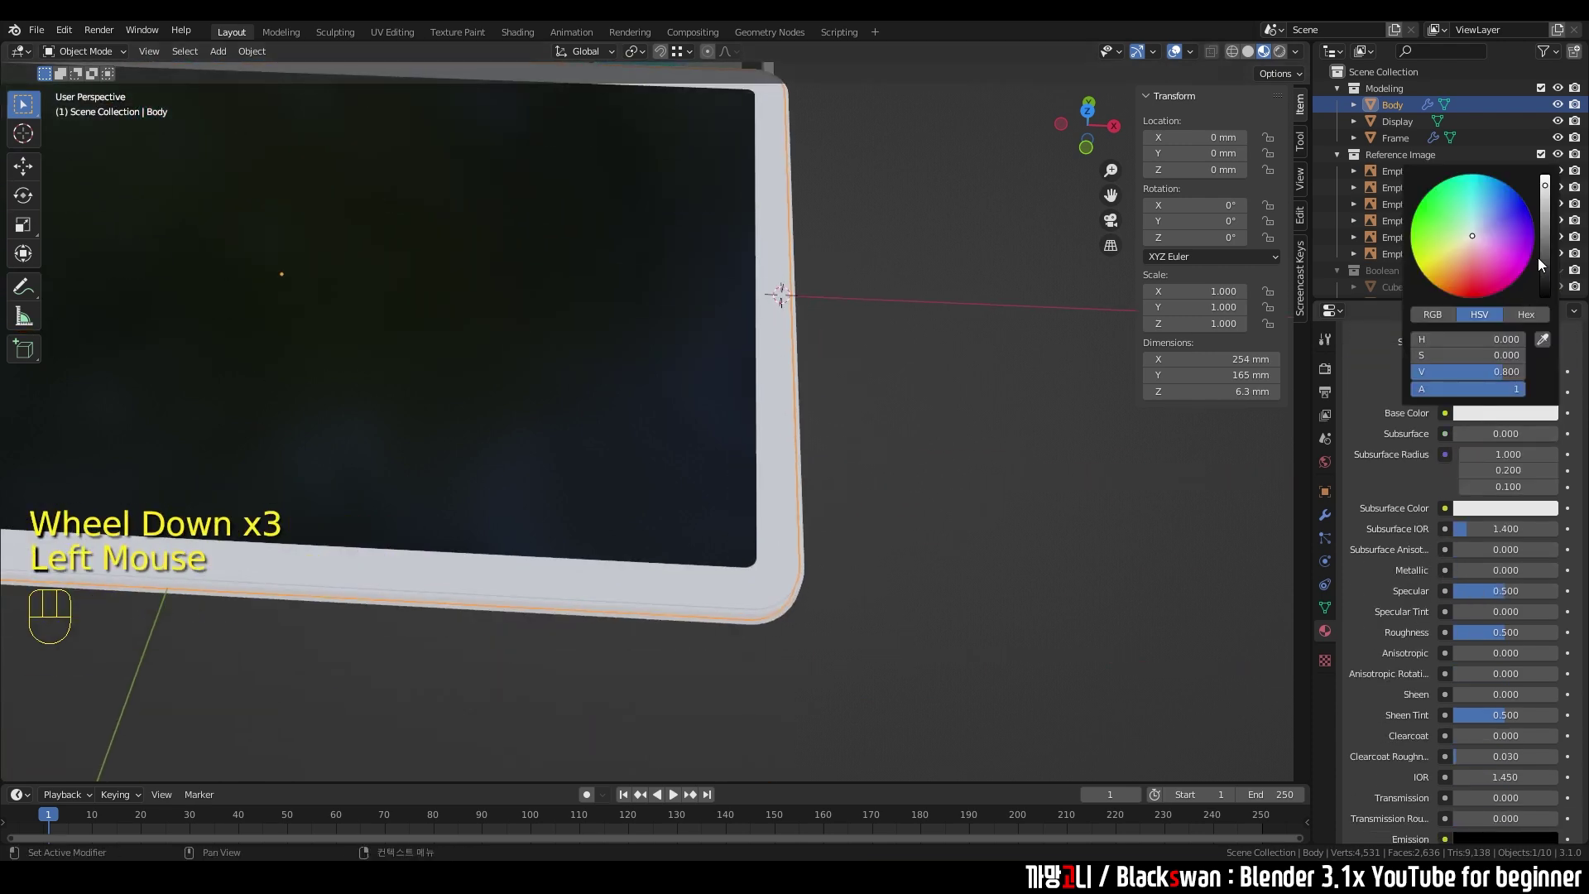
left_click_drag(924, 469, 923, 445)
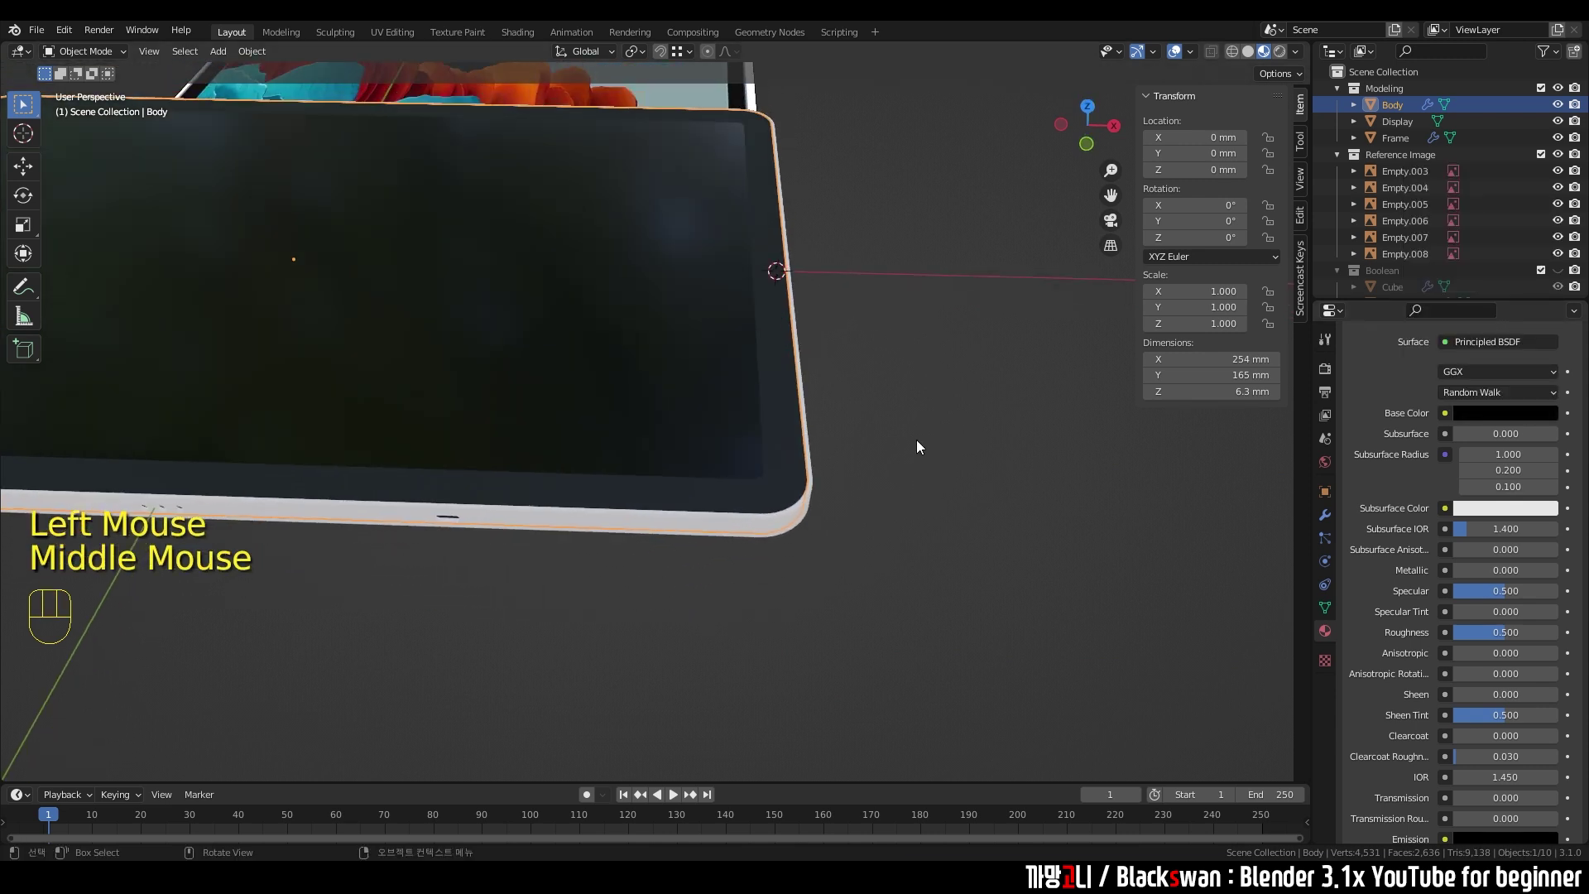
left_click_drag(892, 458, 871, 516)
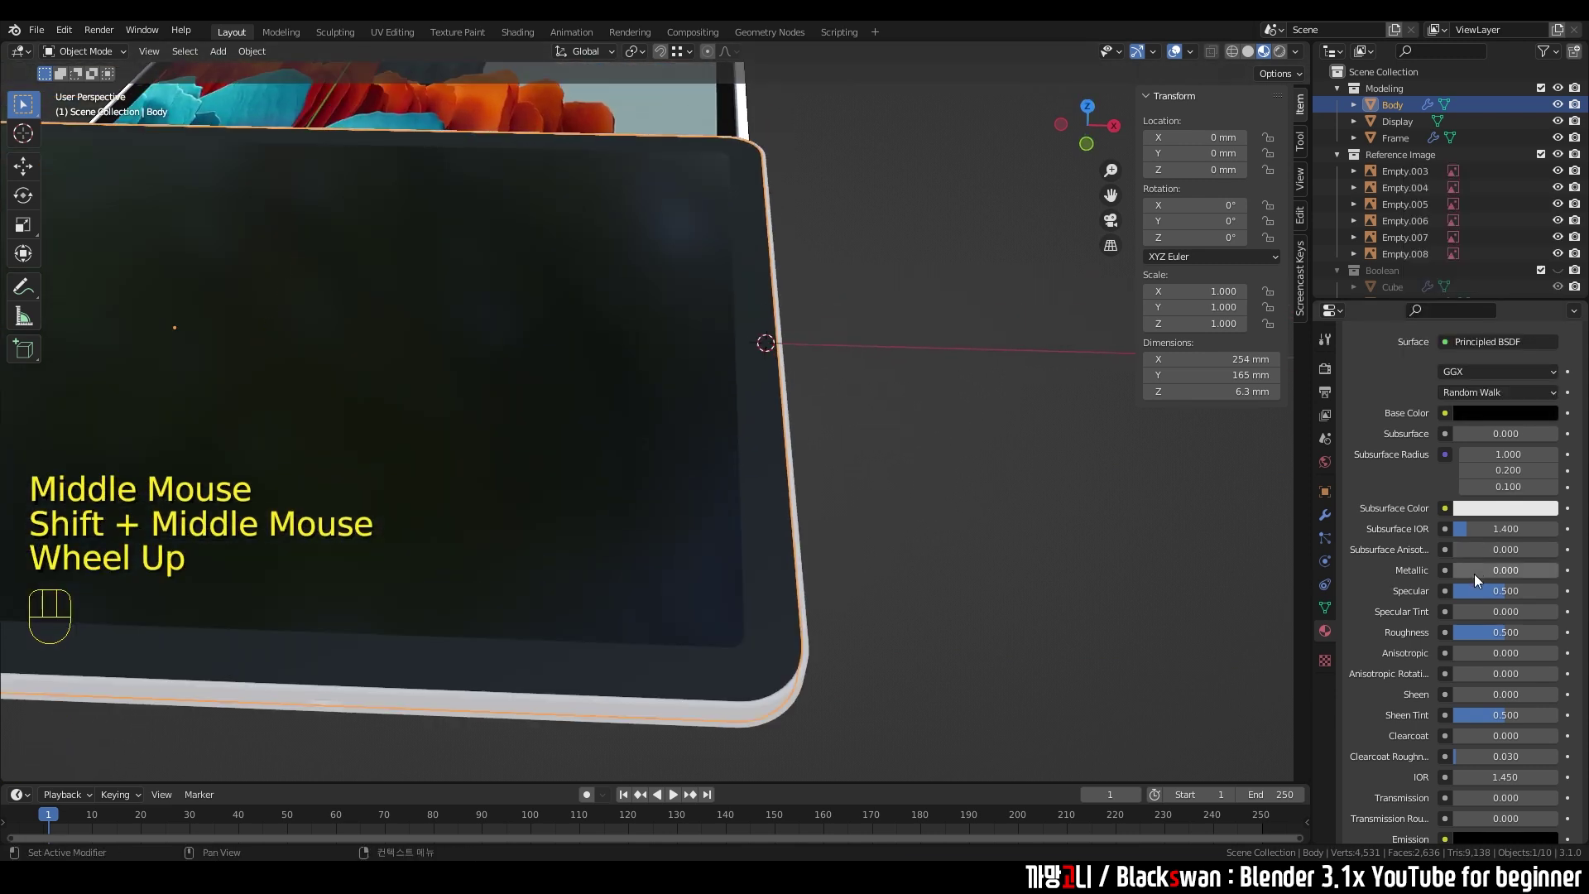
scroll("up", 3)
left_click_drag(1478, 579, 1098, 531)
left_click_drag(1485, 638, 1113, 581)
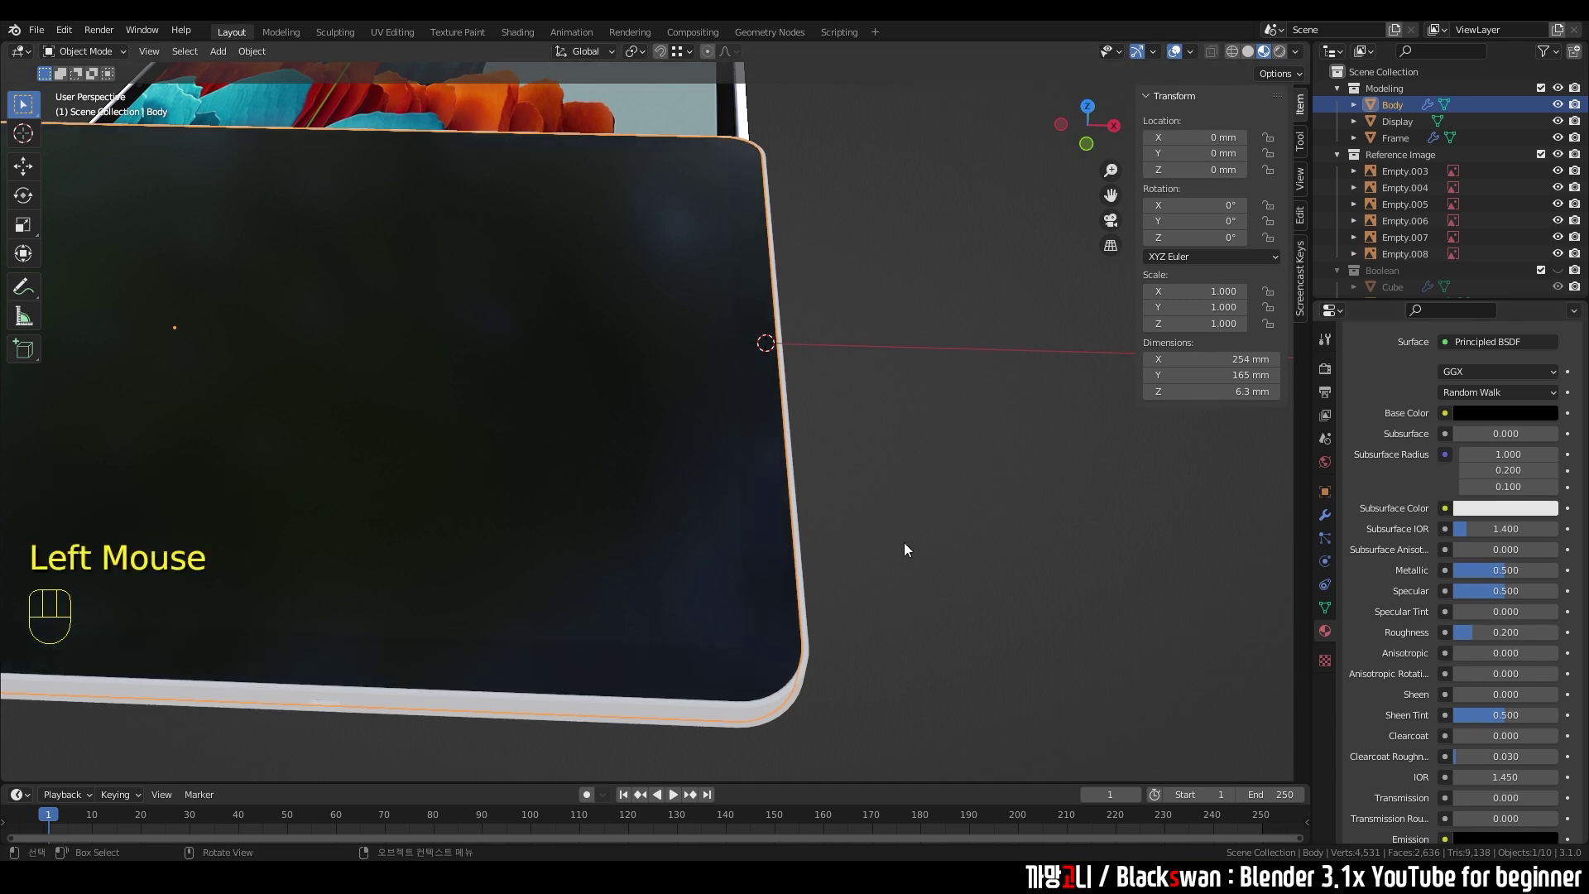
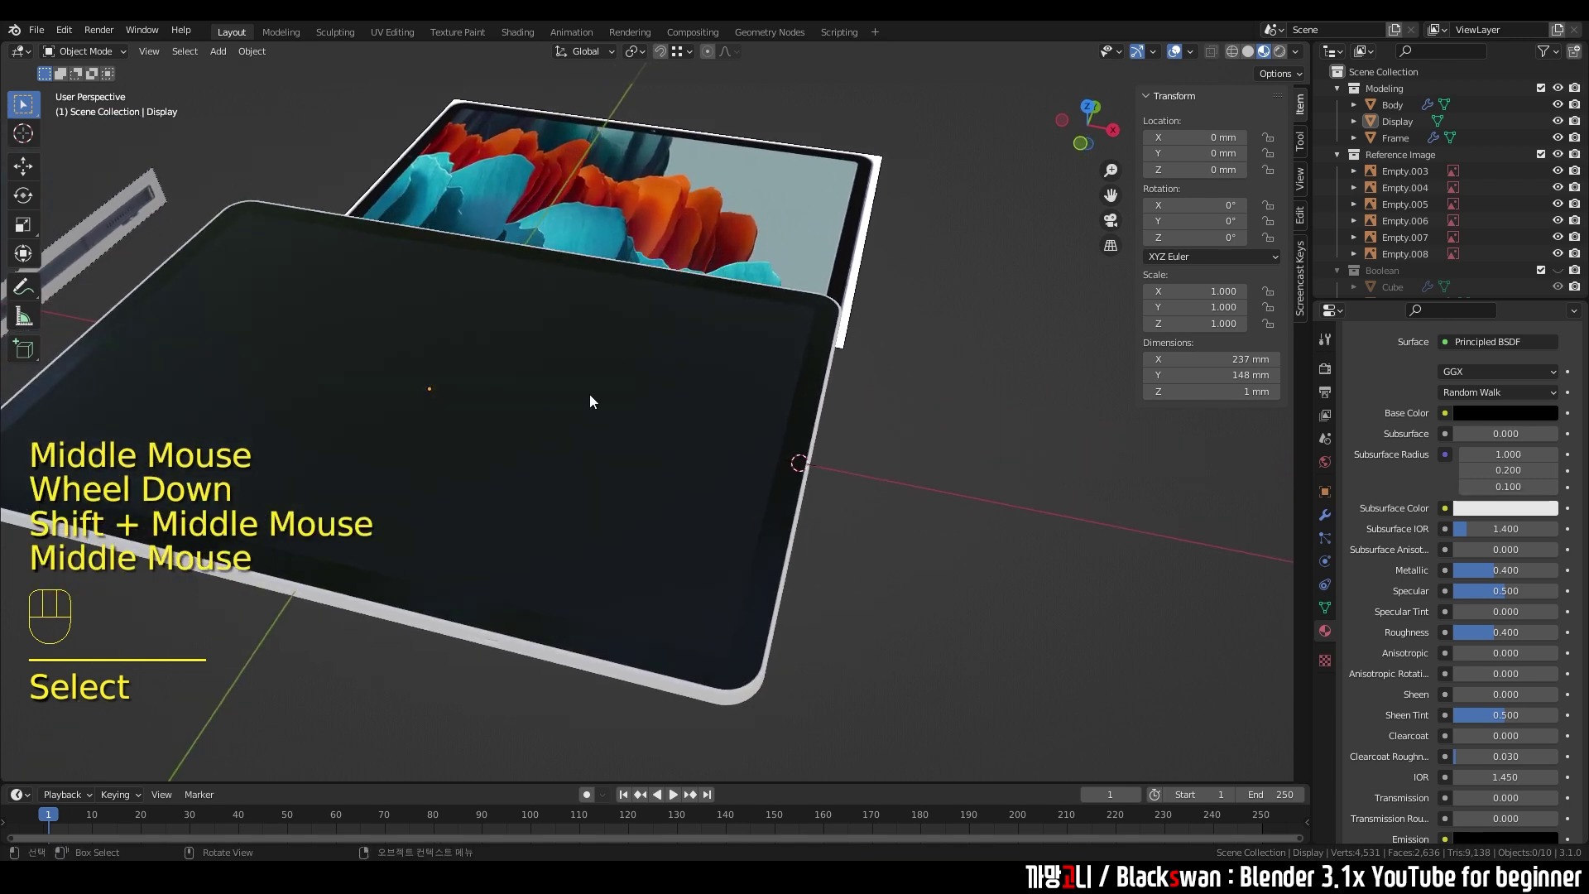
- Save the project with Ctrl+S and select the tablet Frame object
left_click_drag(885, 508, 874, 496)
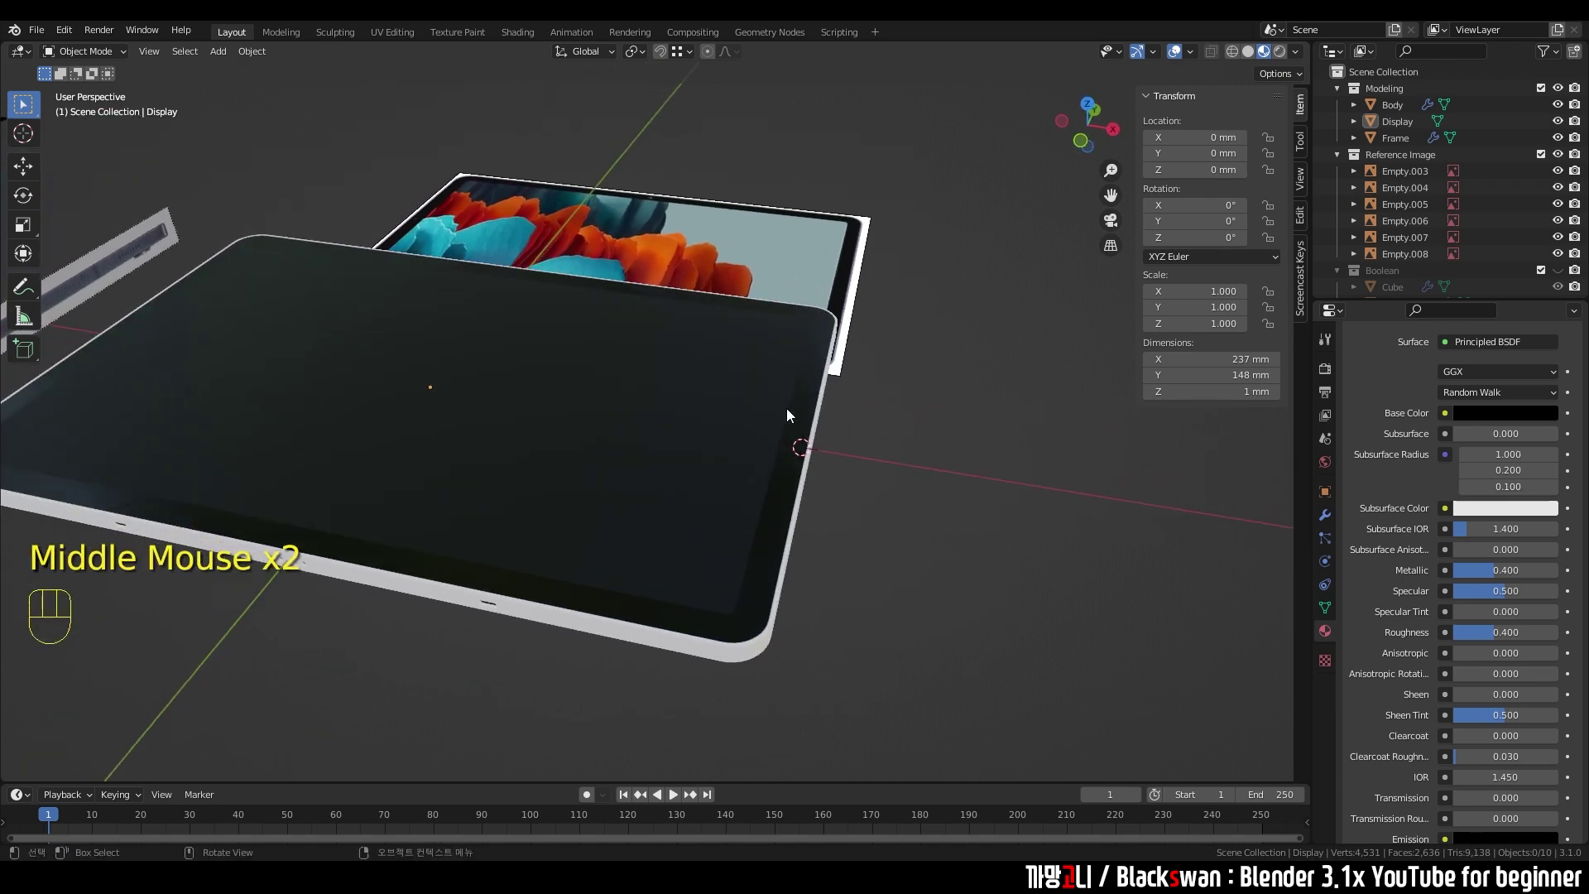
middle_click(894, 470)
key("ctrl+s")
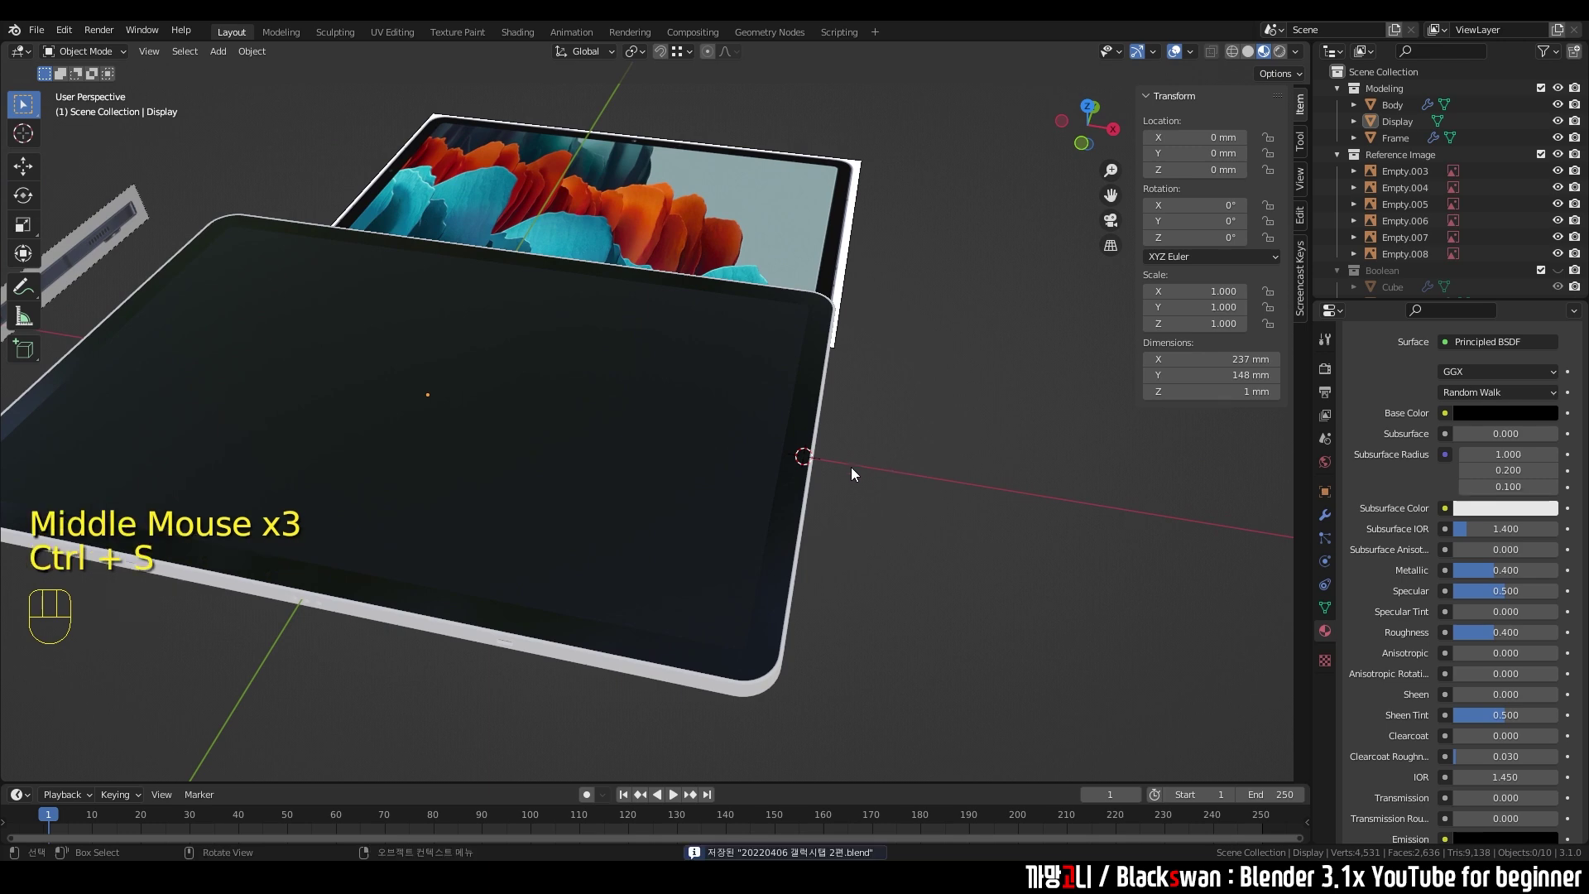
scroll("up", 3)
left_click_drag(887, 485, 809, 413)
left_click(858, 437)
middle_click(802, 520)
- Create a new material for the Frame object and name it Frame
left_click(739, 516)
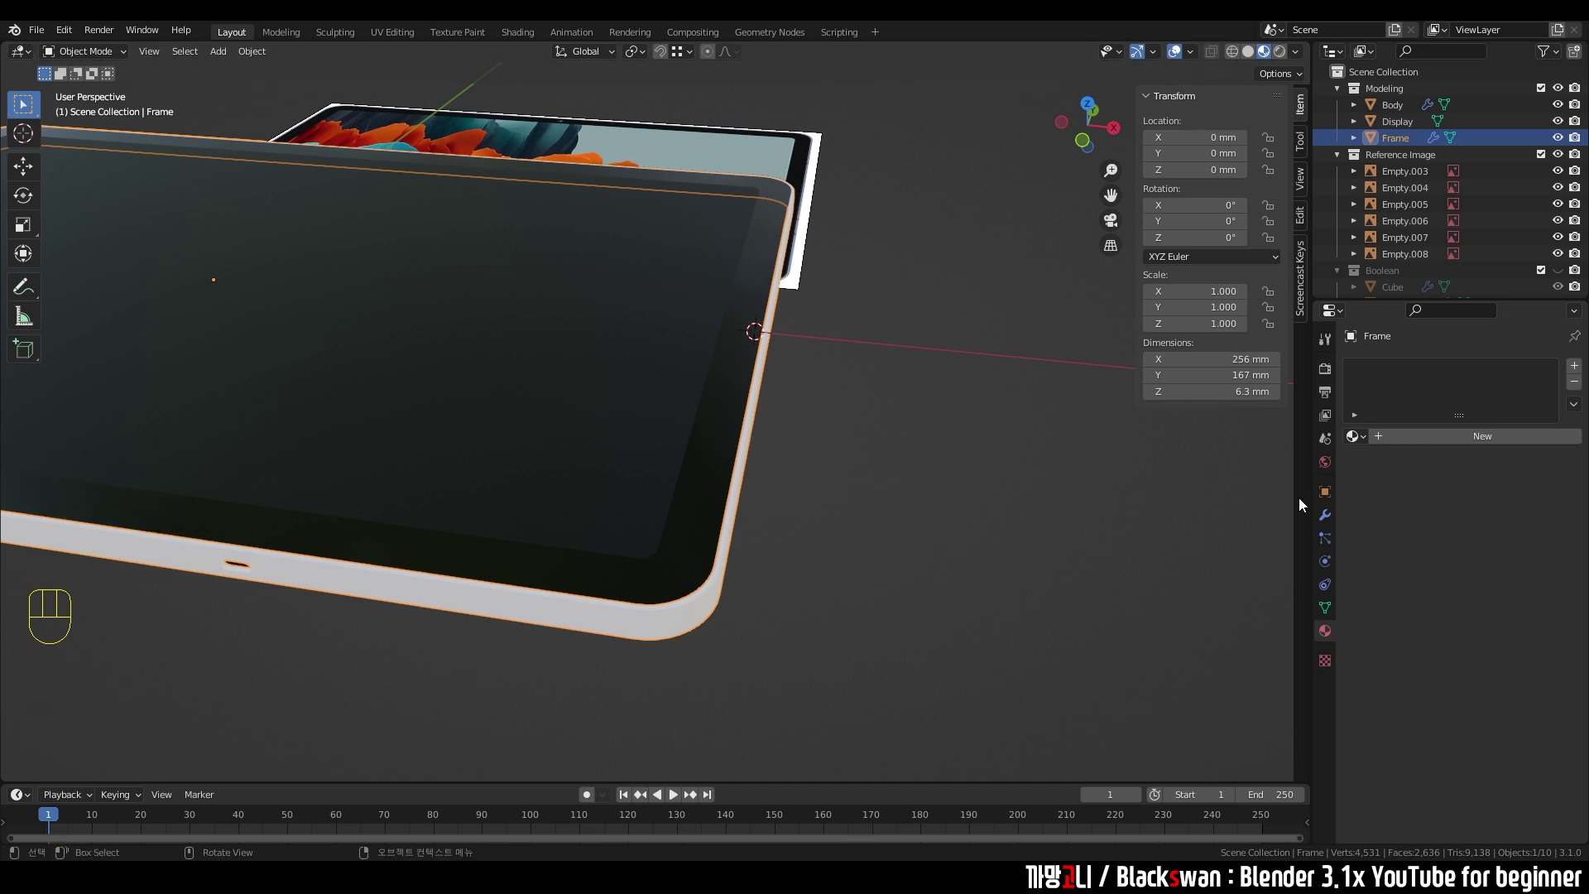
left_click_drag(1436, 448, 1443, 443)
left_click_drag(1430, 444, 1416, 433)
key("BackSpace")
key("BackSpace")
key("BackSpace")
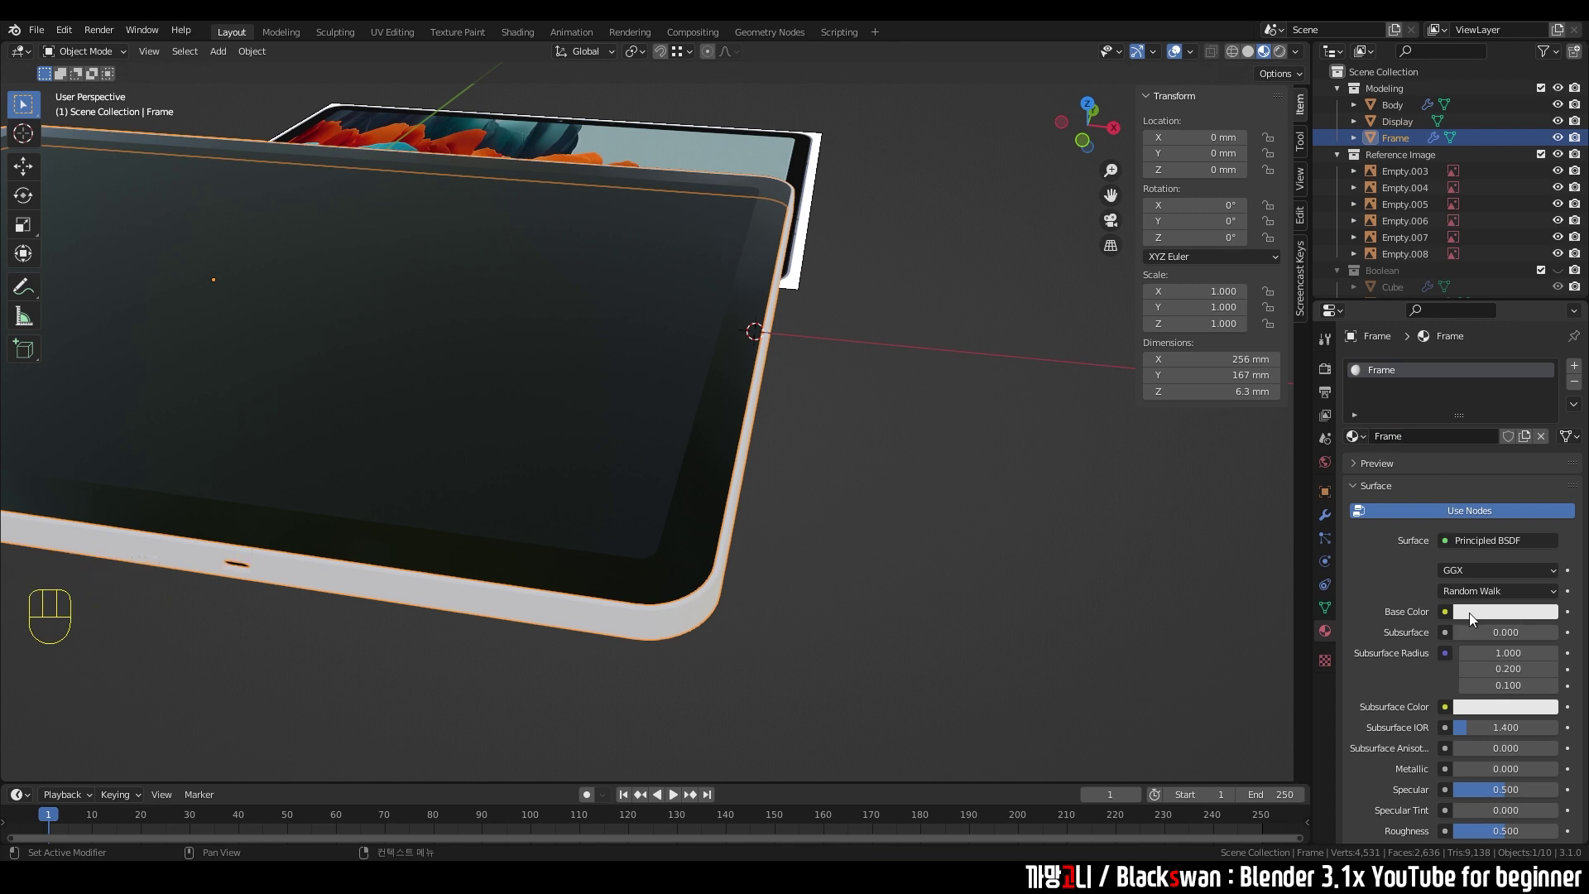
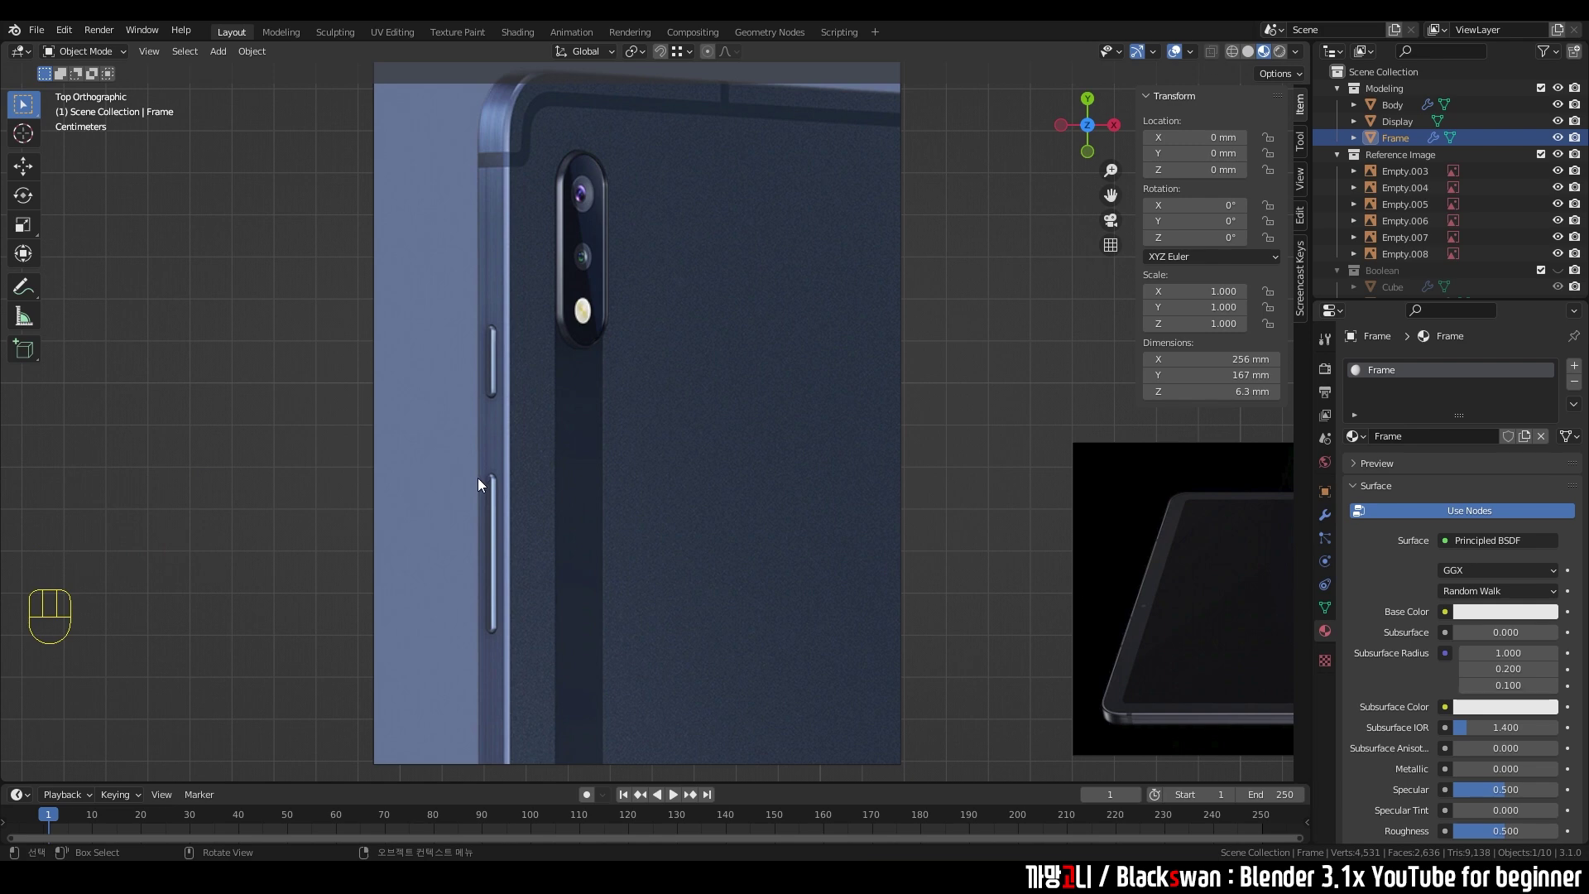
- Pan across the reference images, then return to a perspective view of the frame edge
scroll("down", 3)
scroll("up", 3)
scroll("down", 3)
middle_click(936, 573)
scroll("up", 3)
left_click_drag(840, 445, 824, 375)
scroll("up", 3)
left_click_drag(839, 498, 767, 368)
key("KP_Decimal")
scroll("up", 3)
left_click_drag(1000, 489, 640, 402)
left_click(848, 429)
scroll("up", 3)
left_click(751, 404)
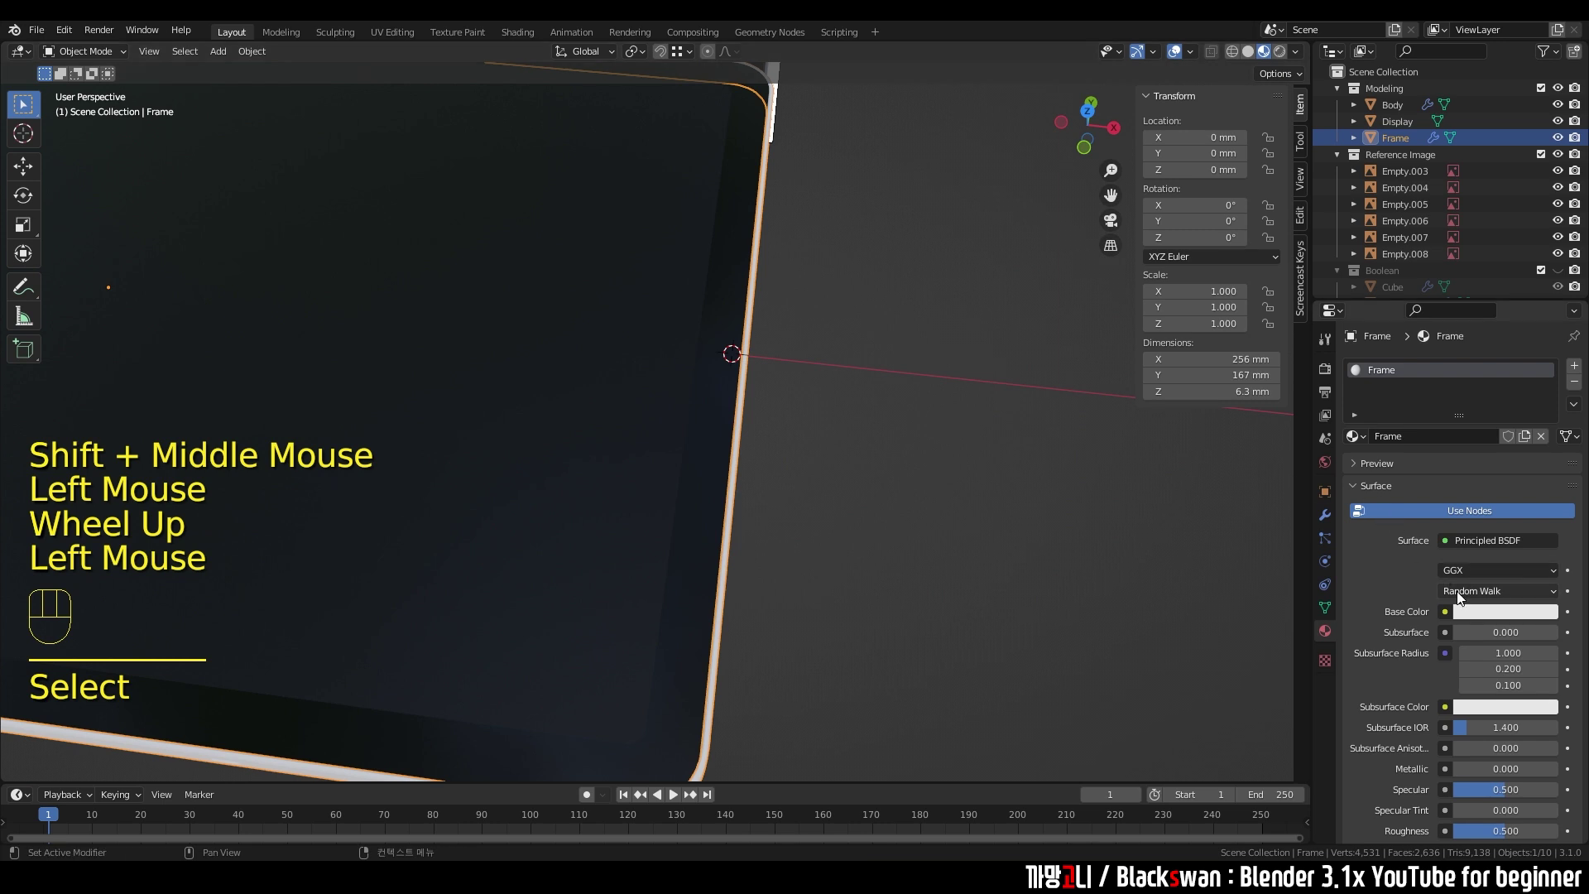
- Pick a pale blue base colour for the Frame material
left_click(1483, 622)
left_click(942, 465)
scroll("down", 3)
left_click_drag(839, 500, 1477, 618)
left_click(1477, 618)
type("s")
left_click(862, 457)
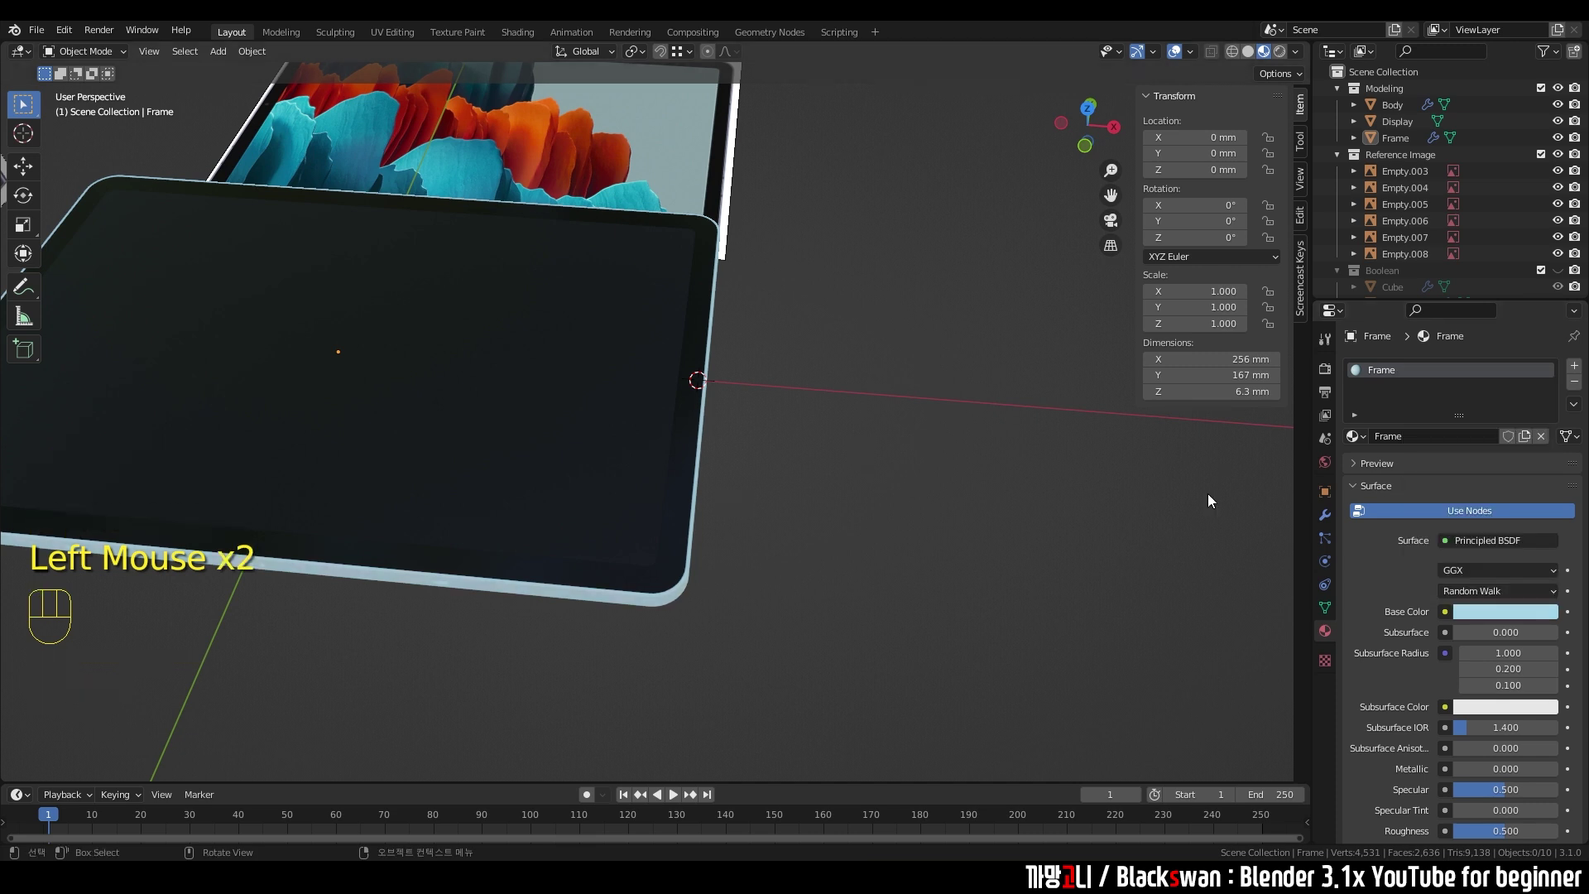
- Set the Frame material to Metallic 0.8, Roughness 0.2 and Specular 0.8 for a shiny metal edge
scroll("down", 3)
left_click_drag(1499, 545, 1340, 522)
left_click_drag(786, 590, 775, 569)
scroll("up", 3)
left_click_drag(827, 572, 827, 509)
scroll("up", 3)
middle_click(835, 500)
scroll("up", 3)
left_click_drag(1491, 607, 1127, 567)
left_click_drag(846, 547, 830, 552)
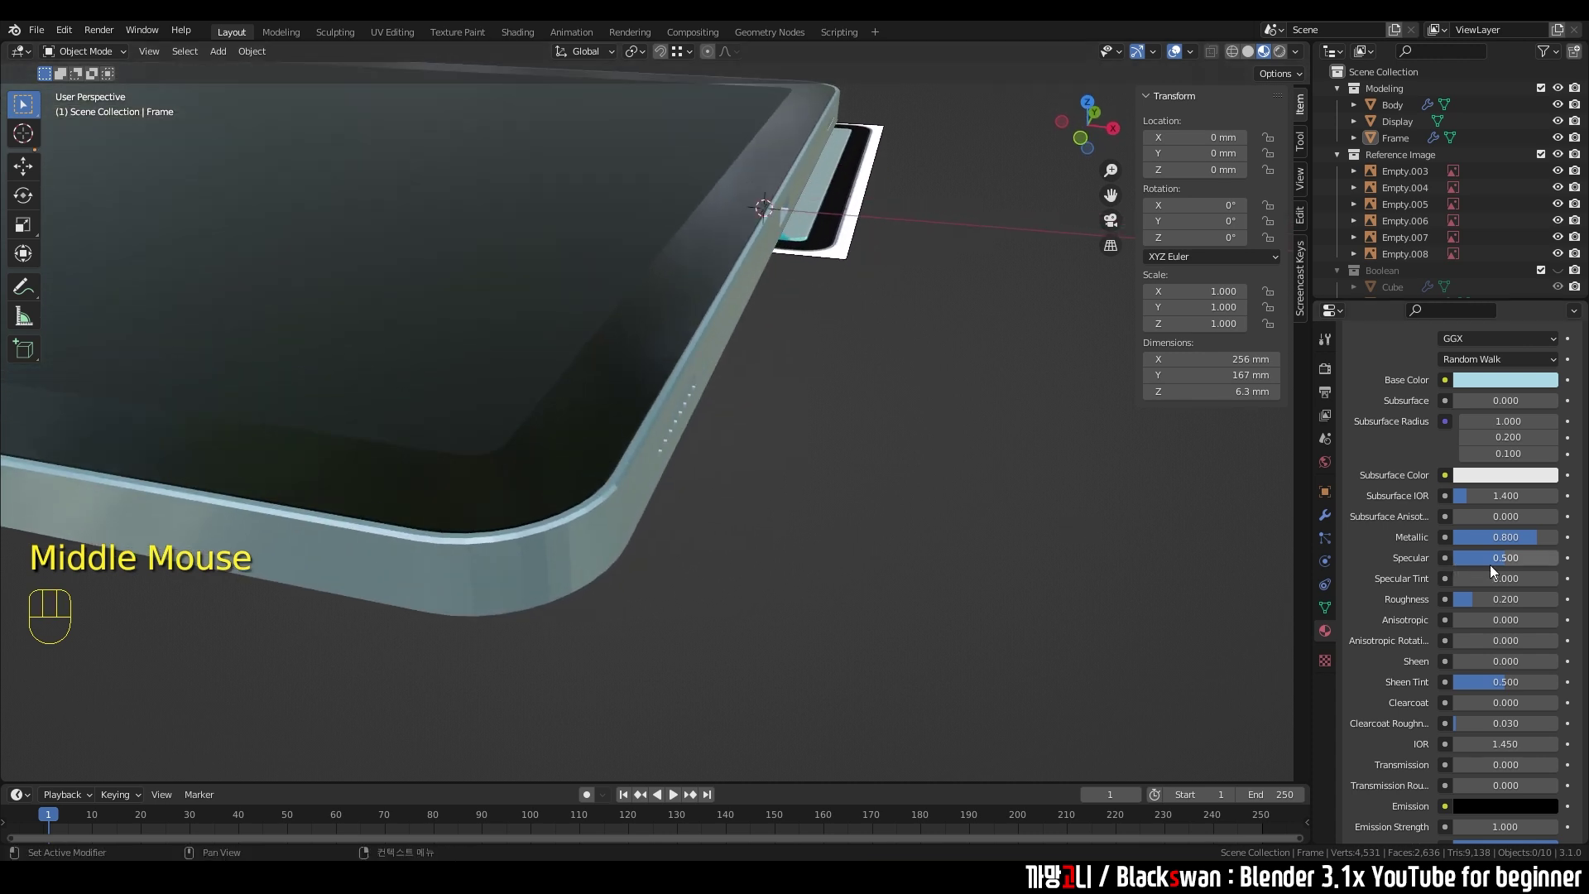
left_click_drag(1503, 566, 907, 513)
middle_click(824, 510)
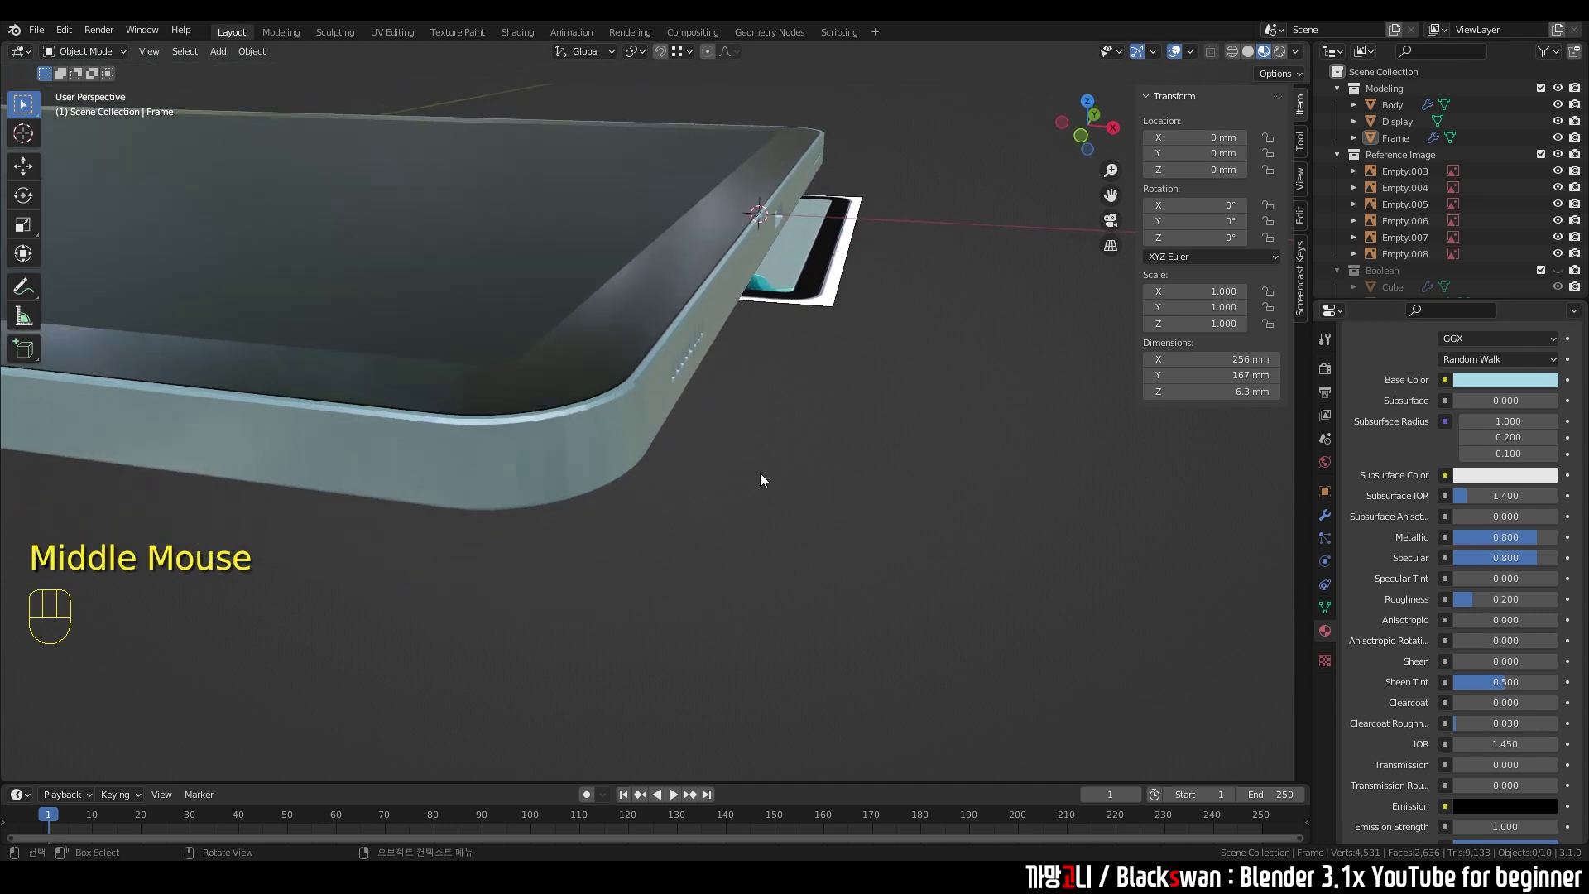
- Set the Frame material's Base Color to pale pink, HSV about 0.813, 0.215, 0.8
left_click(1514, 379)
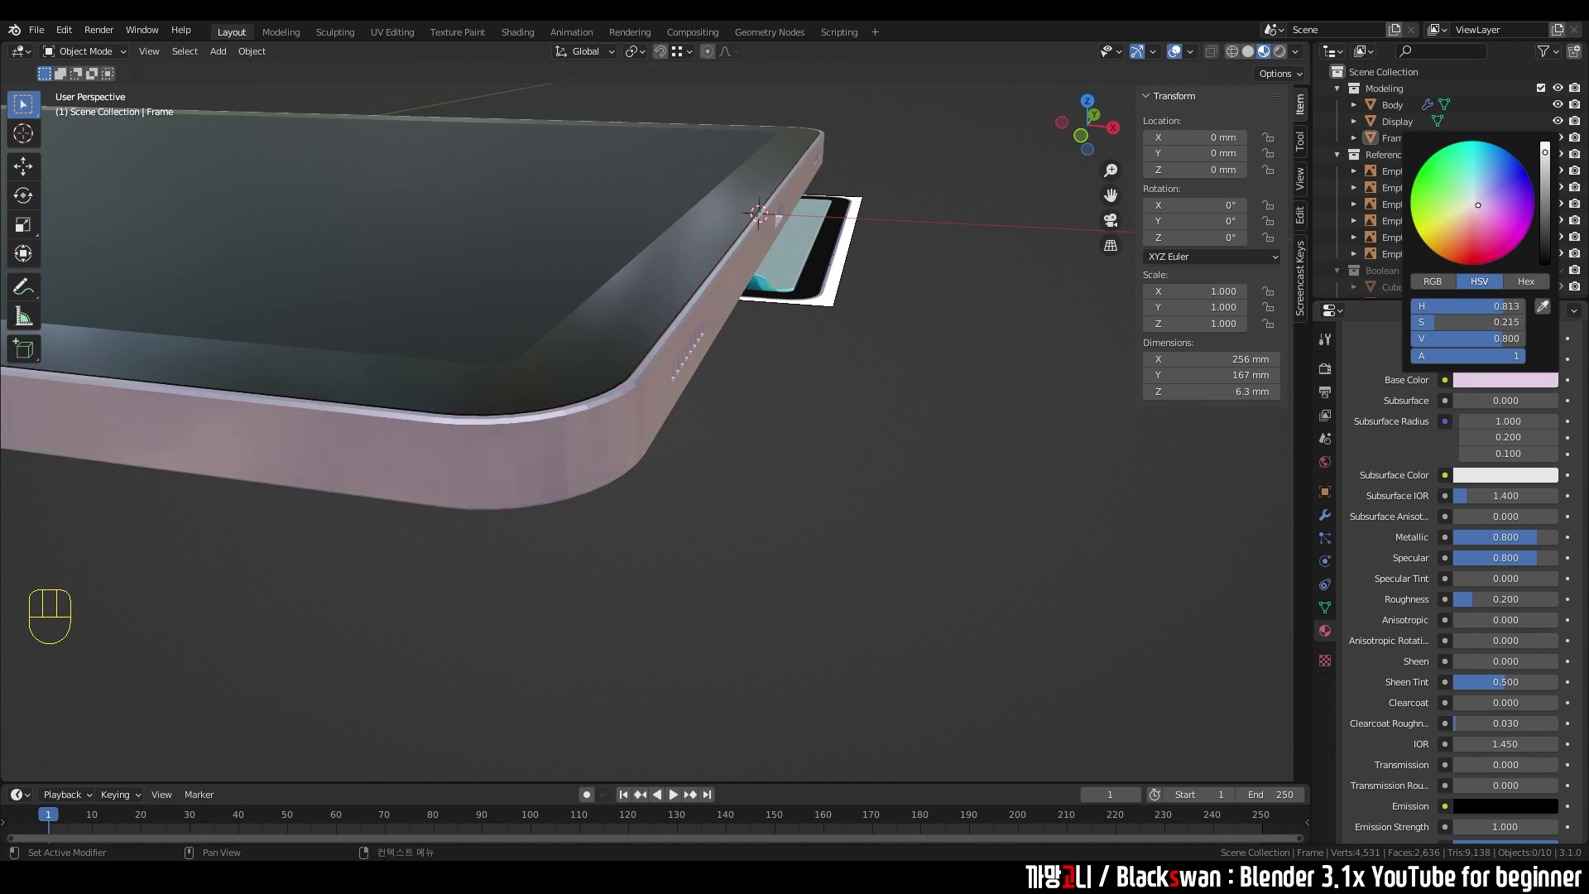
left_click(820, 418)
scroll("down", 3)
left_click_drag(801, 496, 804, 489)
scroll("up", 3)
scroll("up", 3)
middle_click(795, 499)
scroll("down", 3)
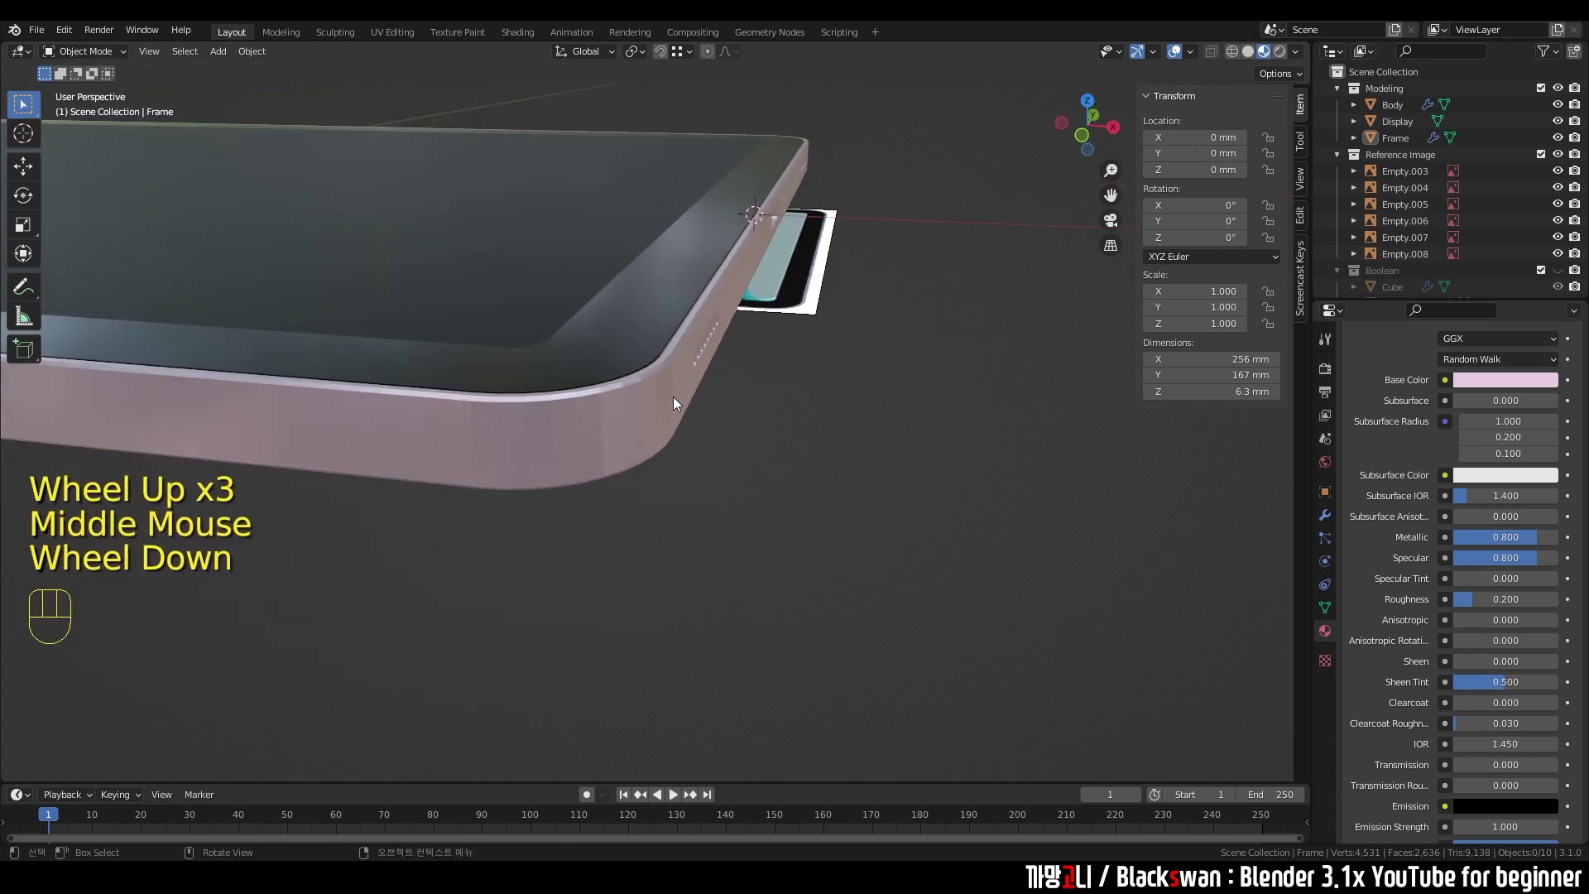
scroll("down", 3)
middle_click(655, 433)
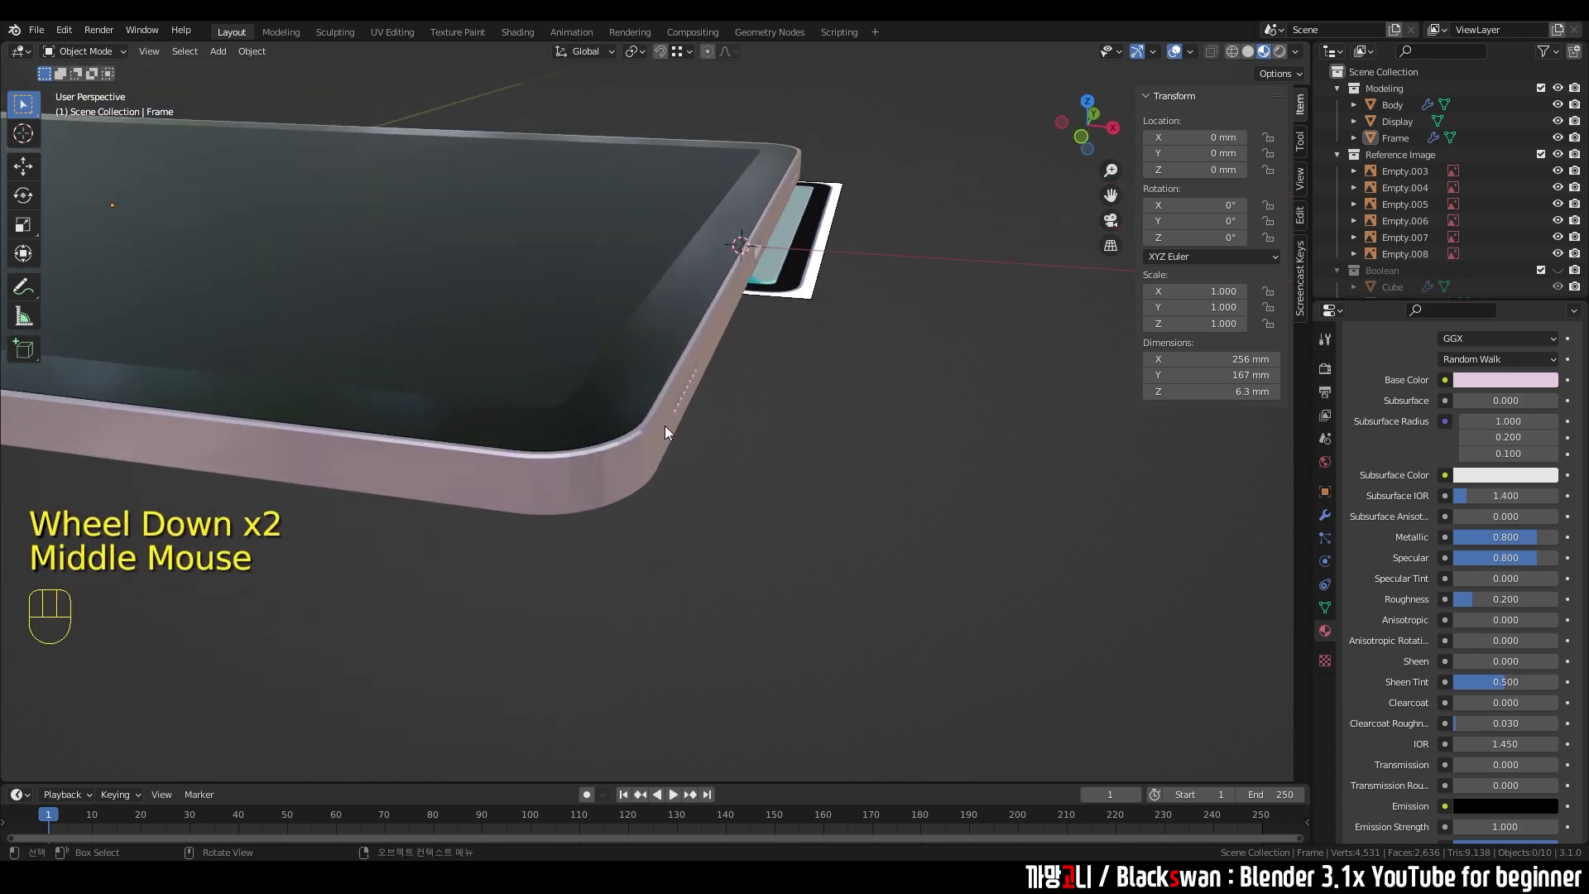
scroll("up", 3)
- Select the frame and orbit closer to inspect its rounded corner
left_click(680, 412)
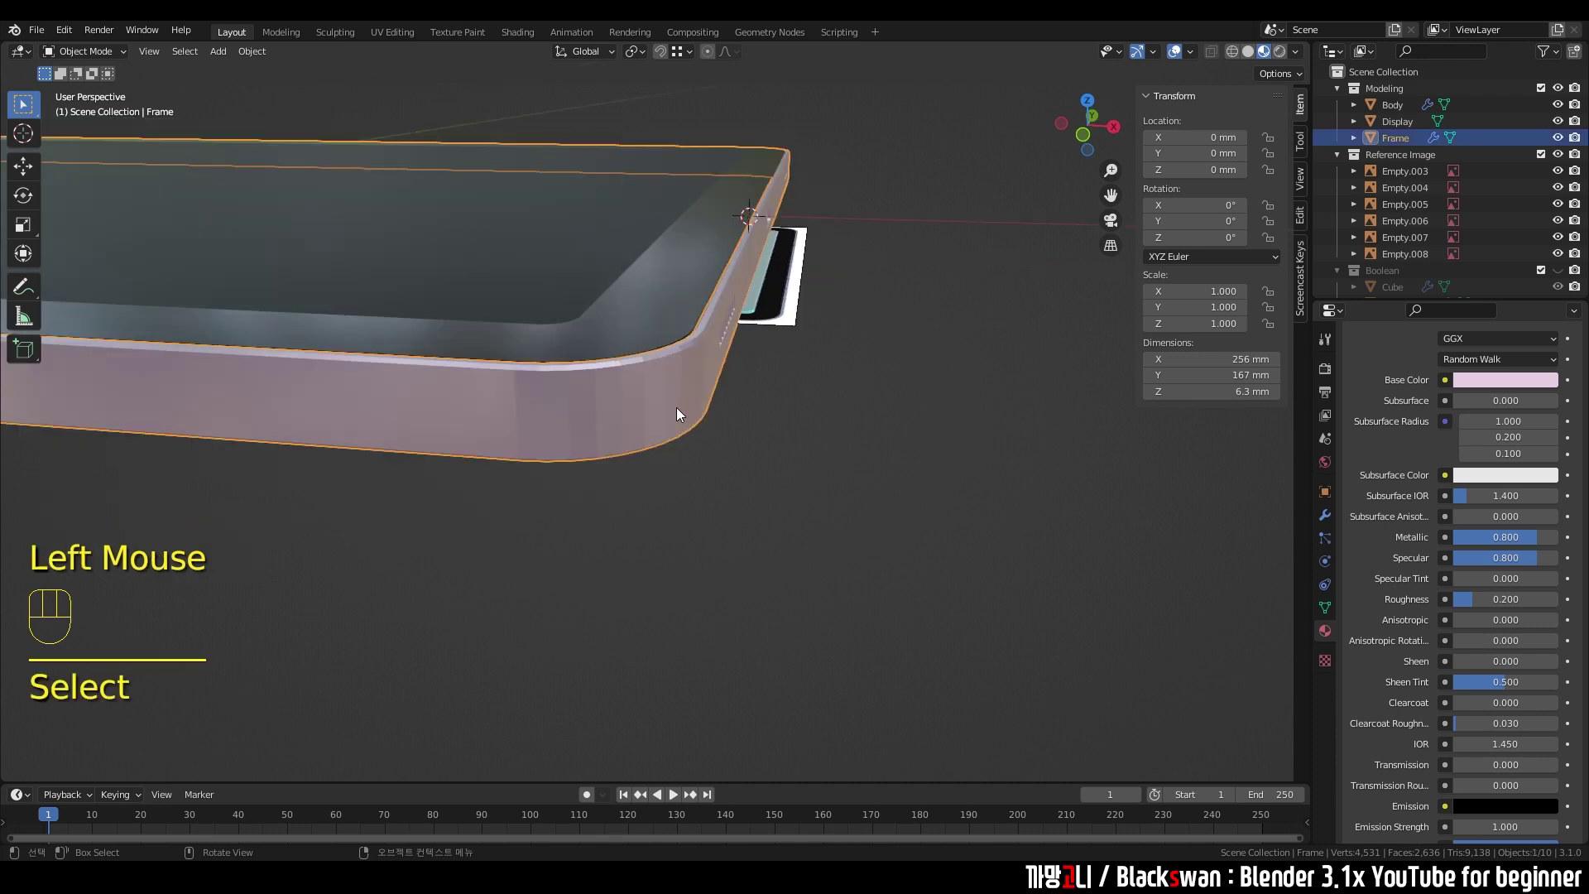
left_click_drag(676, 413, 675, 418)
scroll("up", 3)
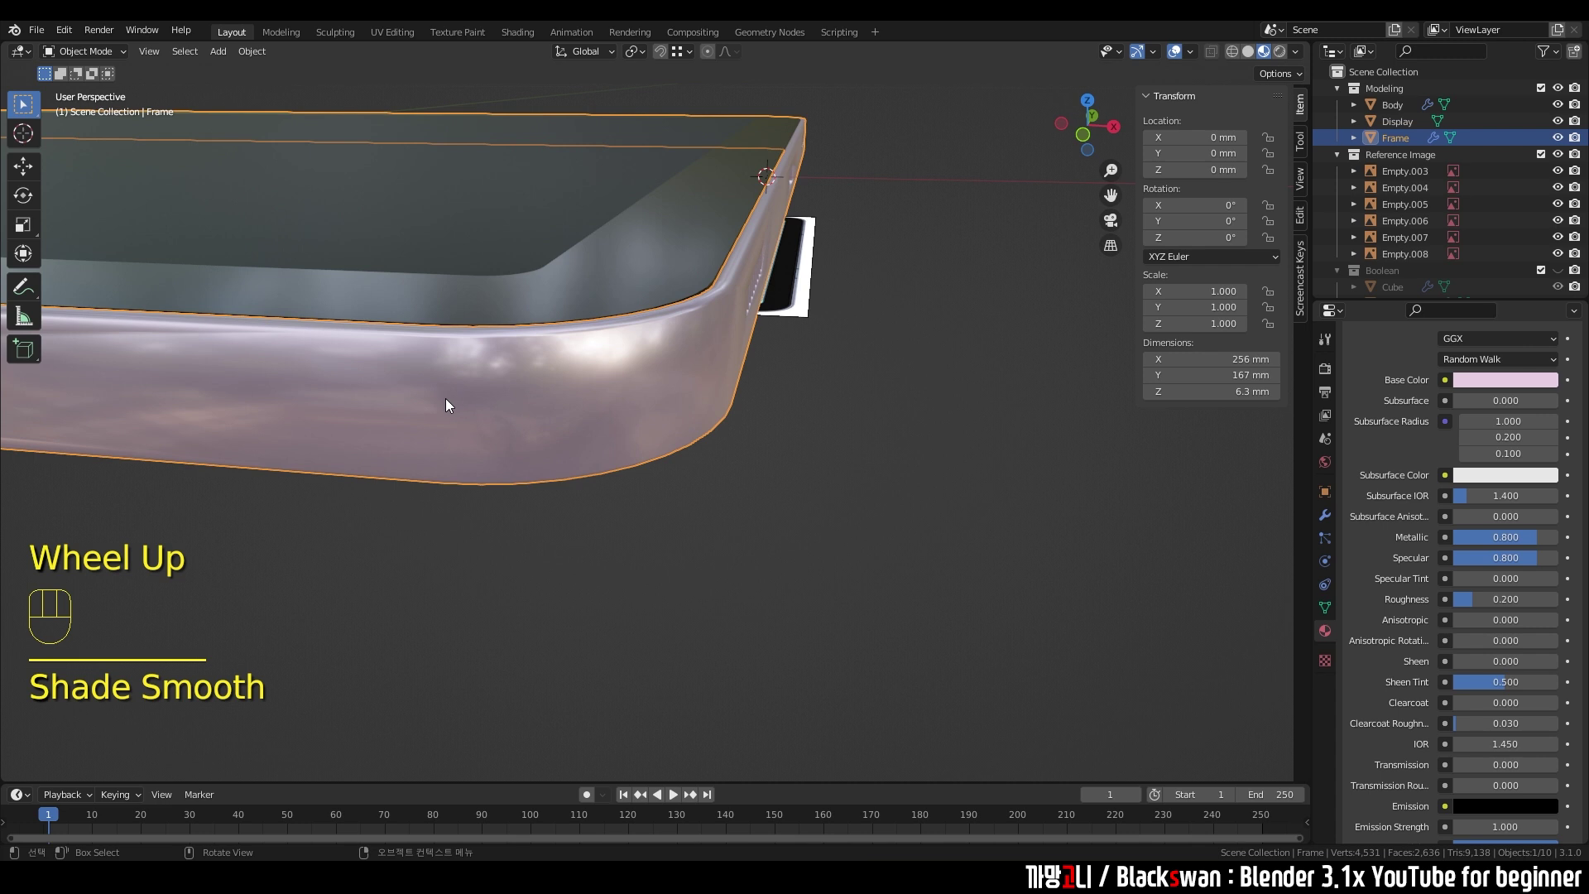
middle_click(754, 379)
scroll("up", 3)
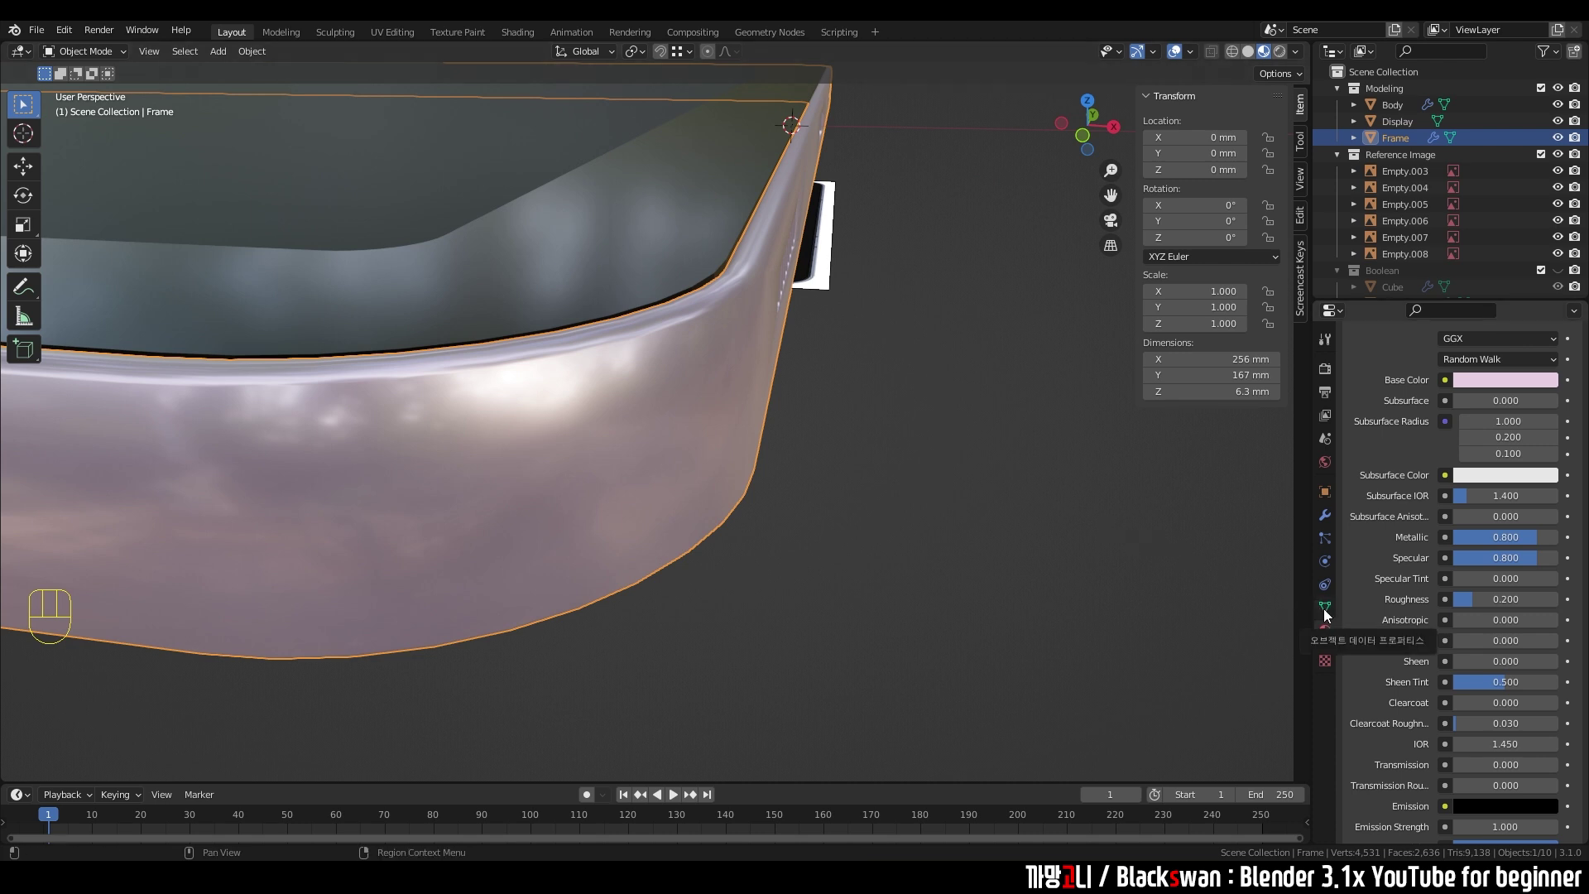
- Enable Auto Smooth normals at 30° in the frame mesh's Object Data Properties
left_click(1327, 615)
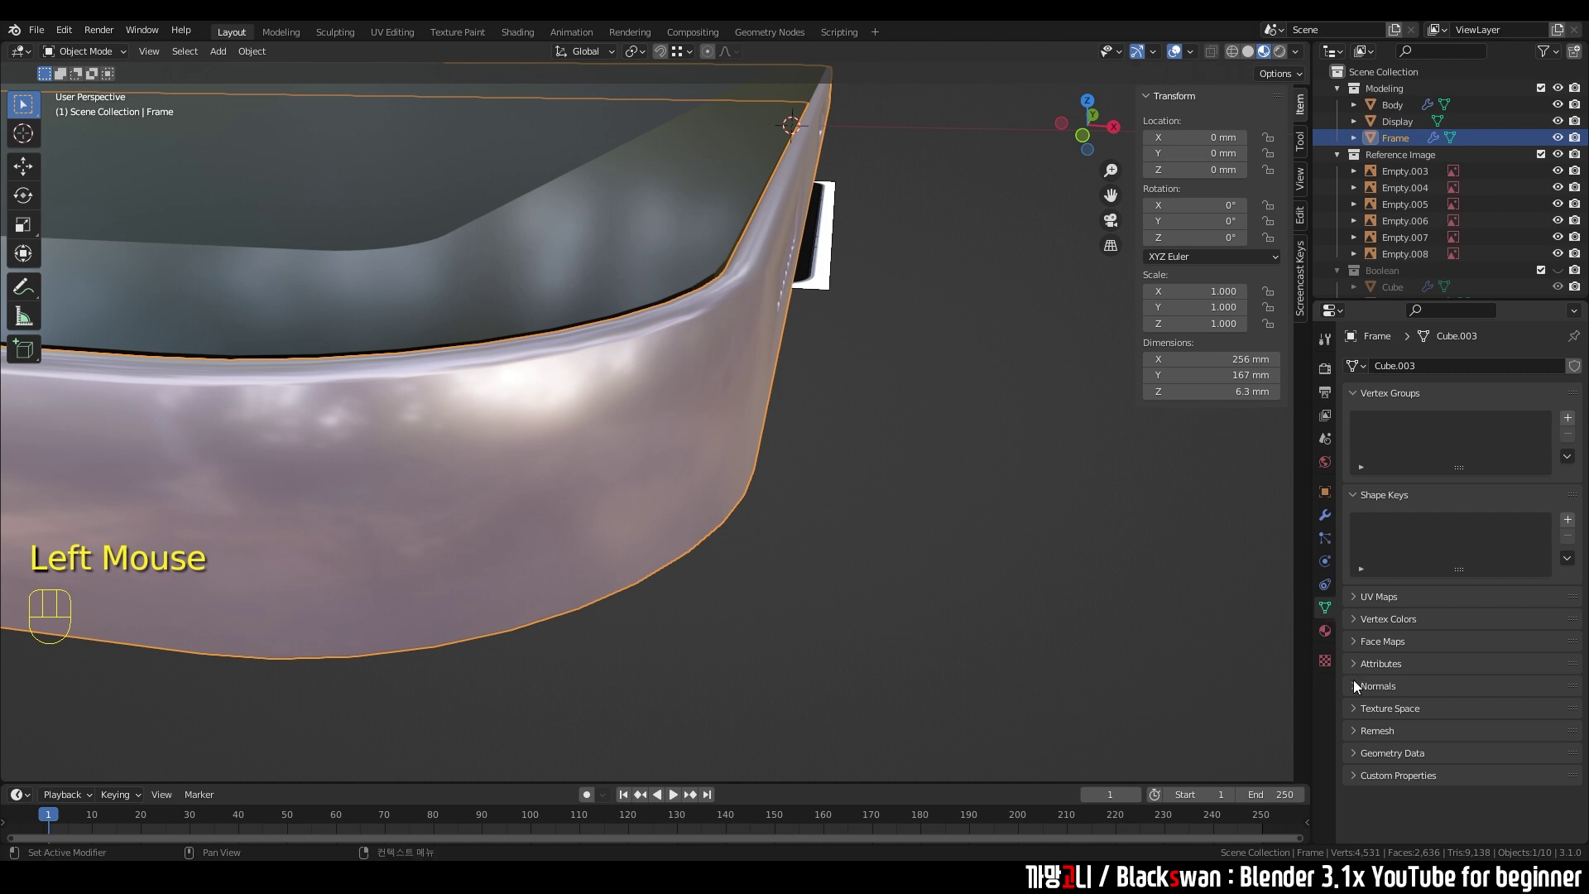
left_click(1359, 691)
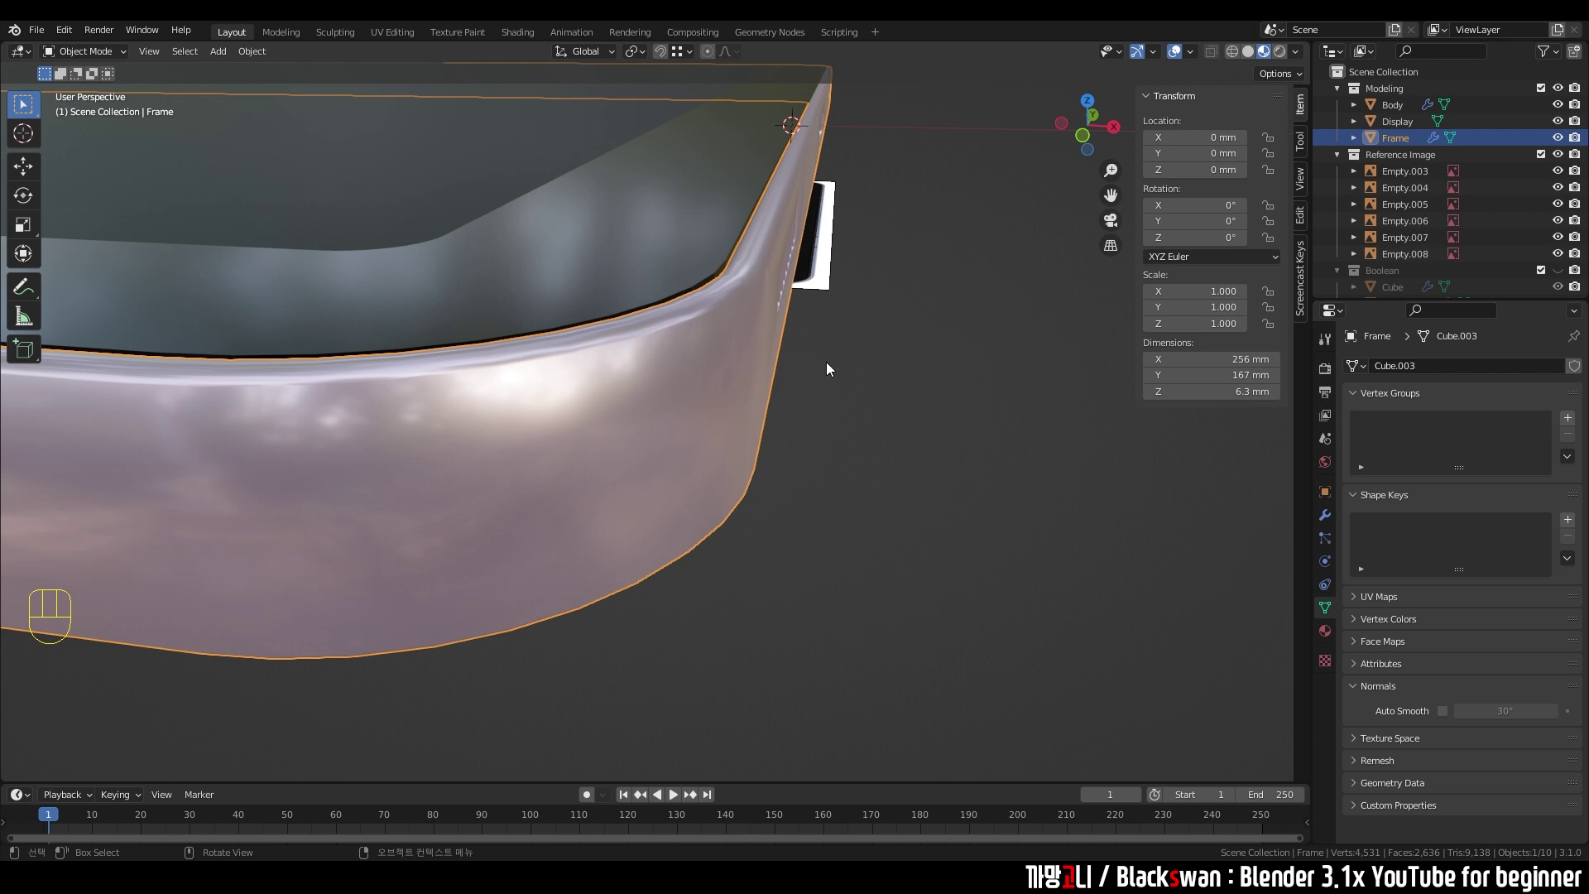
left_click(1445, 720)
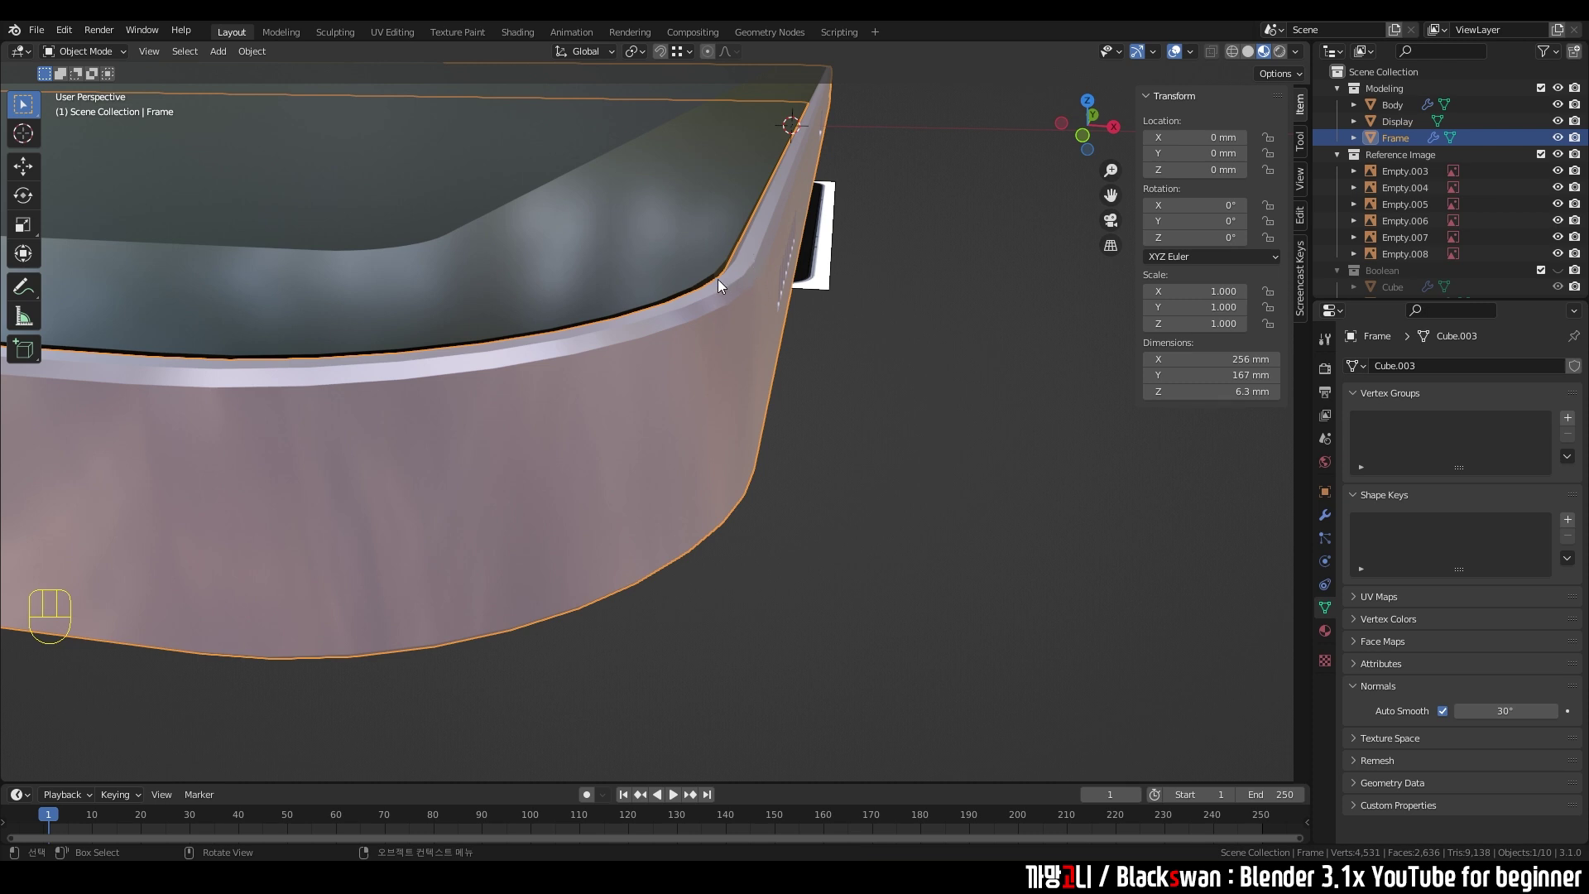
- Orbit around the frame corner and long side to check the smooth shading
left_click_drag(709, 315, 803, 273)
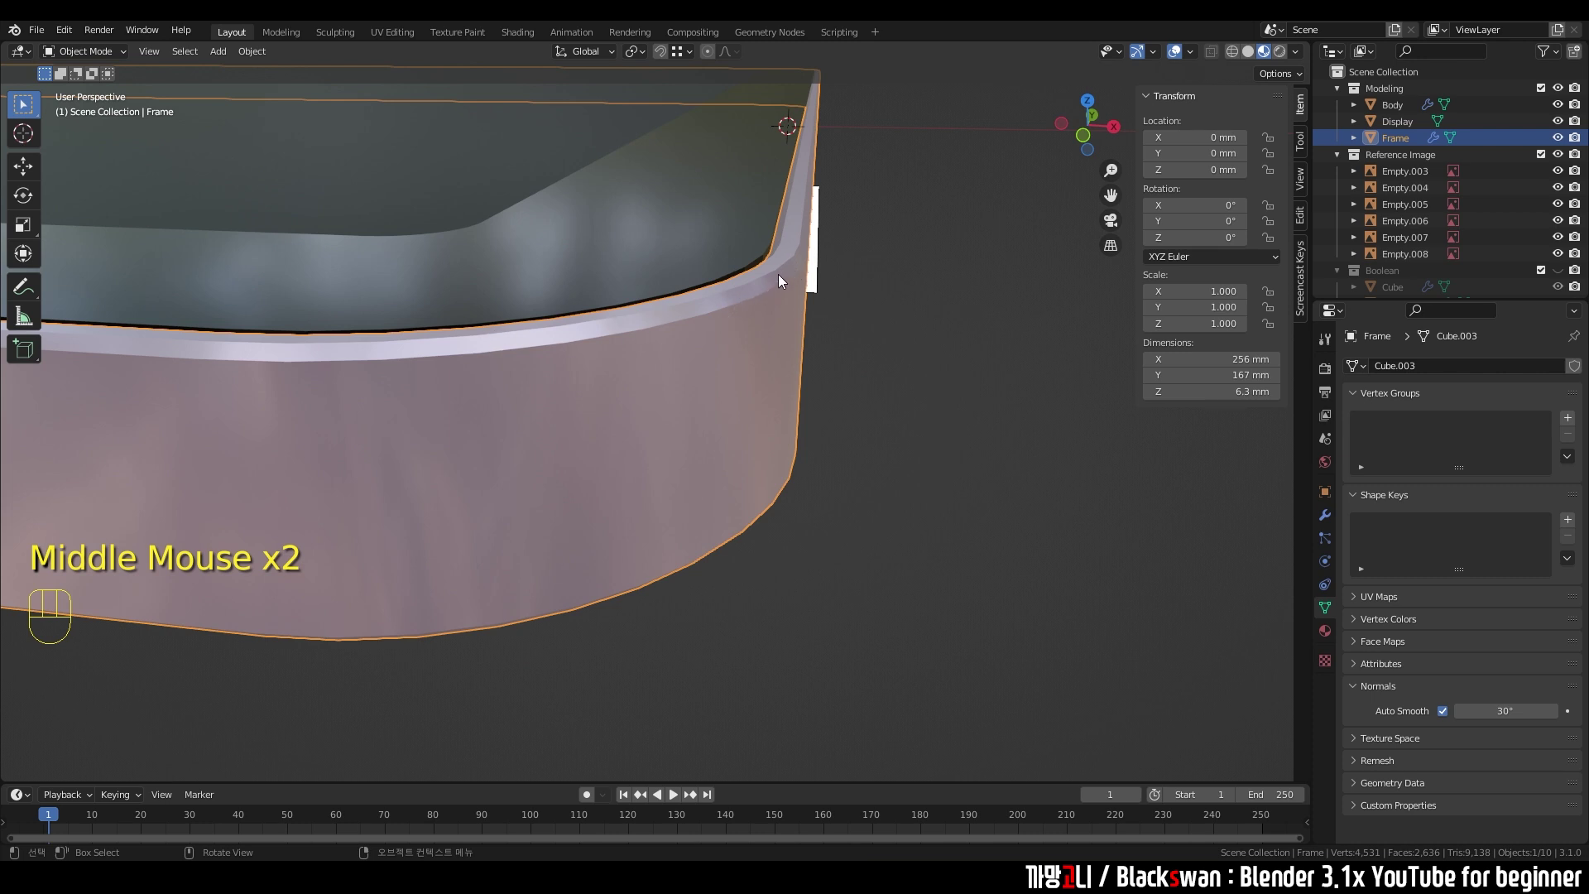
left_click_drag(915, 362, 818, 344)
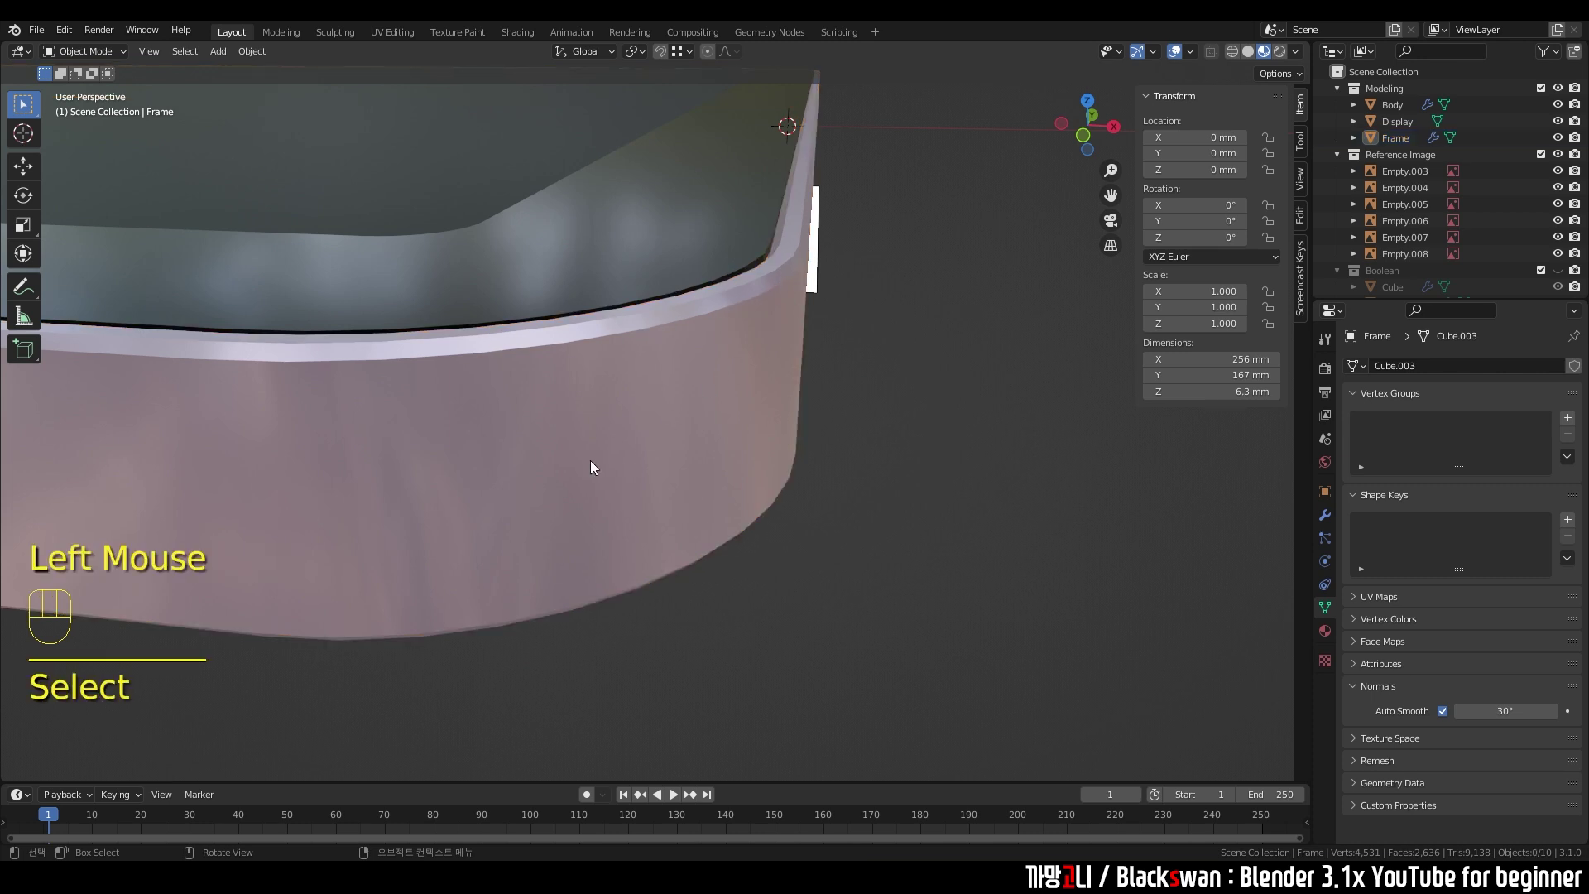
scroll("down", 3)
left_click_drag(692, 427, 447, 390)
left_click_drag(492, 389, 731, 383)
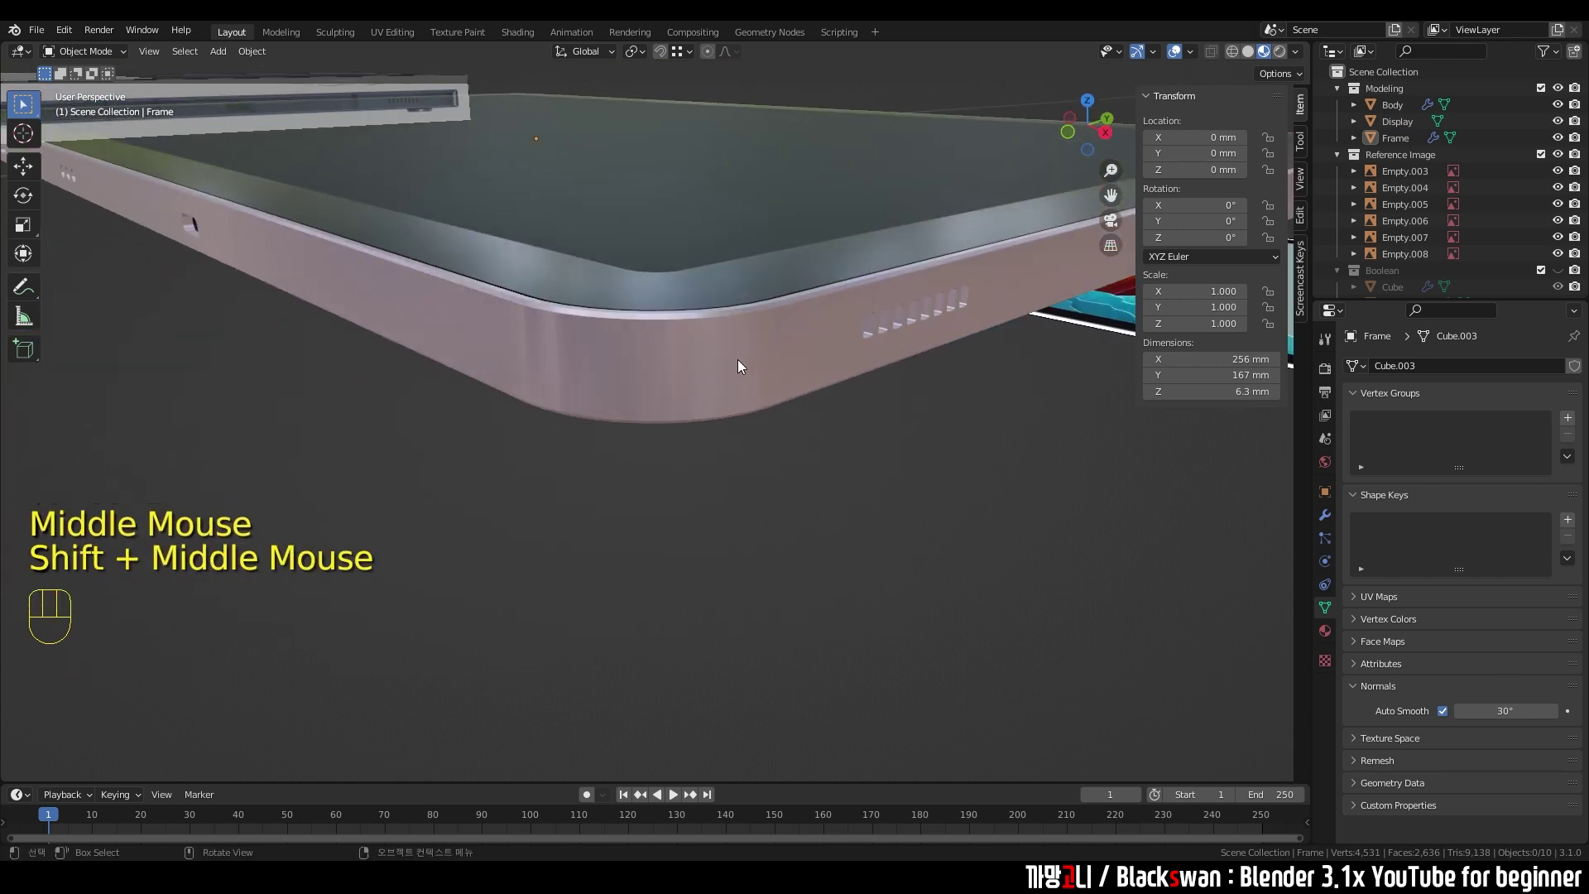
- Orbit around the tablet and save the project with Ctrl+S
left_click_drag(719, 370, 658, 385)
middle_click(732, 393)
scroll("up", 3)
scroll("down", 3)
scroll("up", 3)
left_click_drag(573, 395, 656, 411)
scroll("down", 3)
left_click(785, 463)
left_click_drag(813, 477, 833, 474)
key("ctrl+s")
- Orbit the viewport to look down at the tablet's front
scroll("up", 3)
left_click_drag(884, 506, 863, 452)
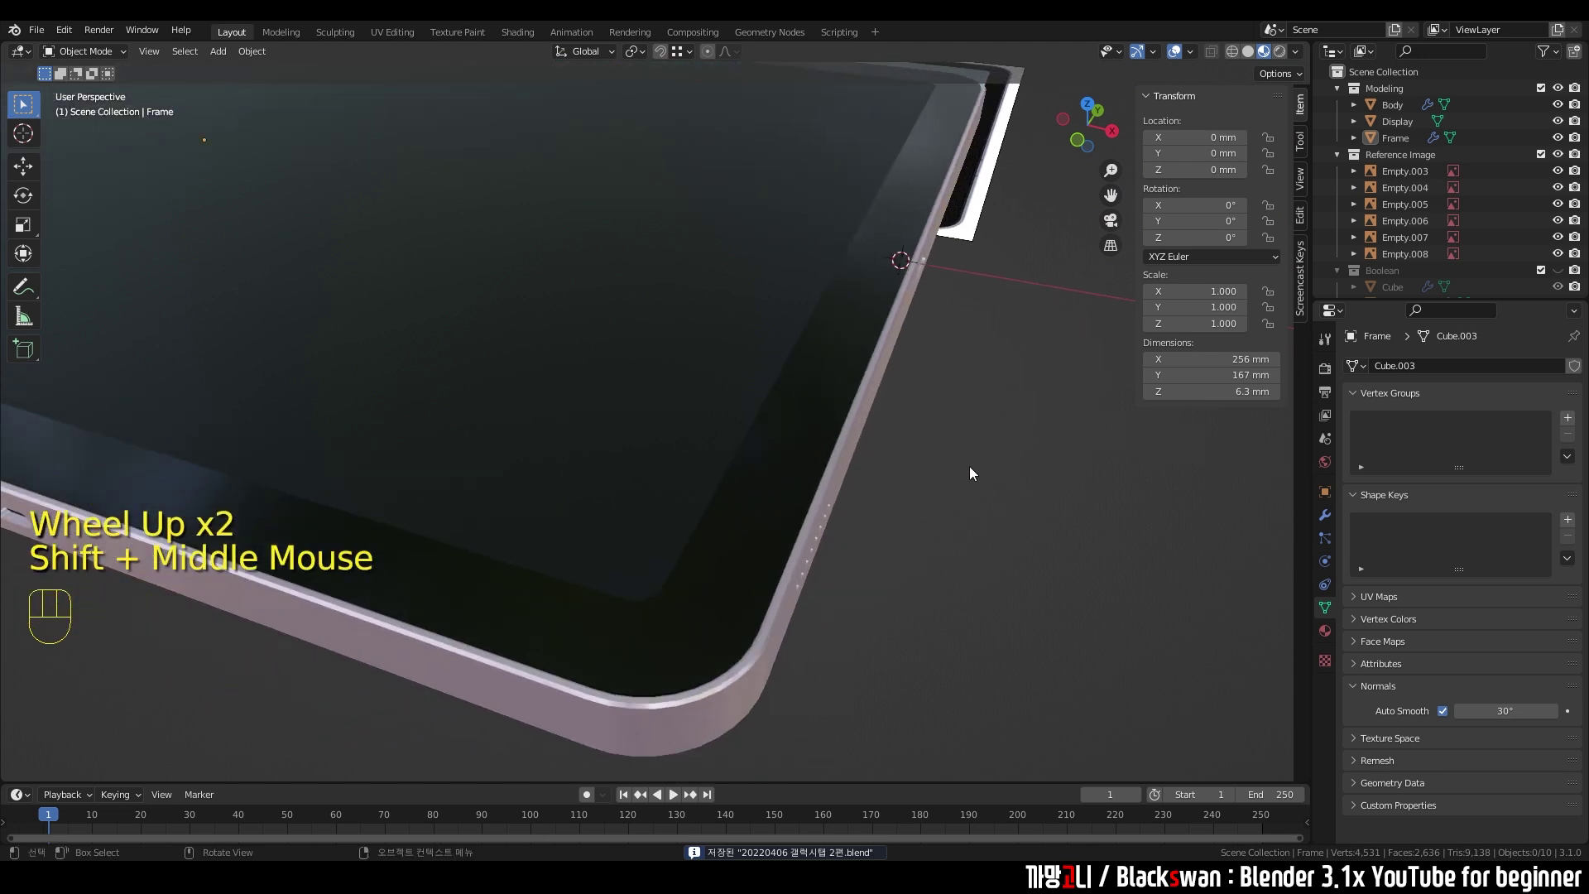
left_click(974, 470)
scroll("down", 3)
left_click_drag(861, 427, 900, 400)
middle_click(504, 393)
left_click_drag(802, 401, 807, 436)
left_click_drag(777, 352, 723, 465)
left_click_drag(715, 422, 722, 458)
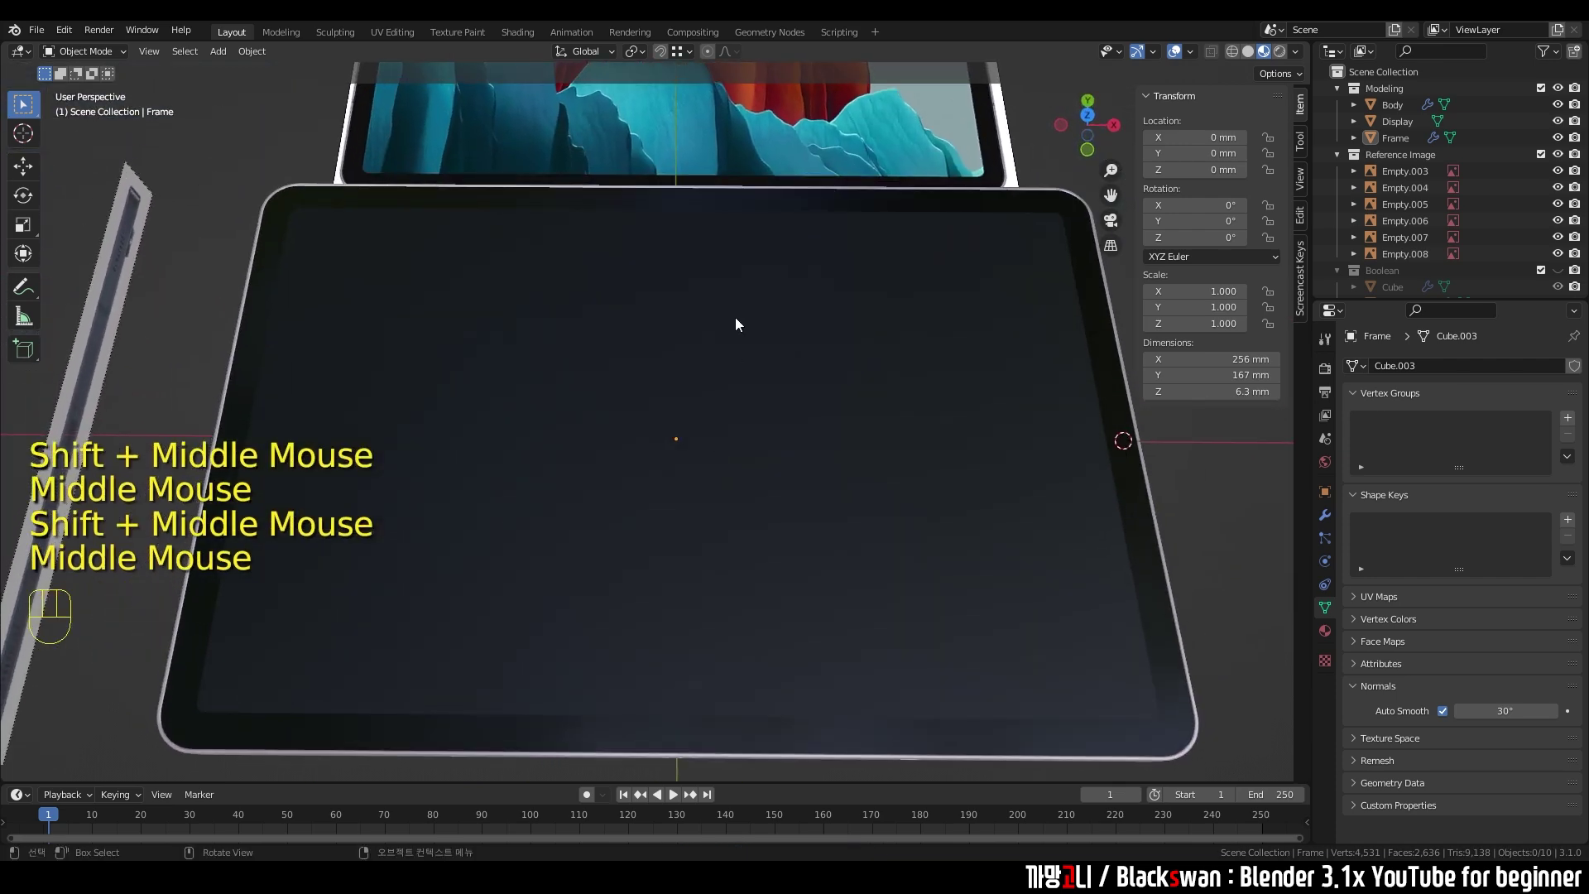
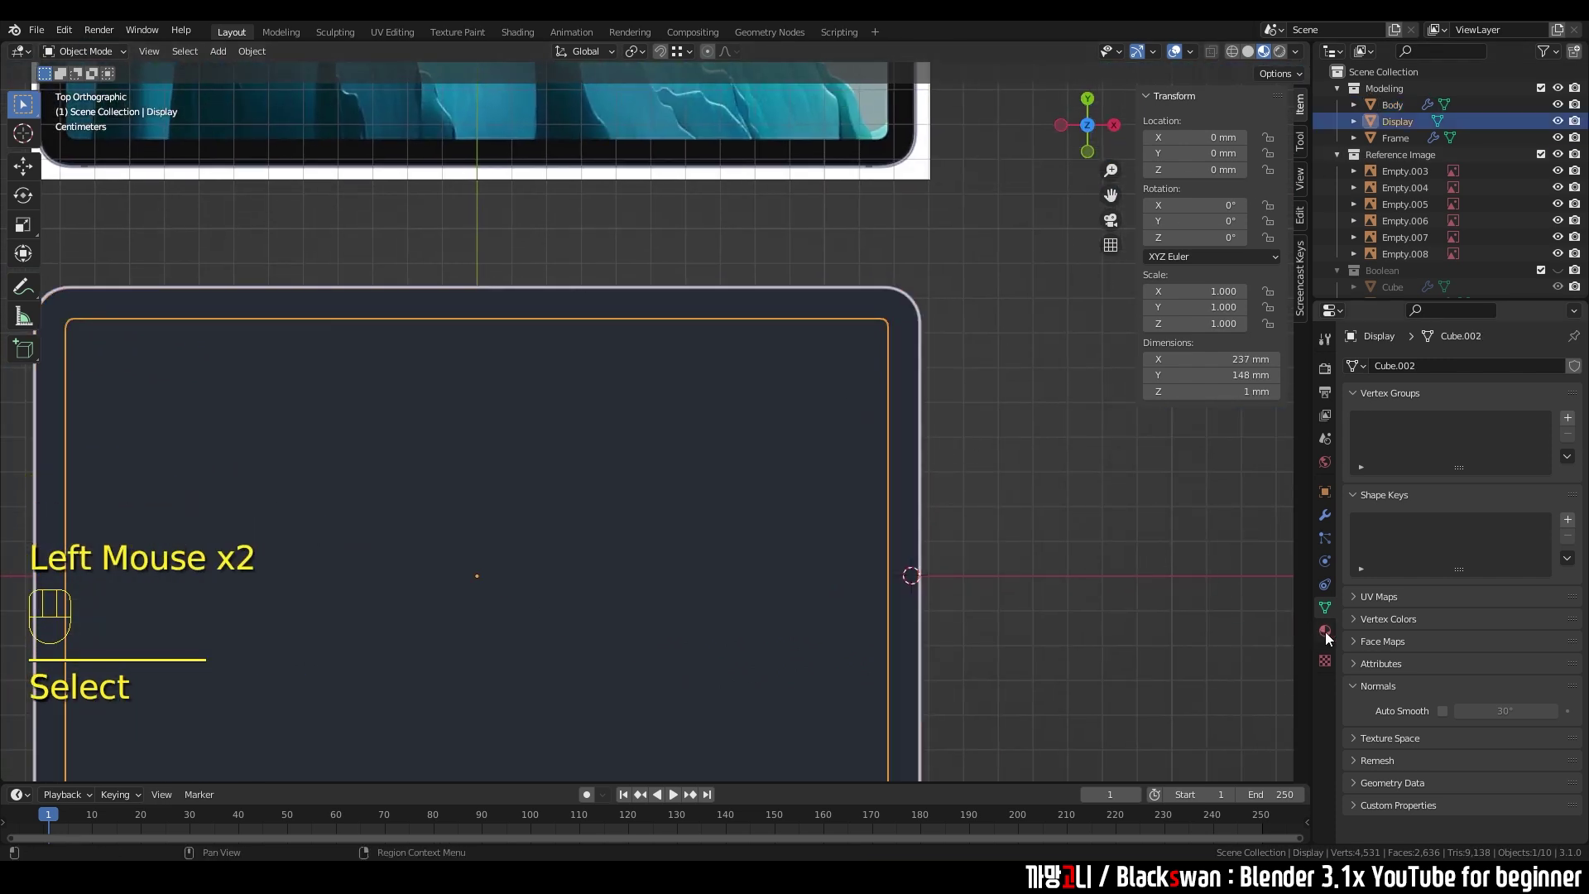
- Select the Body object and show its material settings: black, Metallic 0.5, Roughness 0.2
left_click(1329, 639)
type("s")
left_click(1006, 469)
left_click(758, 314)
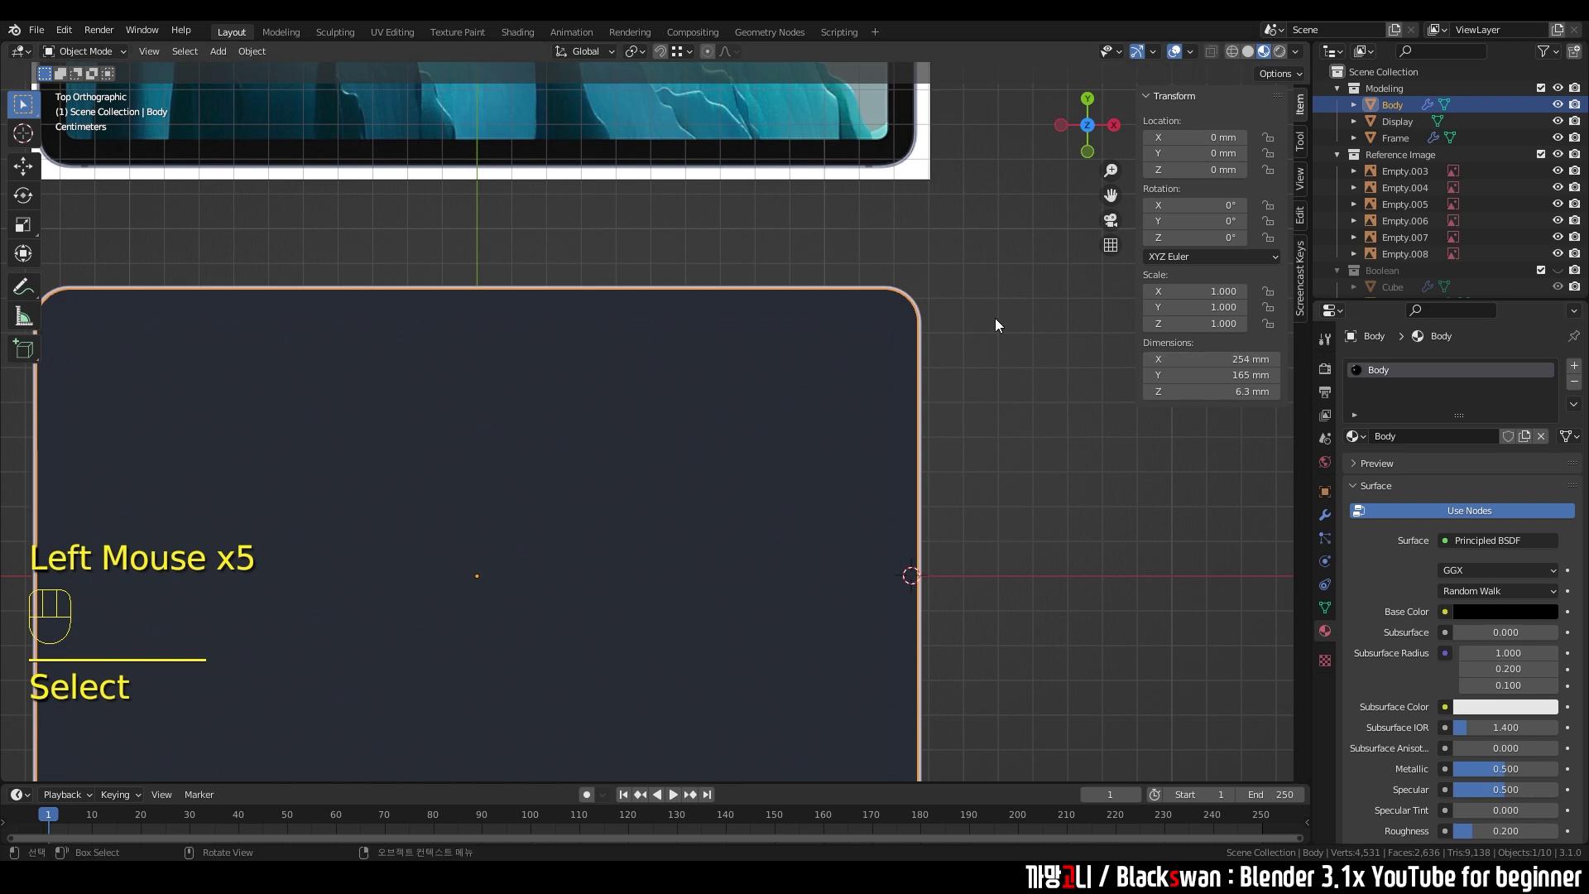
- Zoom in to bring the tablet's top edge into close view
scroll("up", 3)
left_click_drag(495, 328, 607, 398)
scroll("up", 3)
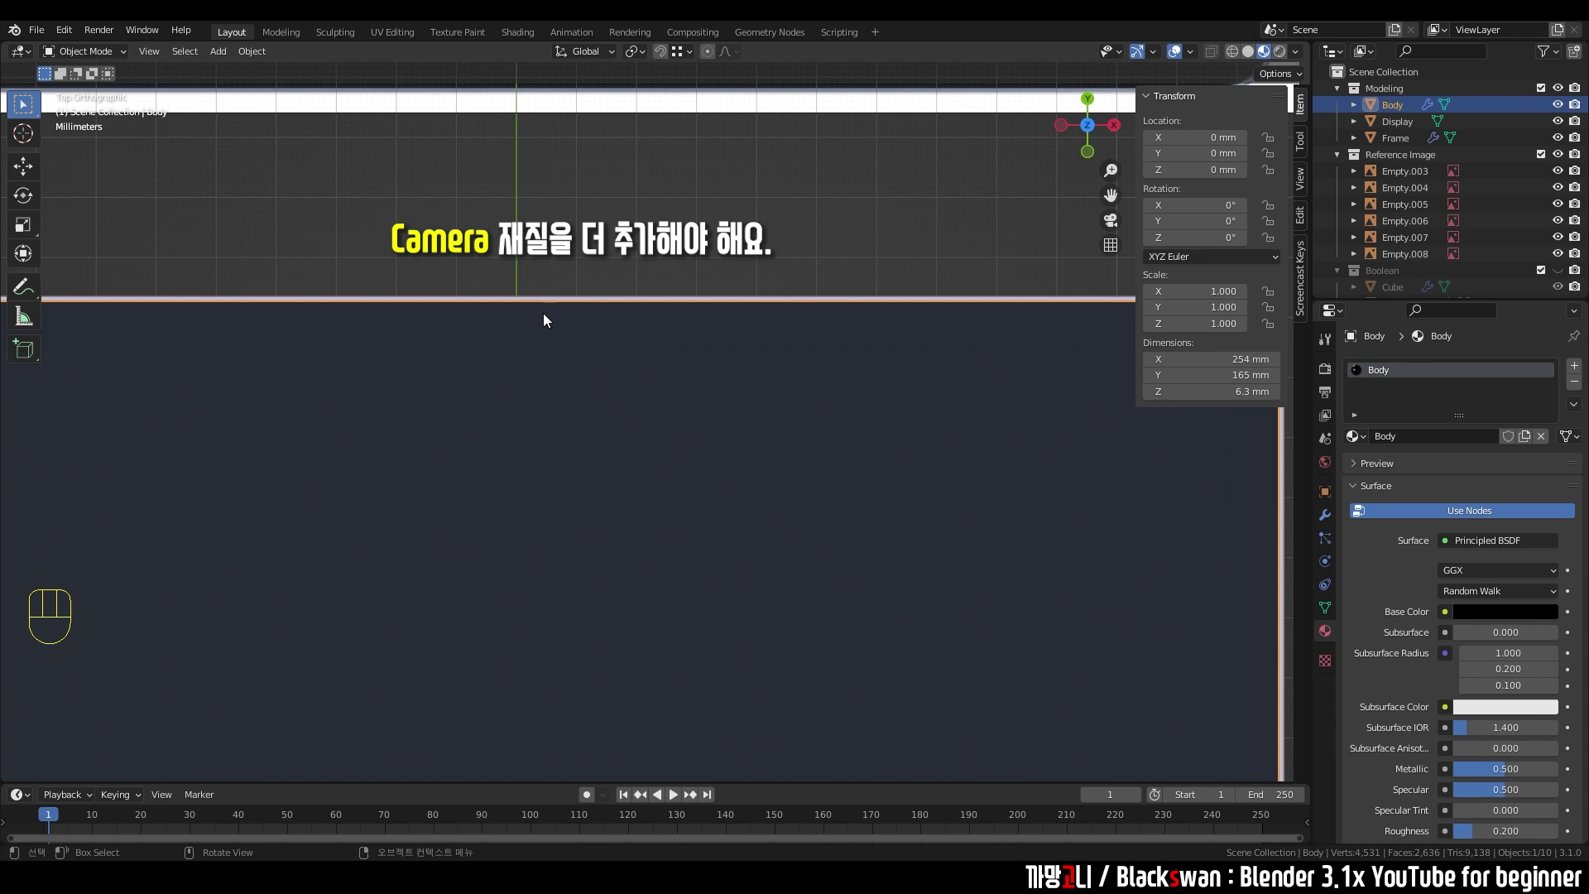